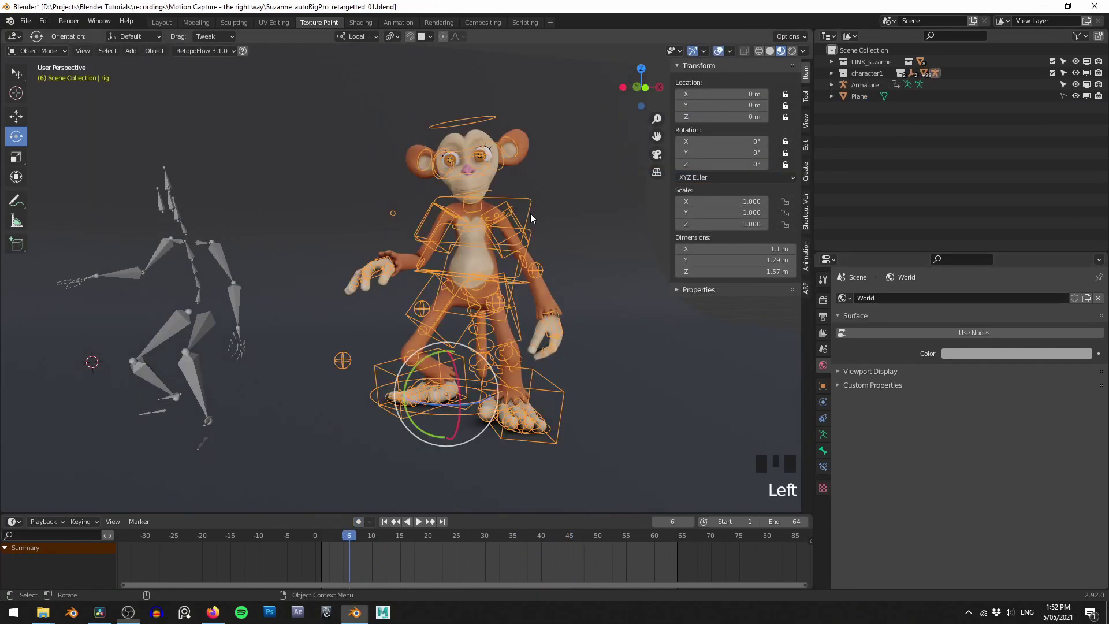
# Step: Turn animation layers on for the monkey rig, removing its existing NLA tracks
pyautogui.click(812, 268)
pyautogui.moveTo(693, 89); pyautogui.dragTo(701, 115)
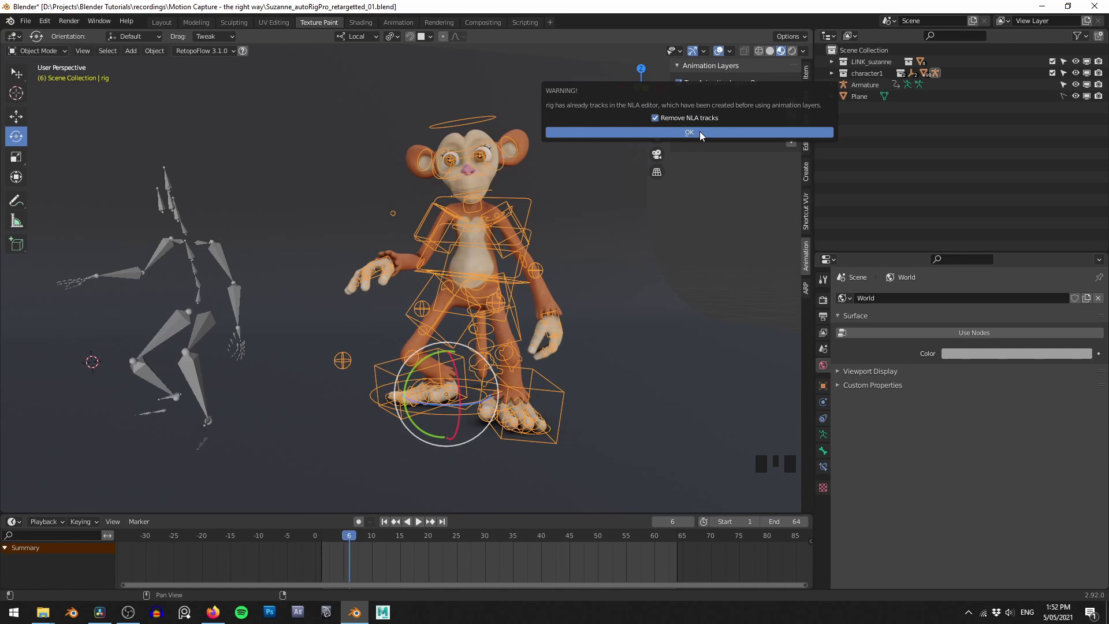
pyautogui.click(1084, 91)
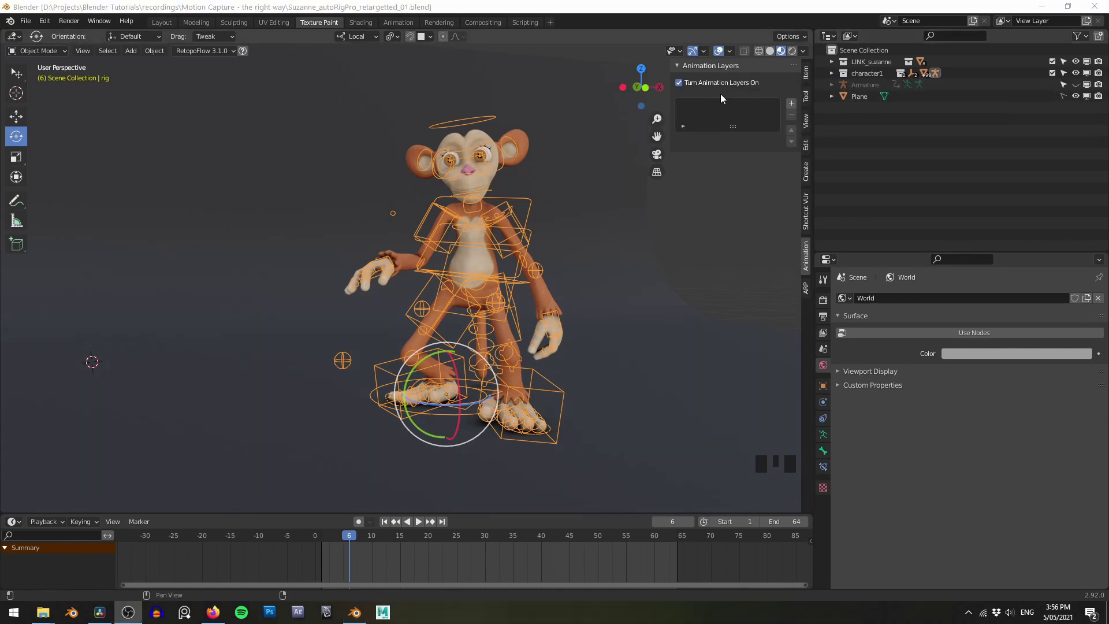
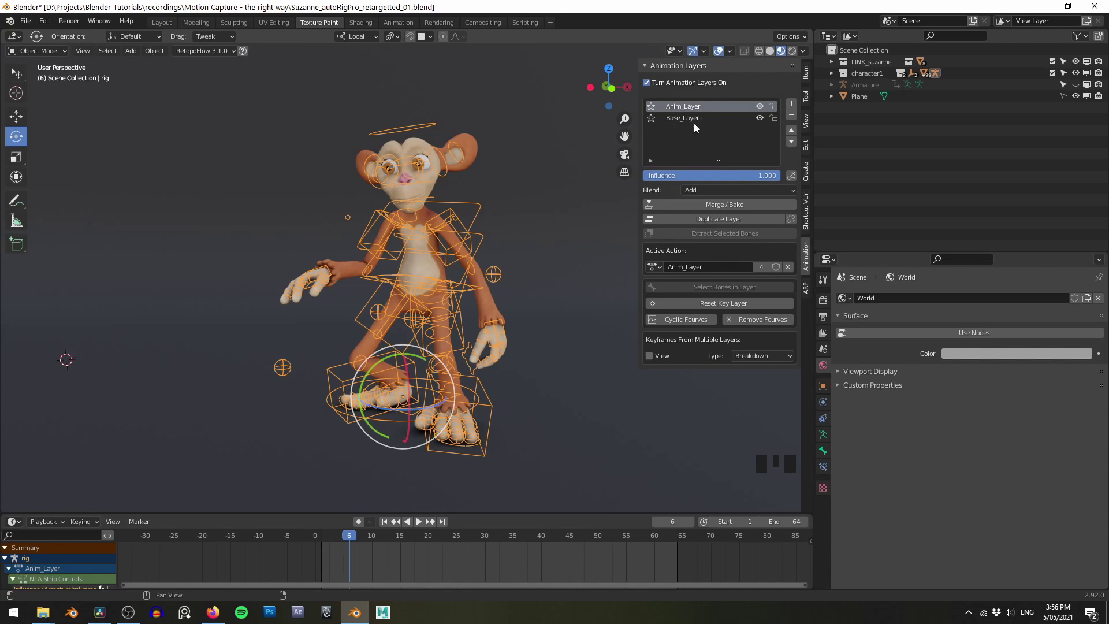
# Step: Enter Pose Mode on the rig and review Base_Layer and Anim_Layer in the layer list
pyautogui.moveTo(692, 125); pyautogui.dragTo(687, 124)
pyautogui.moveTo(564, 213); pyautogui.dragTo(351, 556)
pyautogui.moveTo(350, 556); pyautogui.dragTo(604, 566)
pyautogui.press('Tab')
pyautogui.press('a')
# Step: Make the additive Anim_Layer active above the locked Base_Layer and return the playhead to frame 1
pyautogui.moveTo(430, 561); pyautogui.dragTo(438, 409)
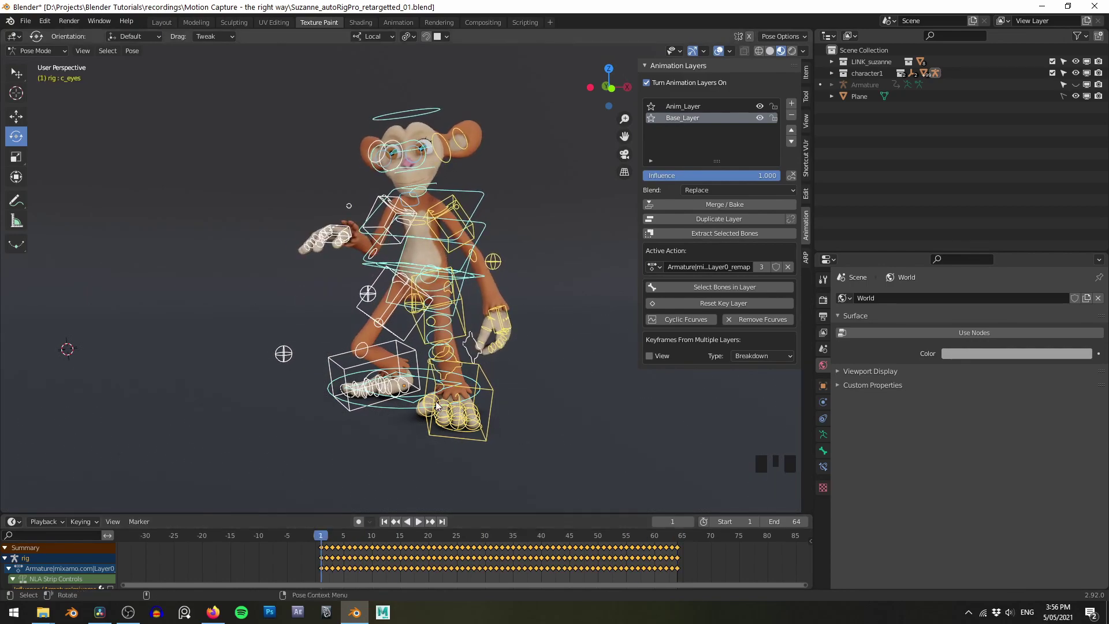
pyautogui.moveTo(367, 569); pyautogui.dragTo(589, 167)
pyautogui.click(691, 114)
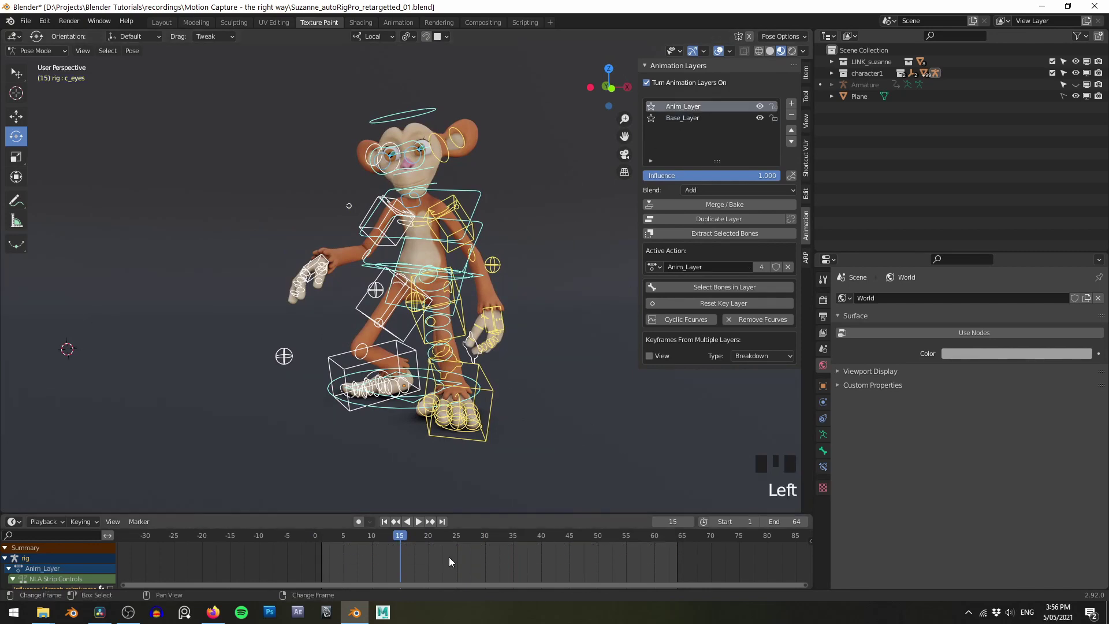
pyautogui.moveTo(377, 551); pyautogui.dragTo(468, 425)
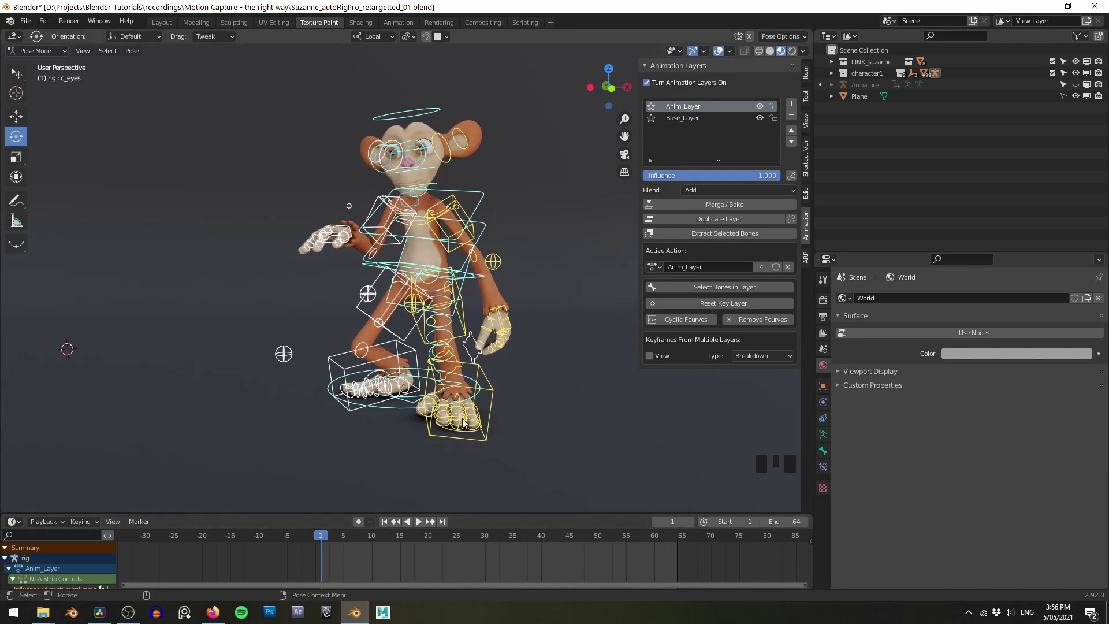
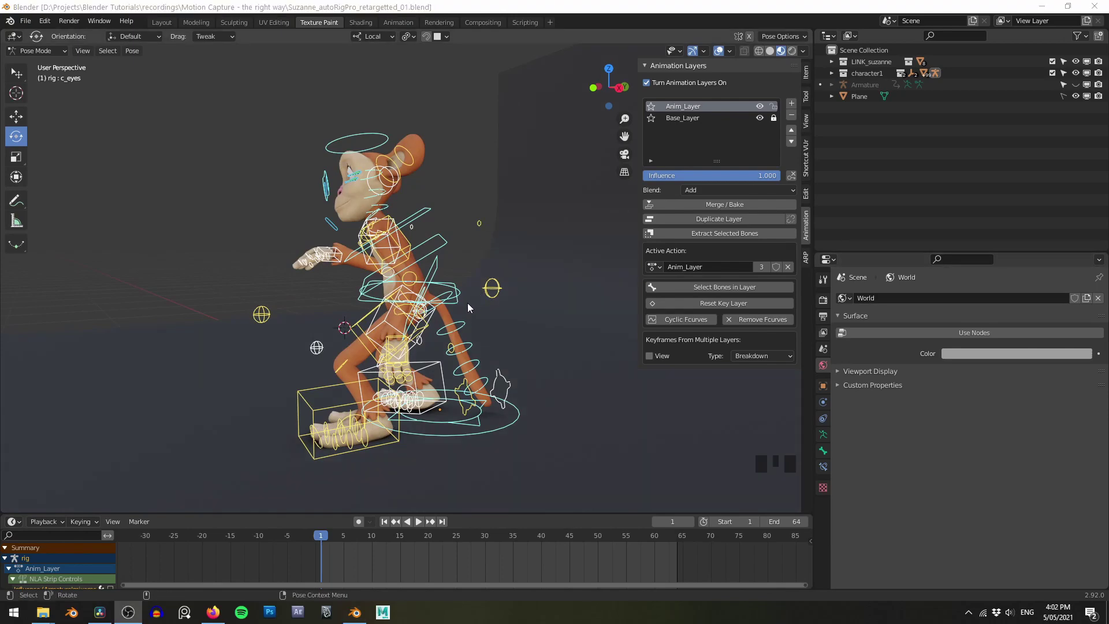
# Step: From Right view, move the c_root_master controller up and forward, then inspect it around the monkey
pyautogui.moveTo(560, 360); pyautogui.dragTo(496, 335)
pyautogui.press('q')
pyautogui.scroll(3)
pyautogui.middleClick(494, 328)
pyautogui.press('g')
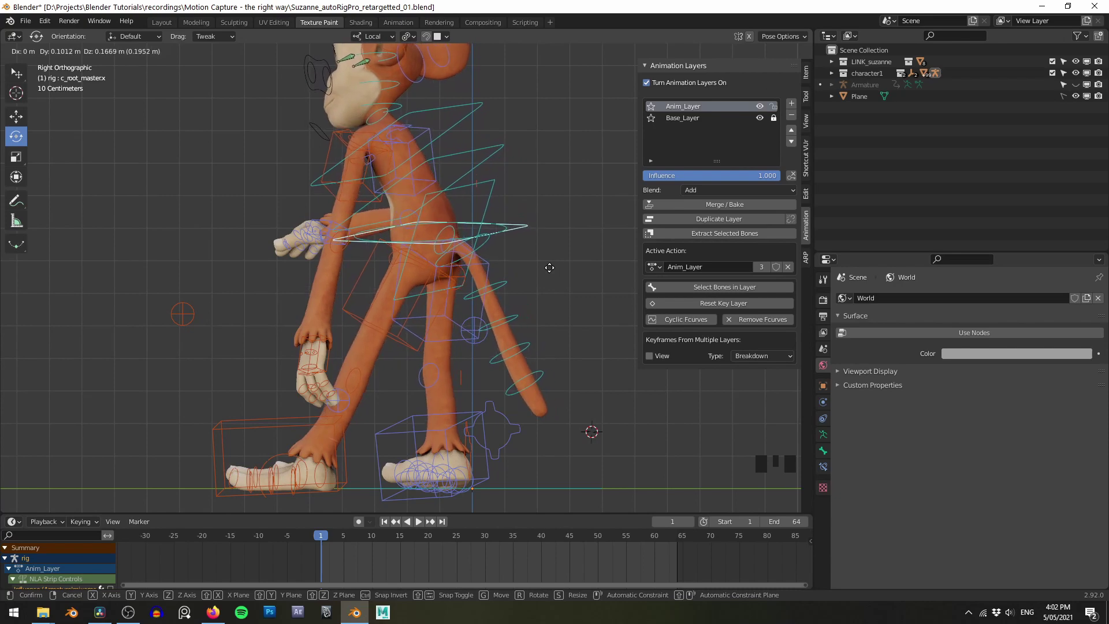
pyautogui.moveTo(539, 354); pyautogui.dragTo(598, 352)
pyautogui.scroll(-3)
pyautogui.moveTo(569, 351); pyautogui.dragTo(534, 347)
pyautogui.moveTo(534, 346); pyautogui.dragTo(338, 563)
pyautogui.moveTo(338, 563); pyautogui.dragTo(325, 569)
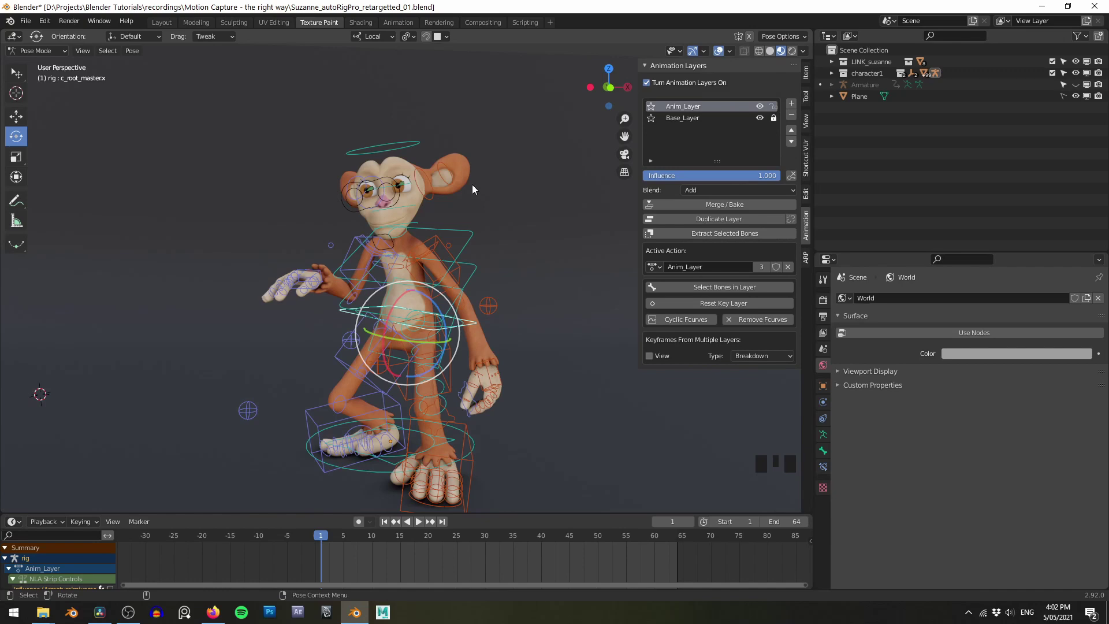
# Step: Adjust the root controller again from side view to about 0.11 m Y and 0.16 m Z offset
pyautogui.moveTo(496, 246); pyautogui.dragTo(544, 269)
pyautogui.moveTo(544, 269); pyautogui.dragTo(532, 255)
pyautogui.moveTo(532, 255); pyautogui.dragTo(483, 215)
pyautogui.press('q')
pyautogui.scroll(3)
pyautogui.middleClick(501, 248)
pyautogui.press('g')
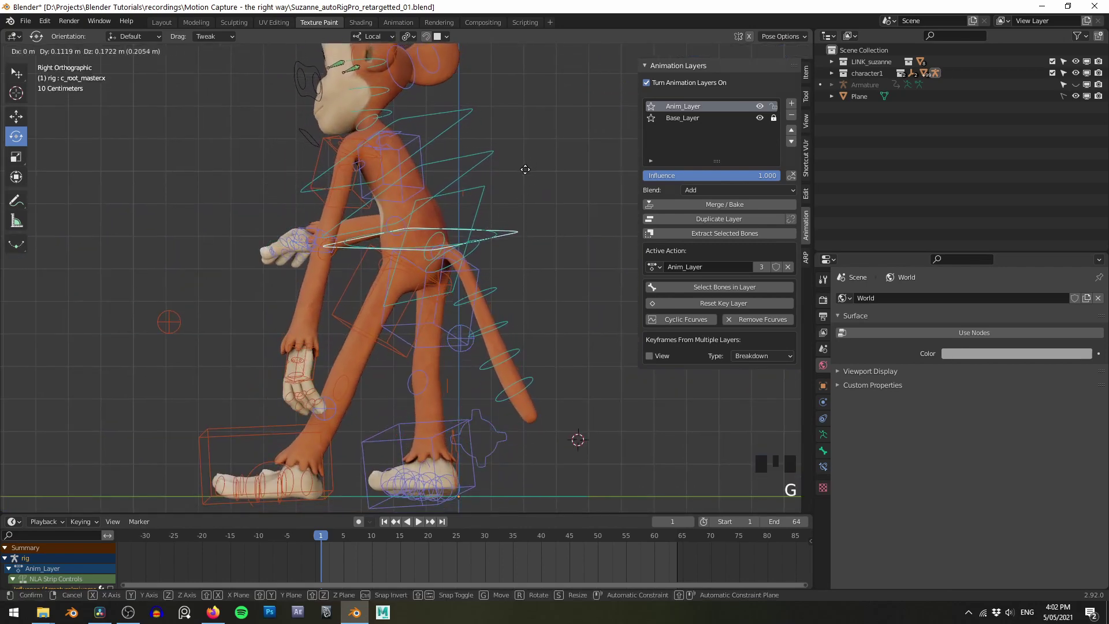
pyautogui.moveTo(536, 311); pyautogui.dragTo(577, 279)
pyautogui.moveTo(577, 278); pyautogui.dragTo(576, 253)
# Step: Key Location, Rotation & Scale of the root controller at frame 1 on Anim_Layer
pyautogui.press('i')
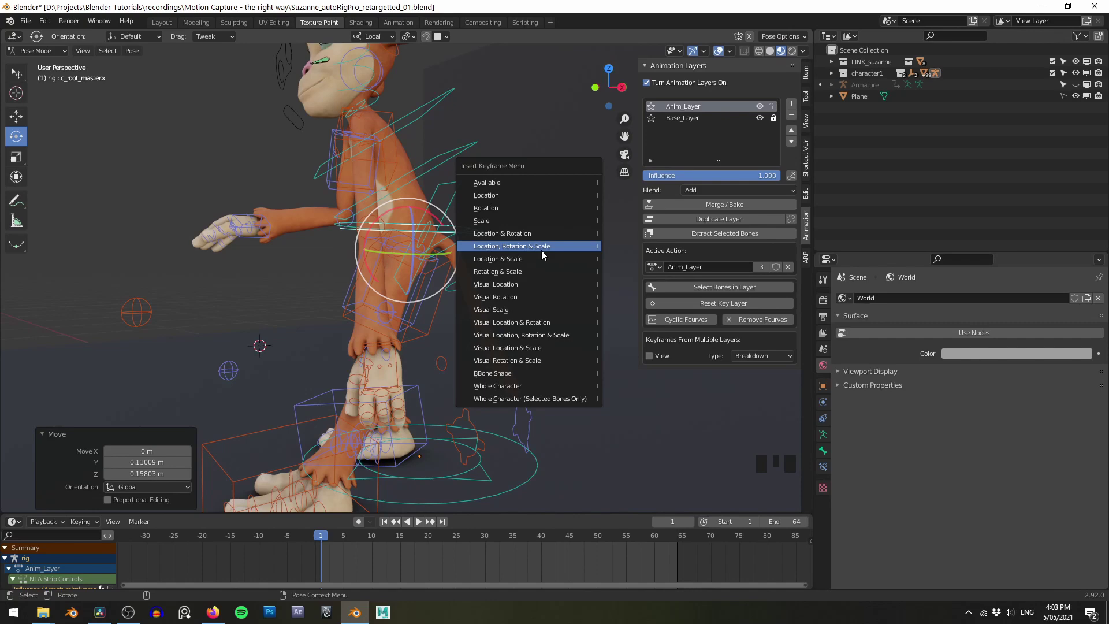
pyautogui.moveTo(419, 170); pyautogui.dragTo(407, 190)
pyautogui.moveTo(407, 189); pyautogui.dragTo(467, 169)
pyautogui.scroll(-3)
pyautogui.moveTo(491, 200); pyautogui.dragTo(541, 195)
pyautogui.click(541, 195)
pyautogui.middleClick(535, 192)
pyautogui.scroll(-3)
pyautogui.middleClick(523, 201)
pyautogui.click(518, 210)
pyautogui.scroll(3)
pyautogui.middleClick(536, 212)
pyautogui.click(541, 201)
pyautogui.scroll(3)
pyautogui.middleClick(535, 198)
pyautogui.moveTo(536, 206); pyautogui.dragTo(594, 394)
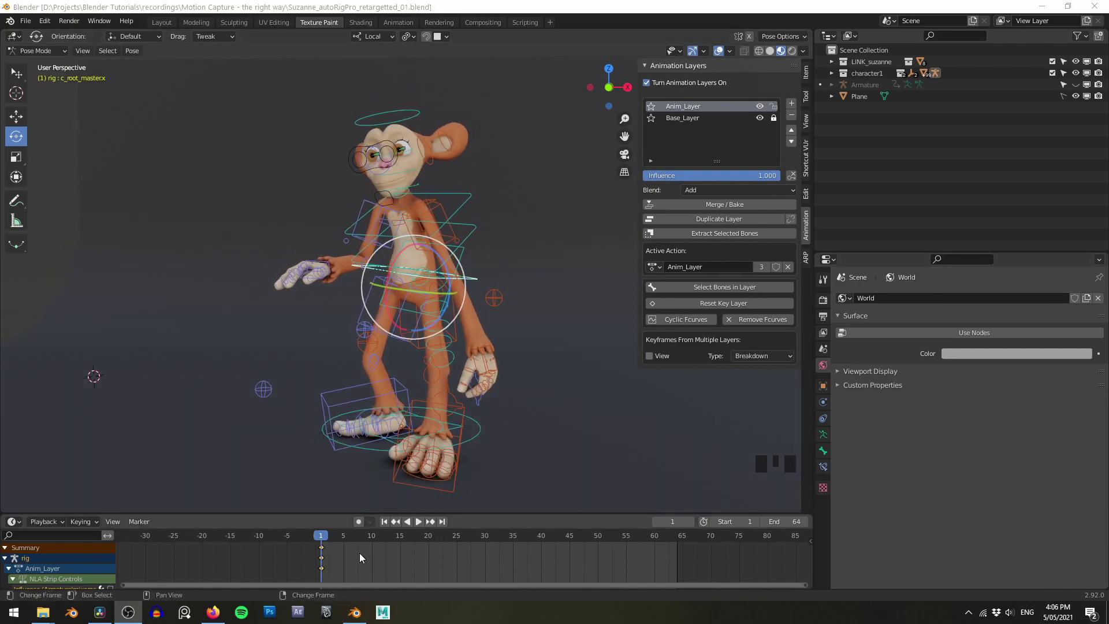
# Step: Scrub the timeline to check the root offset and reselect Anim_Layer in the layer list
pyautogui.moveTo(330, 570); pyautogui.dragTo(591, 448)
pyautogui.moveTo(590, 448); pyautogui.dragTo(573, 583)
pyautogui.moveTo(573, 583); pyautogui.dragTo(587, 437)
pyautogui.moveTo(587, 437); pyautogui.dragTo(551, 391)
pyautogui.scroll(3)
pyautogui.click(562, 381)
pyautogui.moveTo(589, 348); pyautogui.dragTo(576, 379)
pyautogui.middleClick(585, 368)
pyautogui.moveTo(394, 566); pyautogui.dragTo(665, 137)
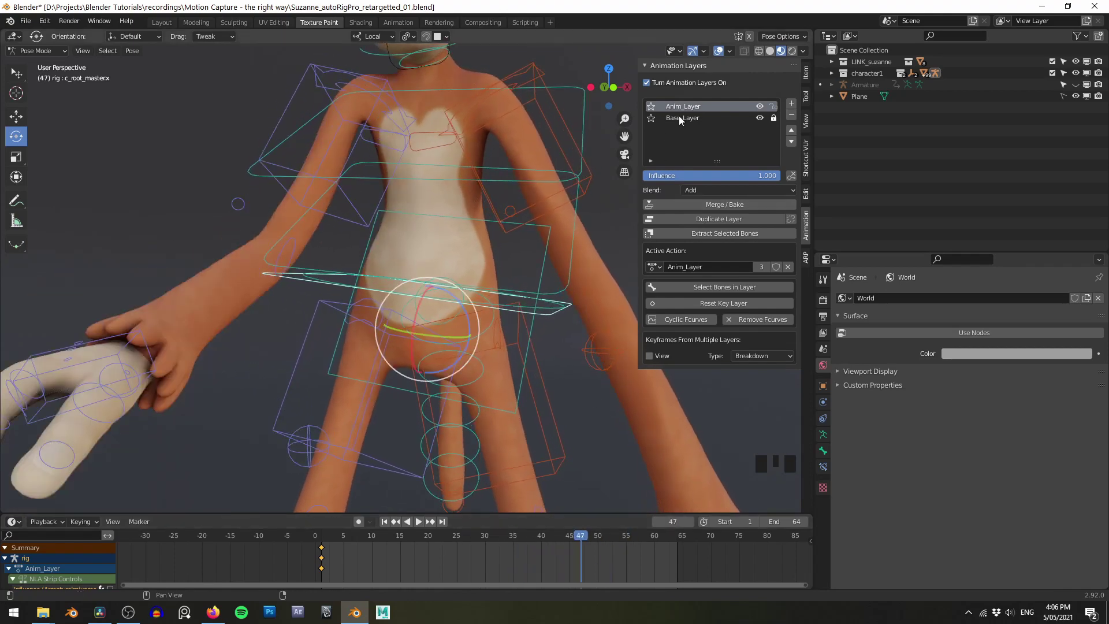
pyautogui.click(682, 124)
pyautogui.moveTo(569, 227); pyautogui.dragTo(423, 576)
pyautogui.moveTo(423, 576); pyautogui.dragTo(685, 116)
pyautogui.click(685, 116)
pyautogui.moveTo(574, 246); pyautogui.dragTo(385, 565)
pyautogui.moveTo(384, 565); pyautogui.dragTo(707, 194)
# Step: Keep Anim_Layer's blend mode on Add and lower its influence to 0.000 at frame 1
pyautogui.moveTo(708, 194); pyautogui.dragTo(706, 198)
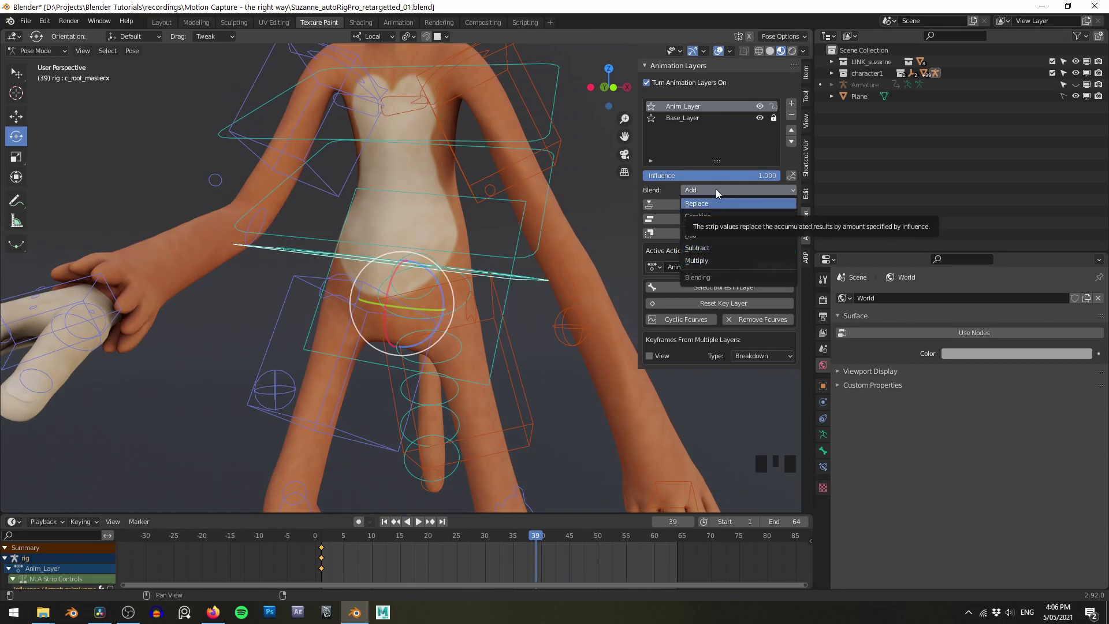
pyautogui.scroll(-3)
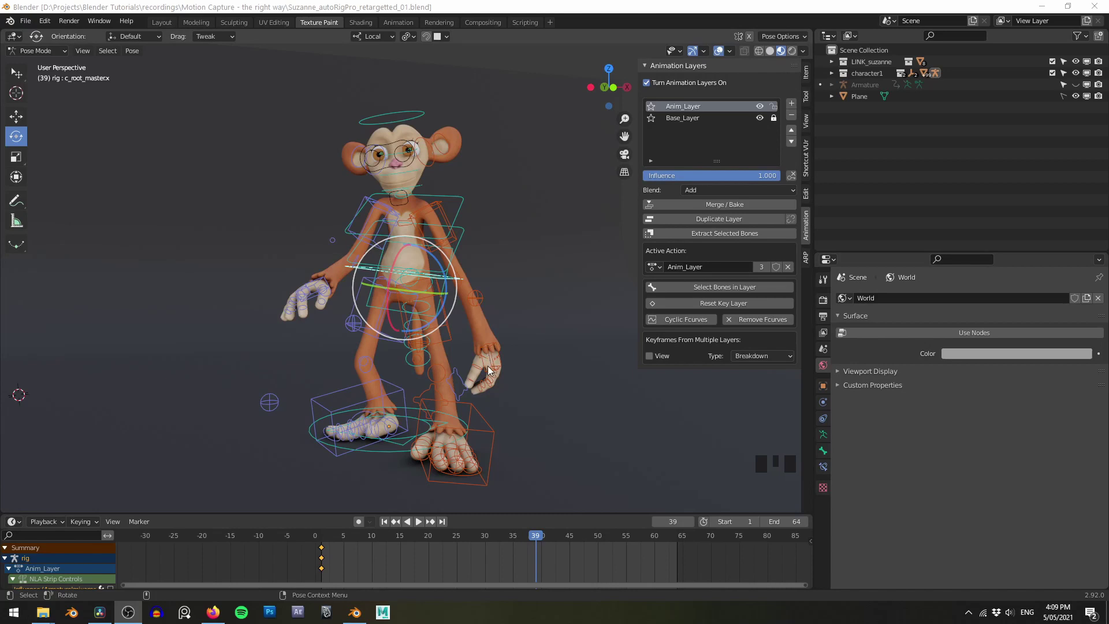
pyautogui.middleClick(549, 249)
pyautogui.moveTo(551, 206); pyautogui.dragTo(576, 172)
pyautogui.moveTo(576, 173); pyautogui.dragTo(555, 180)
pyautogui.middleClick(554, 180)
pyautogui.moveTo(554, 177); pyautogui.dragTo(569, 171)
pyautogui.moveTo(569, 172); pyautogui.dragTo(778, 183)
pyautogui.moveTo(777, 183); pyautogui.dragTo(533, 163)
pyautogui.middleClick(533, 163)
pyautogui.moveTo(552, 154); pyautogui.dragTo(567, 224)
pyautogui.scroll(3)
pyautogui.moveTo(564, 223); pyautogui.dragTo(756, 179)
pyautogui.moveTo(757, 179); pyautogui.dragTo(324, 568)
pyautogui.moveTo(325, 568); pyautogui.dragTo(790, 185)
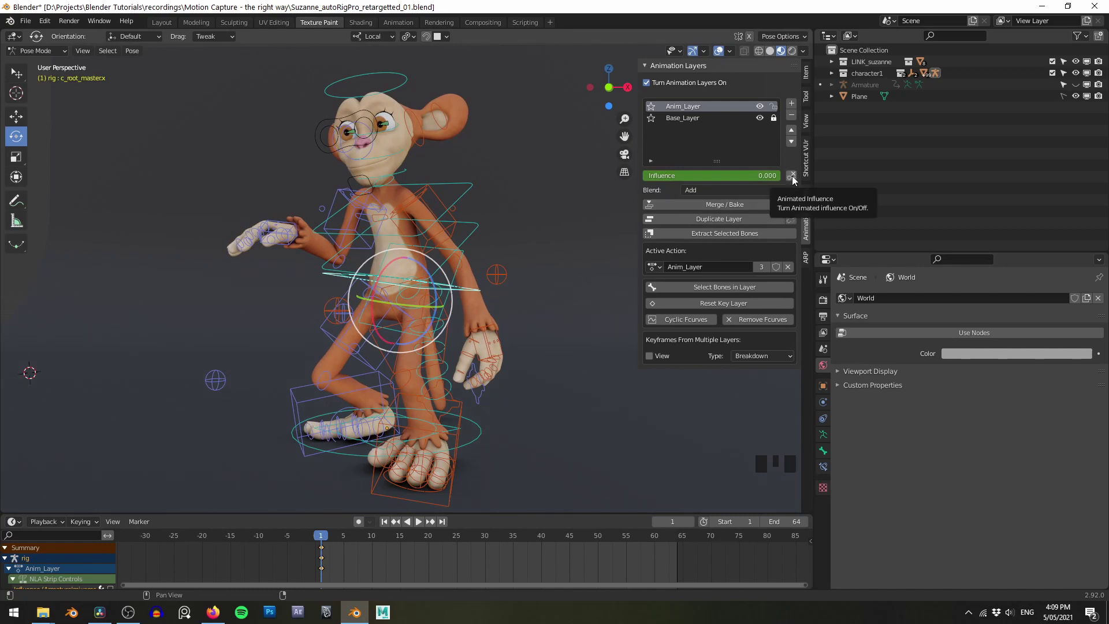
# Step: Enable Animated Influence and key the layer's influence at 0 on frame 1
pyautogui.click(795, 183)
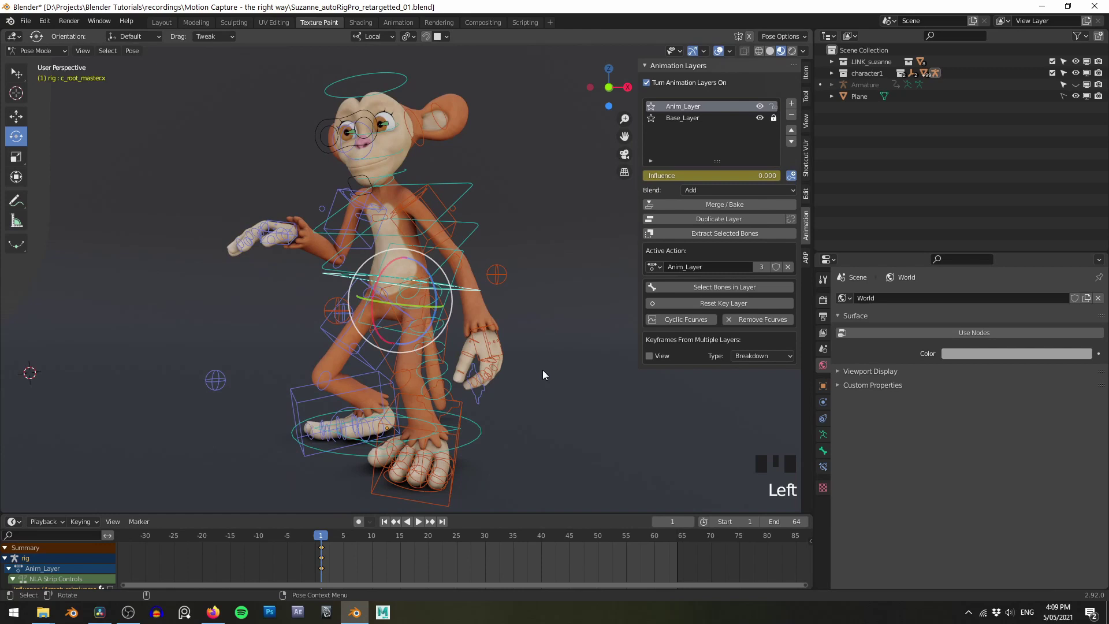
pyautogui.moveTo(680, 560); pyautogui.dragTo(701, 180)
pyautogui.moveTo(701, 179); pyautogui.dragTo(737, 183)
pyautogui.moveTo(738, 184); pyautogui.dragTo(552, 390)
pyautogui.middleClick(553, 390)
pyautogui.scroll(-3)
pyautogui.middleClick(538, 389)
pyautogui.click(528, 379)
pyautogui.moveTo(361, 566); pyautogui.dragTo(355, 565)
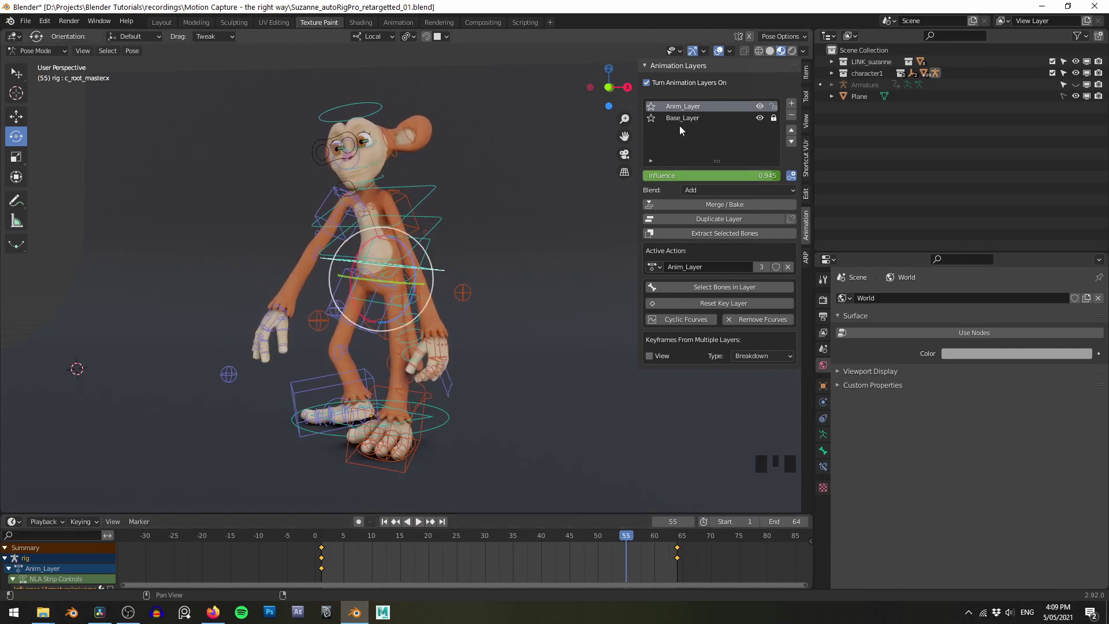
# Step: Key the layer's influence at 1 on frame 65 so it blends in fully
pyautogui.moveTo(666, 560); pyautogui.dragTo(673, 497)
pyautogui.click(796, 176)
pyautogui.middleClick(530, 443)
pyautogui.moveTo(668, 560); pyautogui.dragTo(653, 259)
pyautogui.click(516, 201)
pyautogui.moveTo(527, 189); pyautogui.dragTo(522, 176)
pyautogui.middleClick(522, 176)
# Step: Rename Anim_Layer to hip and scrub to verify the influence ramp
pyautogui.moveTo(549, 188); pyautogui.dragTo(693, 110)
pyautogui.moveTo(693, 111); pyautogui.dragTo(469, 255)
pyautogui.middleClick(469, 256)
pyautogui.moveTo(505, 234); pyautogui.dragTo(531, 236)
pyautogui.moveTo(531, 236); pyautogui.dragTo(508, 393)
pyautogui.moveTo(508, 392); pyautogui.dragTo(365, 575)
pyautogui.moveTo(365, 576); pyautogui.dragTo(463, 402)
pyautogui.moveTo(463, 402); pyautogui.dragTo(527, 220)
pyautogui.middleClick(527, 219)
pyautogui.moveTo(550, 214); pyautogui.dragTo(330, 297)
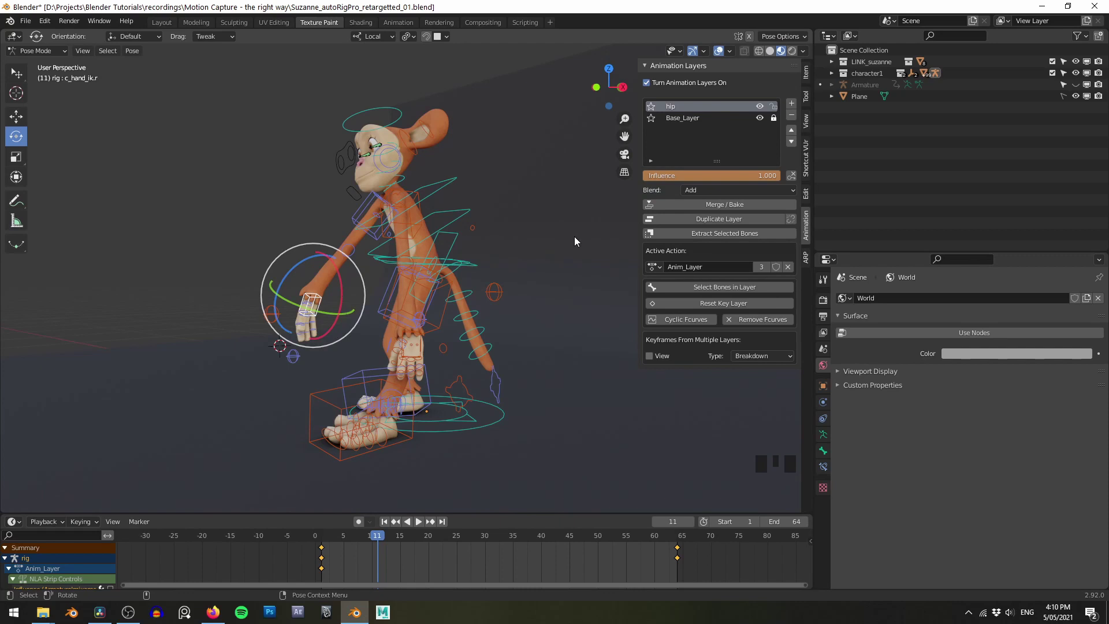
# Step: Add two additive layers above hip and name them hands and feet, leaving feet active
pyautogui.middleClick(543, 276)
pyautogui.scroll(3)
pyautogui.moveTo(538, 231); pyautogui.dragTo(534, 249)
pyautogui.scroll(-3)
pyautogui.middleClick(539, 247)
pyautogui.moveTo(546, 251); pyautogui.dragTo(525, 312)
pyautogui.moveTo(525, 312); pyautogui.dragTo(497, 319)
pyautogui.moveTo(497, 319); pyautogui.dragTo(520, 277)
pyautogui.moveTo(520, 278); pyautogui.dragTo(533, 268)
pyautogui.moveTo(532, 268); pyautogui.dragTo(534, 295)
pyautogui.middleClick(534, 295)
pyautogui.moveTo(541, 290); pyautogui.dragTo(556, 243)
pyautogui.moveTo(557, 243); pyautogui.dragTo(794, 106)
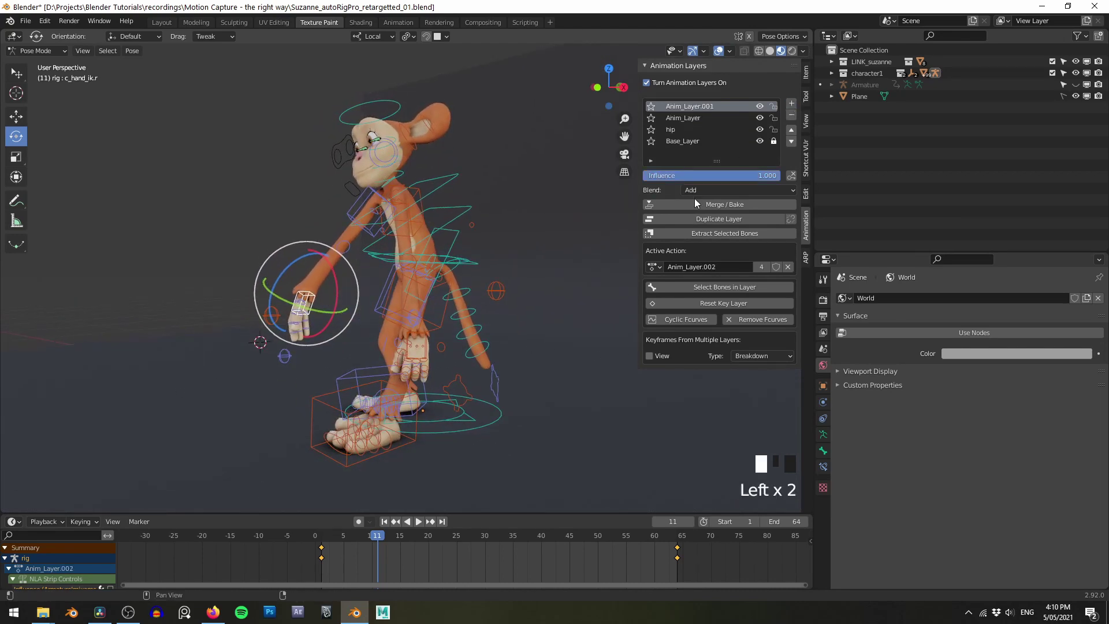
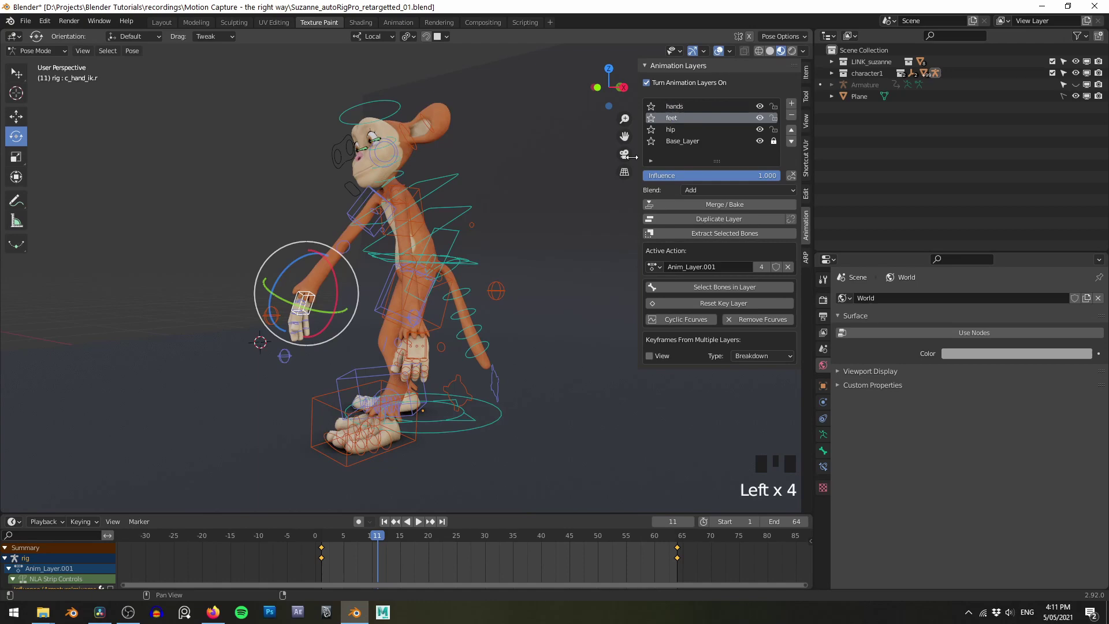
# Step: Select the left foot IK controller and frame the view on the feet
pyautogui.moveTo(490, 330); pyautogui.dragTo(363, 337)
pyautogui.click(362, 337)
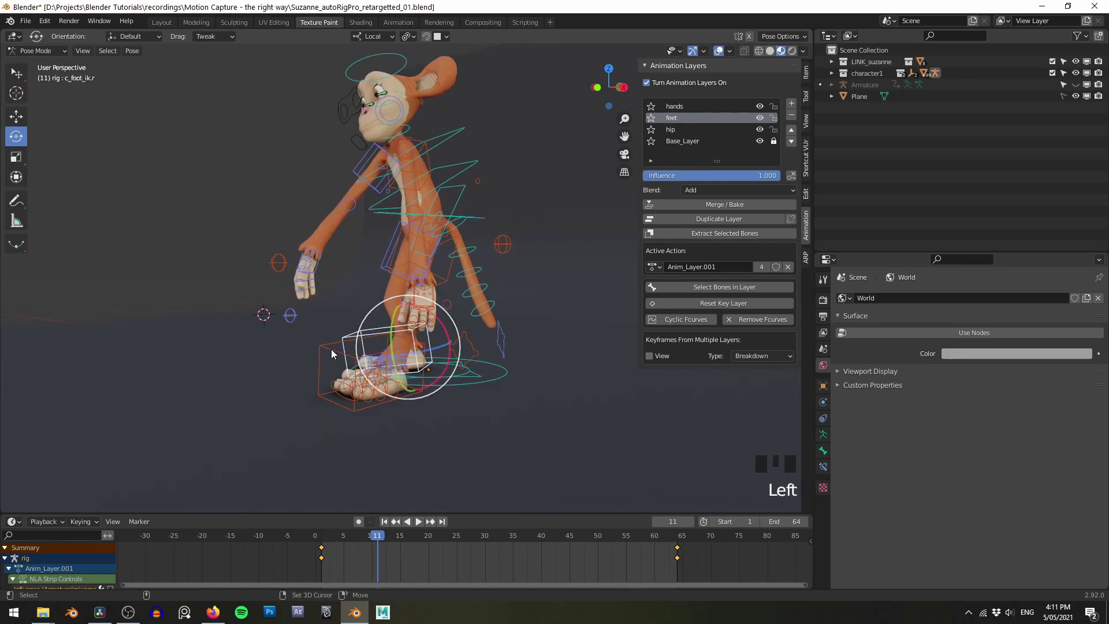
pyautogui.rightClick(321, 565)
pyautogui.moveTo(577, 416); pyautogui.dragTo(551, 357)
pyautogui.moveTo(552, 357); pyautogui.dragTo(503, 308)
pyautogui.scroll(3)
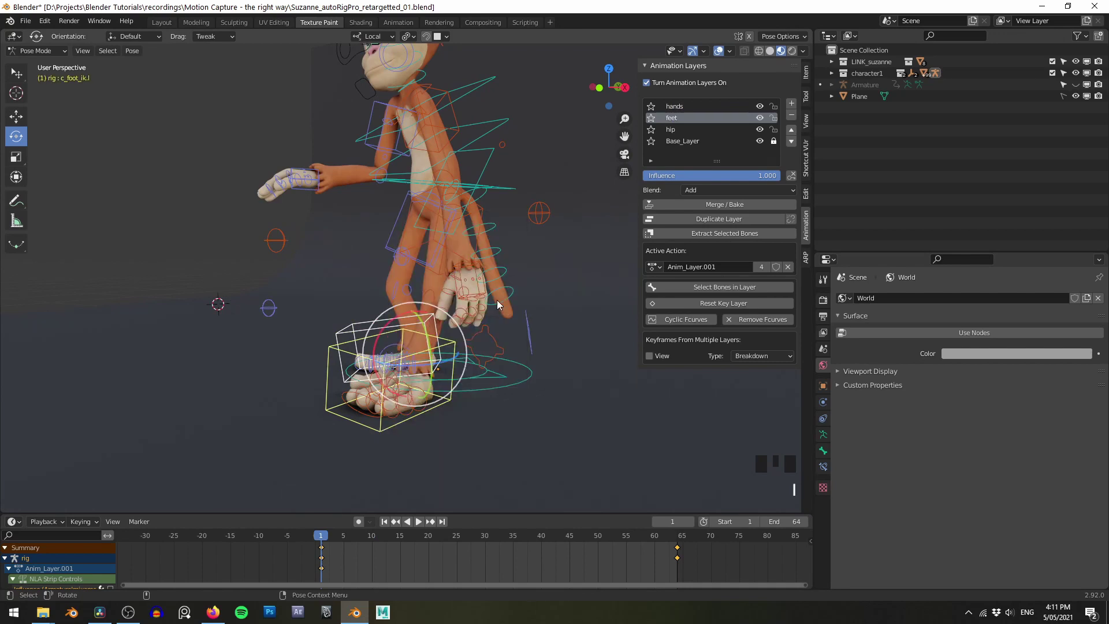
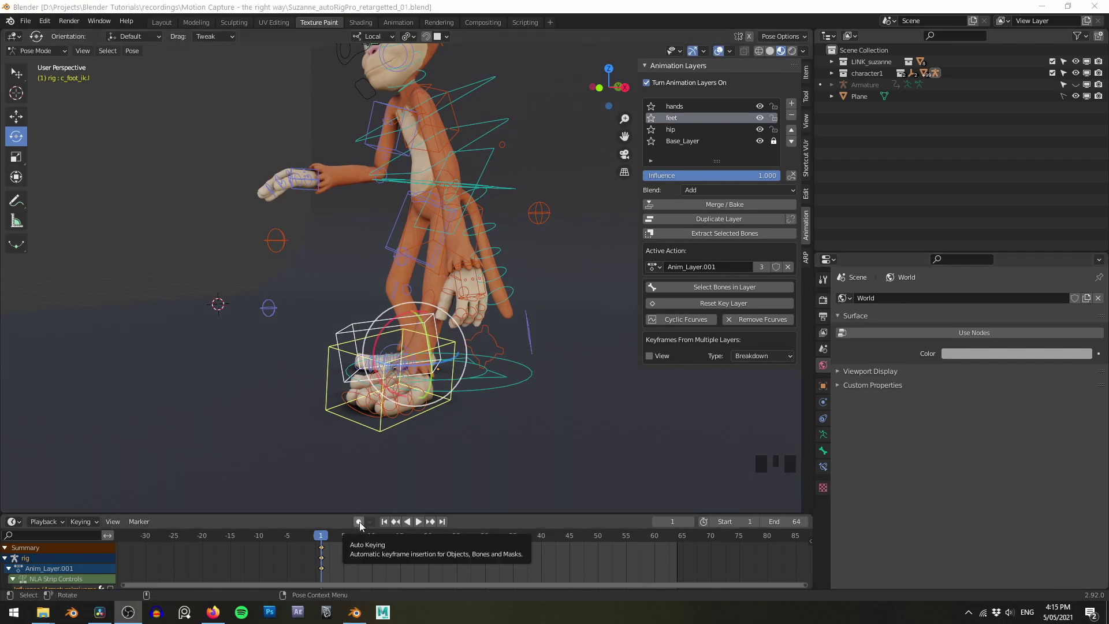
# Step: Enable automatic keyframing and select the rig's root controller in the viewport
pyautogui.click(362, 530)
pyautogui.moveTo(585, 326); pyautogui.dragTo(524, 287)
pyautogui.moveTo(523, 286); pyautogui.dragTo(491, 222)
pyautogui.moveTo(492, 221); pyautogui.dragTo(541, 231)
pyautogui.click(541, 231)
pyautogui.moveTo(525, 339); pyautogui.dragTo(503, 330)
pyautogui.moveTo(503, 329); pyautogui.dragTo(448, 313)
pyautogui.click(447, 313)
# Step: From the right-side view, move the left foot controller forward with G
pyautogui.press('q')
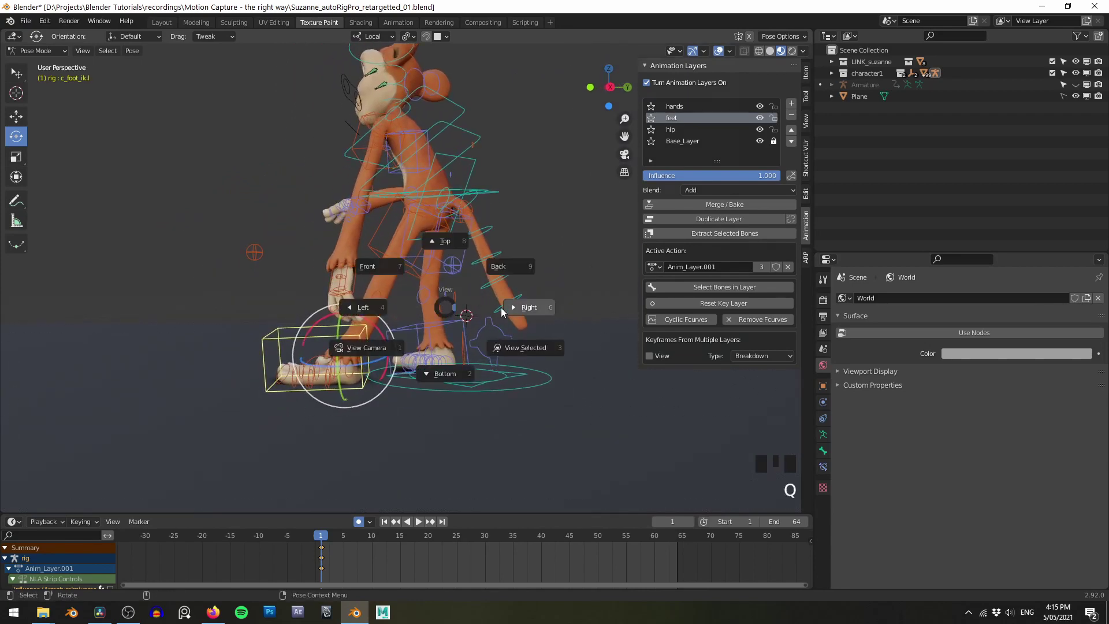
pyautogui.scroll(3)
pyautogui.moveTo(389, 329); pyautogui.dragTo(430, 306)
pyautogui.press('g')
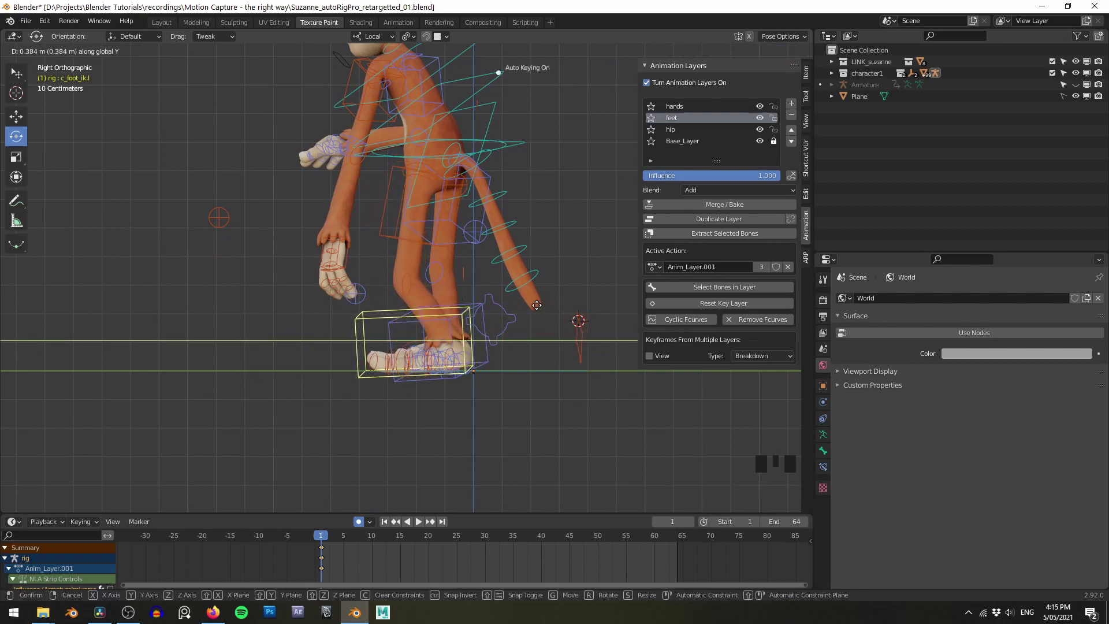
pyautogui.moveTo(483, 241); pyautogui.dragTo(438, 287)
pyautogui.moveTo(438, 288); pyautogui.dragTo(529, 303)
pyautogui.press('q')
pyautogui.middleClick(499, 279)
pyautogui.scroll(3)
# Step: From the front view, adjust the right foot controller, undoing and redoing the move
pyautogui.press('g')
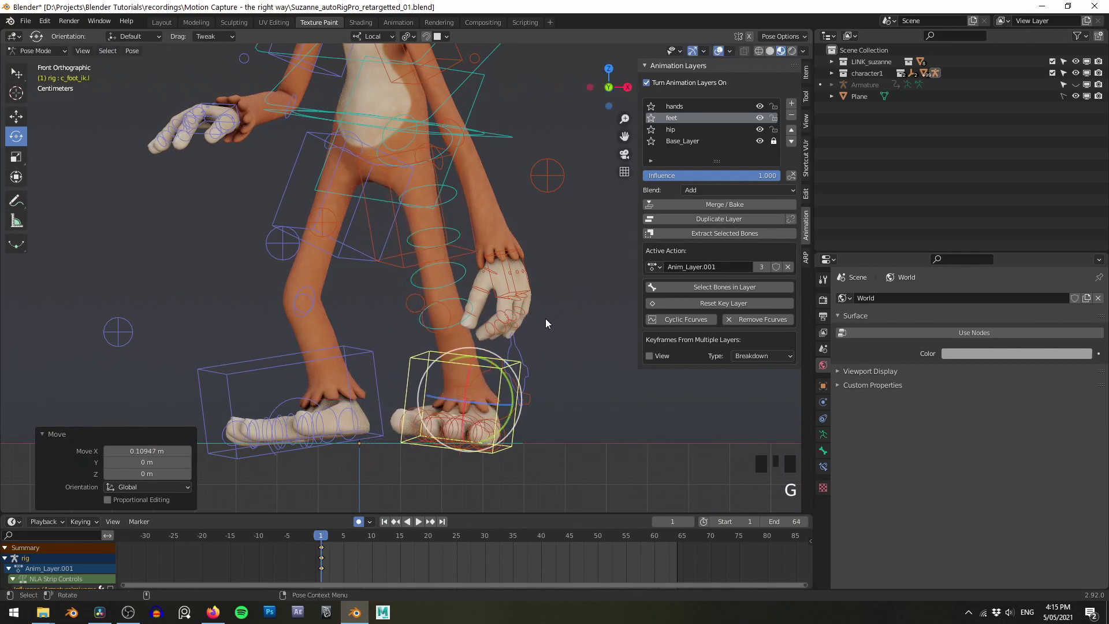
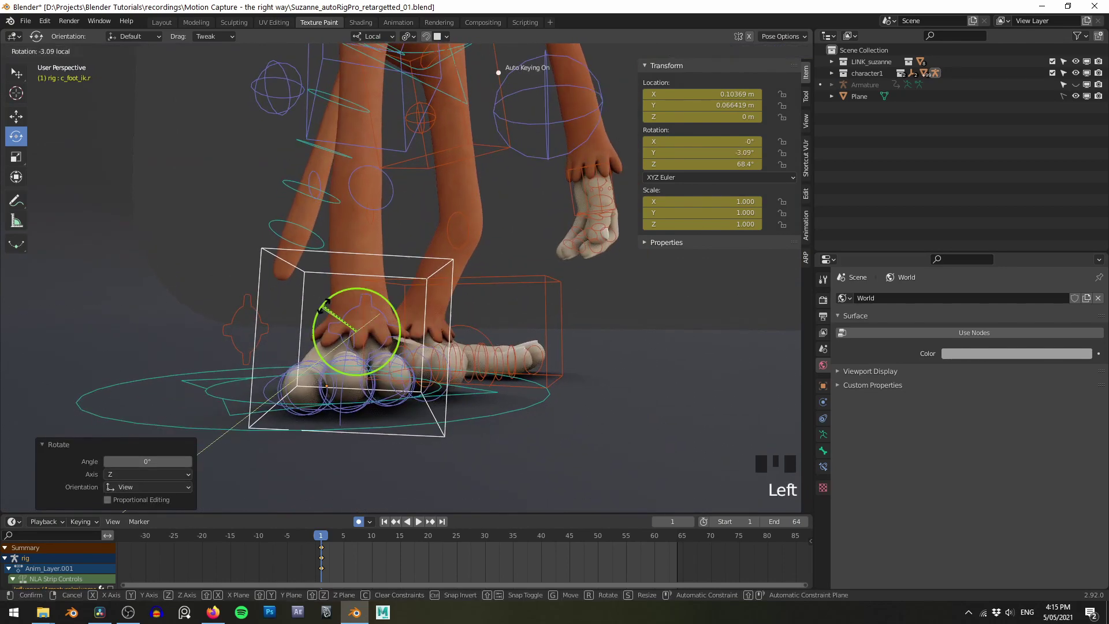
pyautogui.moveTo(538, 251); pyautogui.dragTo(448, 308)
pyautogui.press('ctrl+z')
pyautogui.click(452, 305)
pyautogui.press('g')
pyautogui.moveTo(348, 246); pyautogui.dragTo(341, 231)
pyautogui.scroll(-3)
pyautogui.moveTo(391, 234); pyautogui.dragTo(410, 243)
pyautogui.moveTo(410, 243); pyautogui.dragTo(471, 286)
pyautogui.press('q')
pyautogui.click(443, 343)
# Step: Nudge the right foot controller along Y at frame 1, then switch automatic keyframing off
pyautogui.press('g')
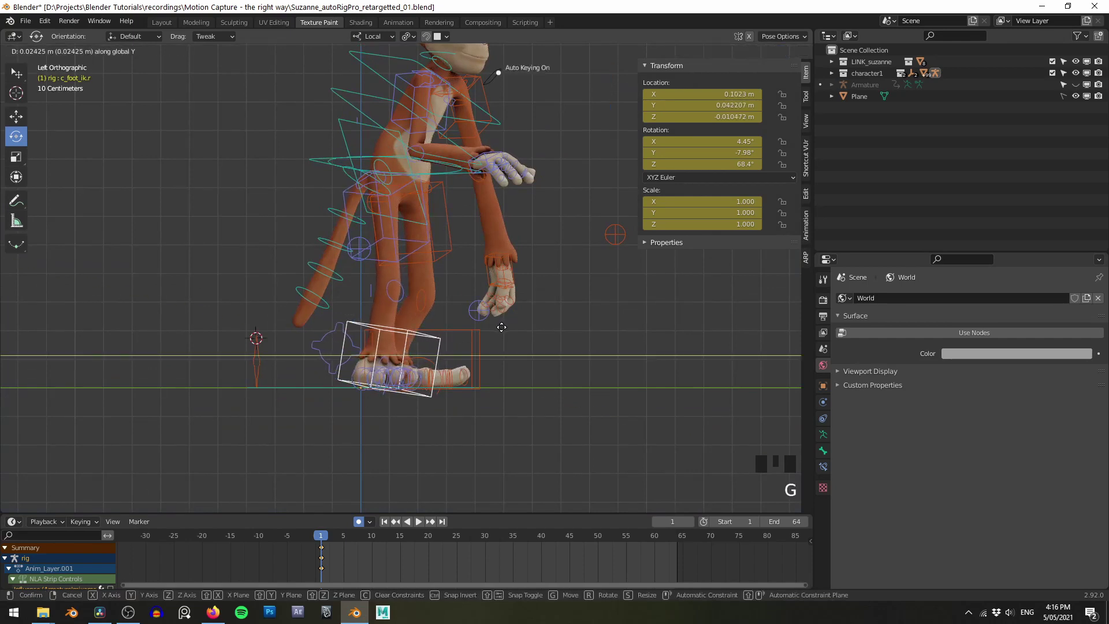
pyautogui.moveTo(495, 256); pyautogui.dragTo(567, 292)
pyautogui.moveTo(567, 292); pyautogui.dragTo(801, 237)
pyautogui.moveTo(533, 290); pyautogui.dragTo(483, 231)
pyautogui.moveTo(483, 231); pyautogui.dragTo(458, 329)
pyautogui.moveTo(457, 330); pyautogui.dragTo(320, 570)
pyautogui.moveTo(320, 570); pyautogui.dragTo(404, 548)
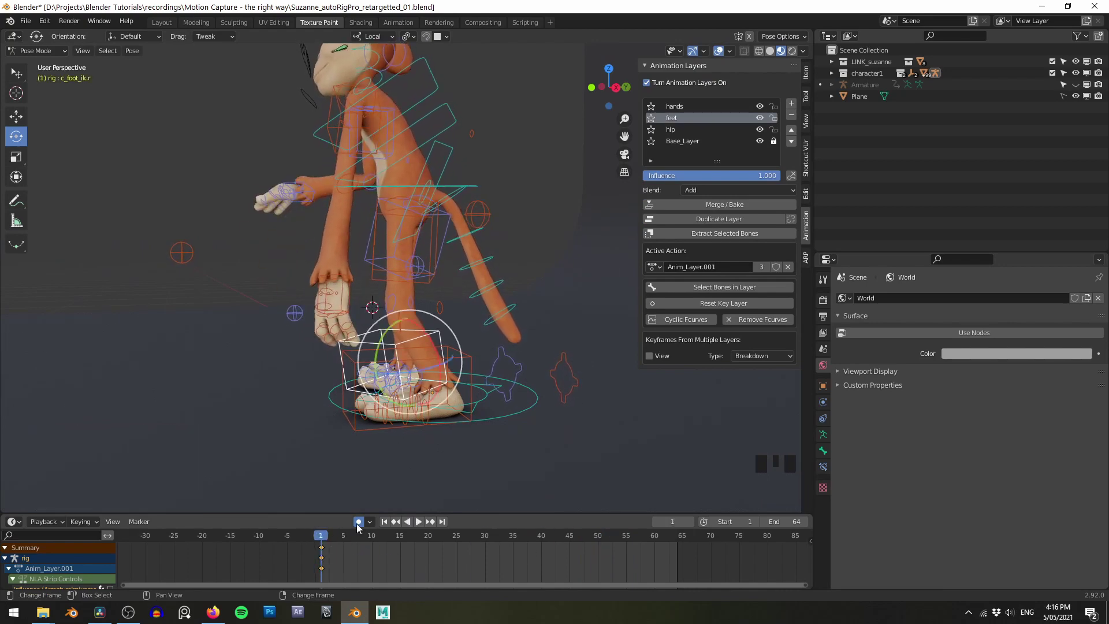
pyautogui.moveTo(575, 358); pyautogui.dragTo(676, 133)
pyautogui.click(676, 133)
# Step: Return to the hip animation layer and re-frame the rig in the viewport
pyautogui.moveTo(497, 263); pyautogui.dragTo(516, 271)
pyautogui.moveTo(516, 271); pyautogui.dragTo(491, 224)
pyautogui.moveTo(519, 305); pyautogui.dragTo(552, 276)
pyautogui.press('q')
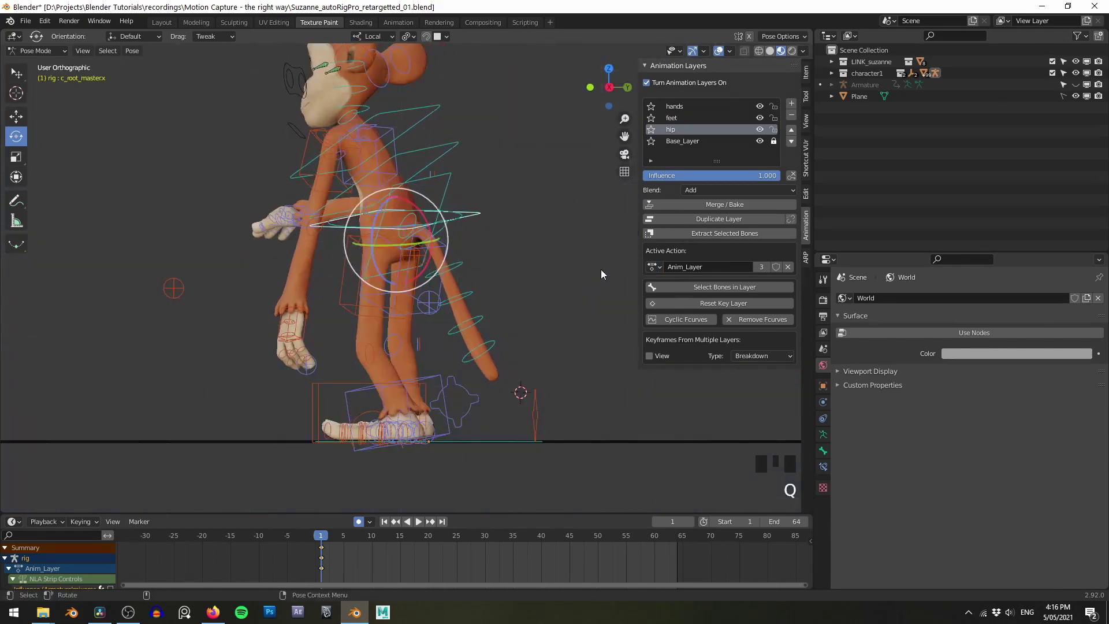
pyautogui.scroll(3)
# Step: Shift the root controller slightly with G and confirm the new position
pyautogui.moveTo(530, 261); pyautogui.dragTo(497, 243)
pyautogui.press('g')
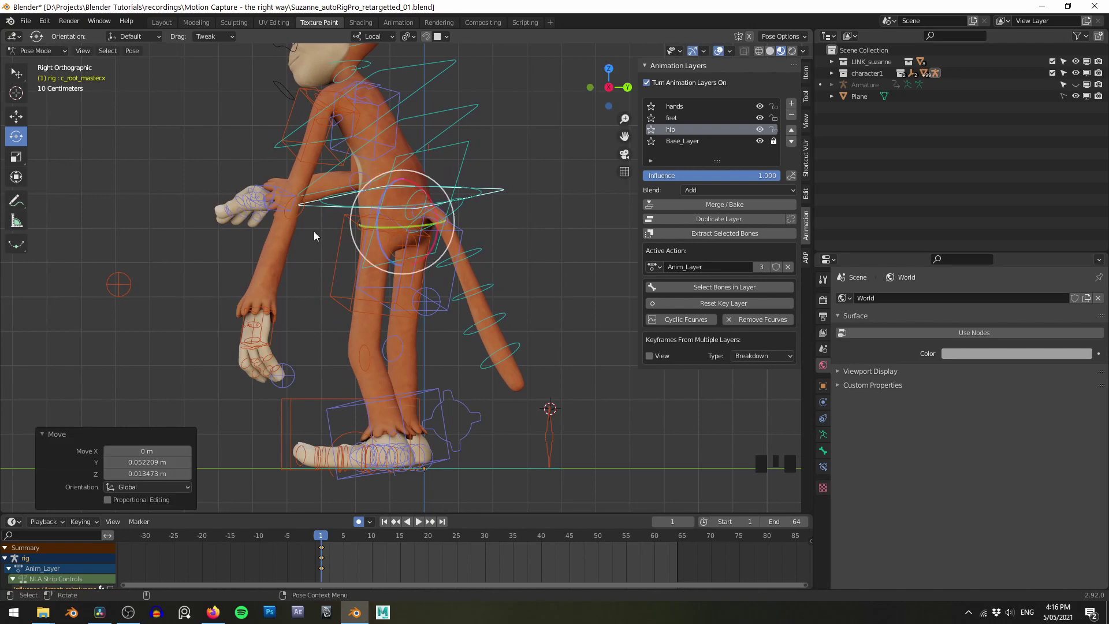
pyautogui.moveTo(510, 194); pyautogui.dragTo(511, 256)
pyautogui.press('q')
pyautogui.moveTo(535, 267); pyautogui.dragTo(447, 278)
pyautogui.click(447, 277)
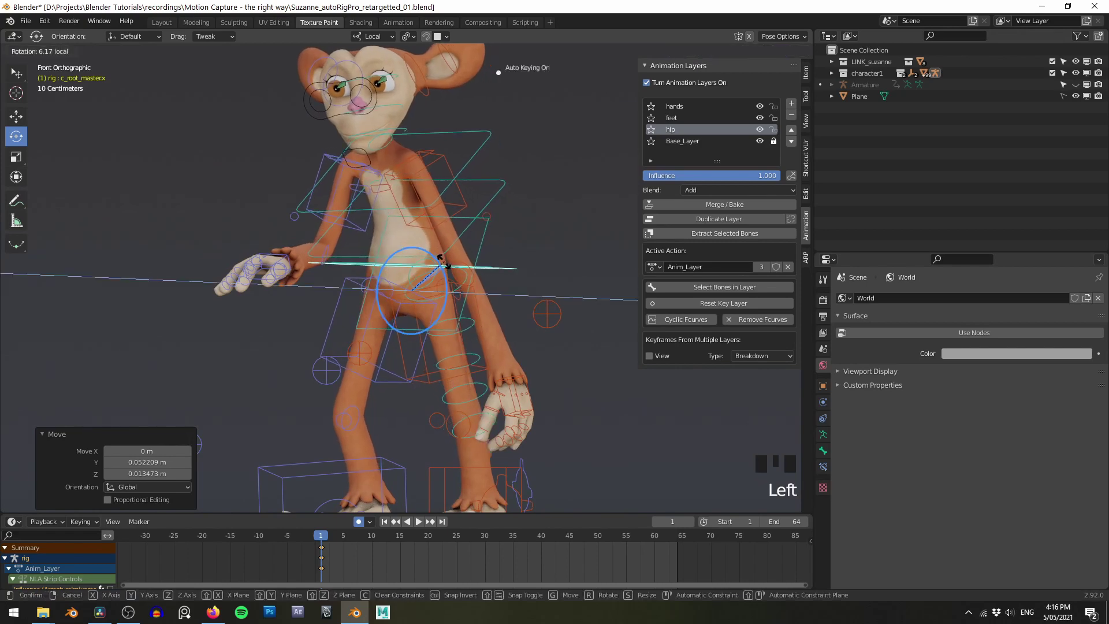
# Step: Move the root controller again, constraining the adjustment to the Z axis
pyautogui.press('g')
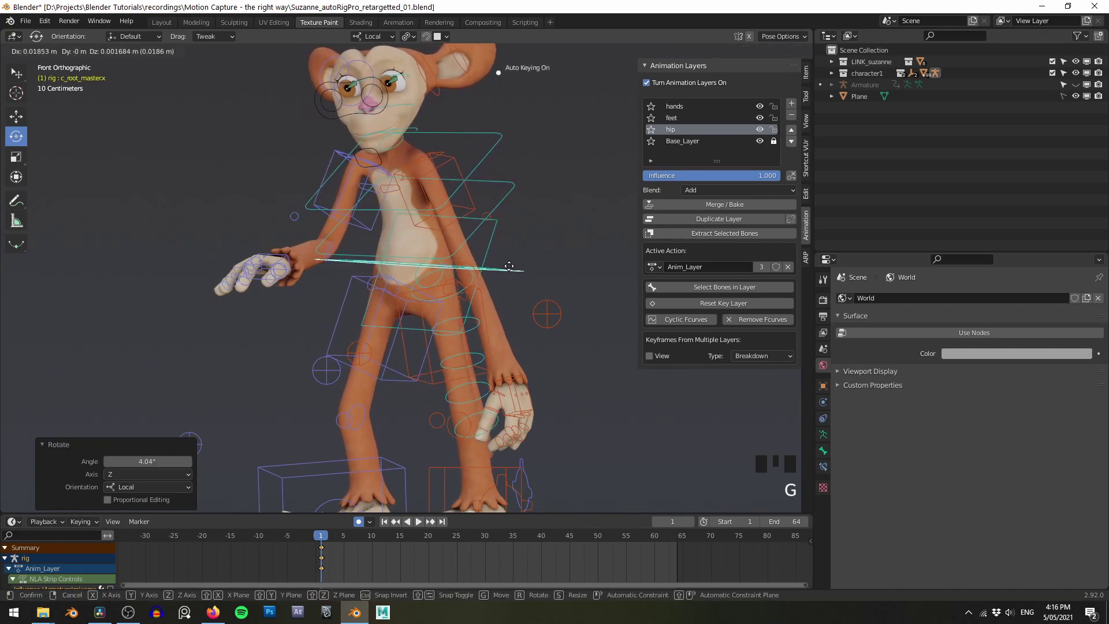
pyautogui.moveTo(602, 264); pyautogui.dragTo(517, 211)
pyautogui.scroll(-3)
pyautogui.moveTo(498, 224); pyautogui.dragTo(514, 223)
pyautogui.press('z')
pyautogui.scroll(3)
pyautogui.moveTo(493, 198); pyautogui.dragTo(493, 170)
# Step: Play the animation back briefly and toggle shading to check the root motion
pyautogui.press('shift+space')
pyautogui.scroll(-3)
pyautogui.moveTo(507, 196); pyautogui.dragTo(432, 209)
pyautogui.scroll(3)
pyautogui.click(463, 213)
pyautogui.press('shift+space')
pyautogui.press('z')
# Step: Select the spine controller on the monkey rig
pyautogui.scroll(3)
pyautogui.moveTo(532, 187); pyautogui.dragTo(456, 212)
pyautogui.moveTo(457, 213); pyautogui.dragTo(479, 219)
pyautogui.scroll(-3)
pyautogui.moveTo(511, 264); pyautogui.dragTo(502, 285)
pyautogui.moveTo(502, 284); pyautogui.dragTo(437, 217)
pyautogui.click(437, 217)
# Step: Set the playhead to frame 1 and key the spine controller's location, rotation and scale
pyautogui.scroll(3)
pyautogui.middleClick(552, 234)
pyautogui.scroll(-3)
pyautogui.moveTo(541, 206); pyautogui.dragTo(503, 254)
pyautogui.scroll(3)
pyautogui.moveTo(326, 570); pyautogui.dragTo(523, 296)
pyautogui.moveTo(523, 297); pyautogui.dragTo(519, 286)
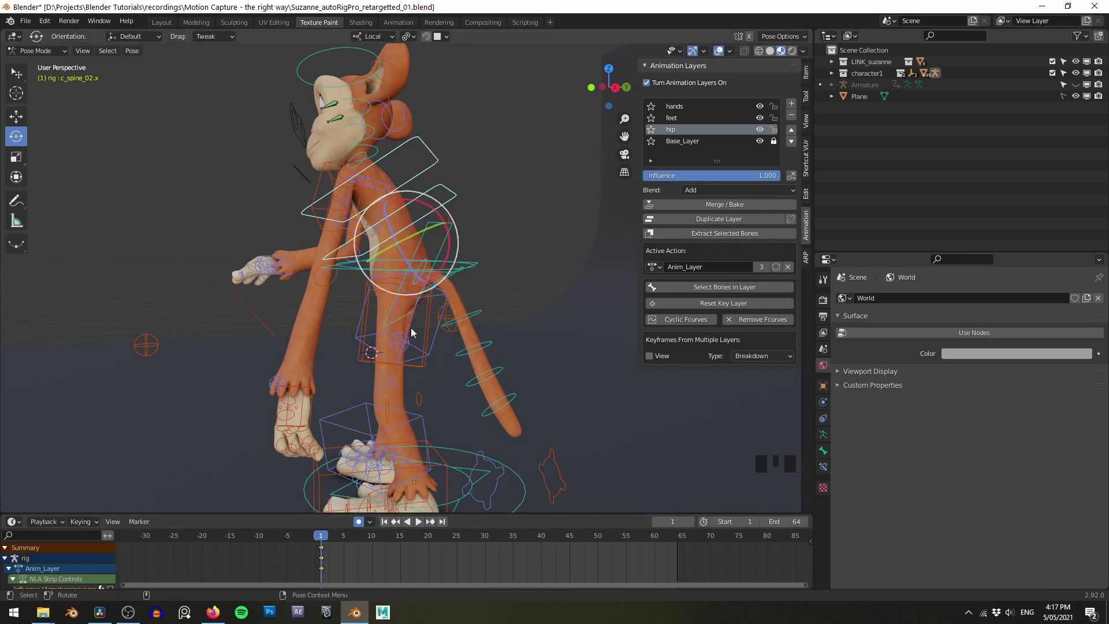
# Step: Rotate c_spine_01 to bend the torso forward and confirm the pose on the hip layer
pyautogui.moveTo(496, 223); pyautogui.dragTo(509, 250)
pyautogui.moveTo(510, 250); pyautogui.dragTo(479, 194)
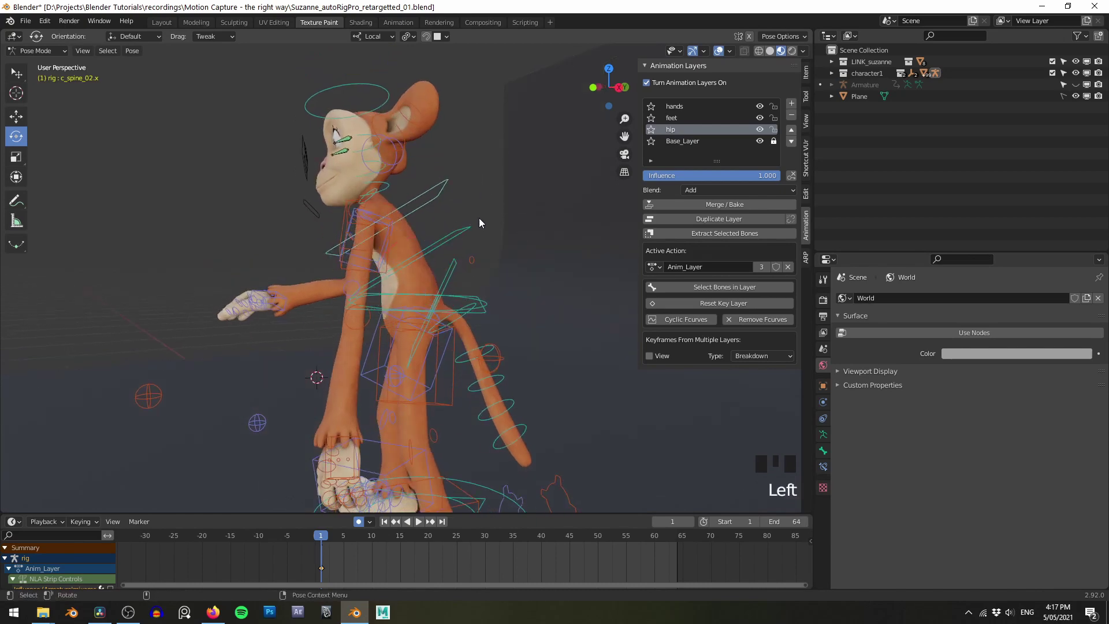
pyautogui.moveTo(476, 235); pyautogui.dragTo(477, 234)
pyautogui.click(528, 213)
pyautogui.scroll(3)
pyautogui.moveTo(504, 205); pyautogui.dragTo(441, 246)
pyautogui.click(441, 246)
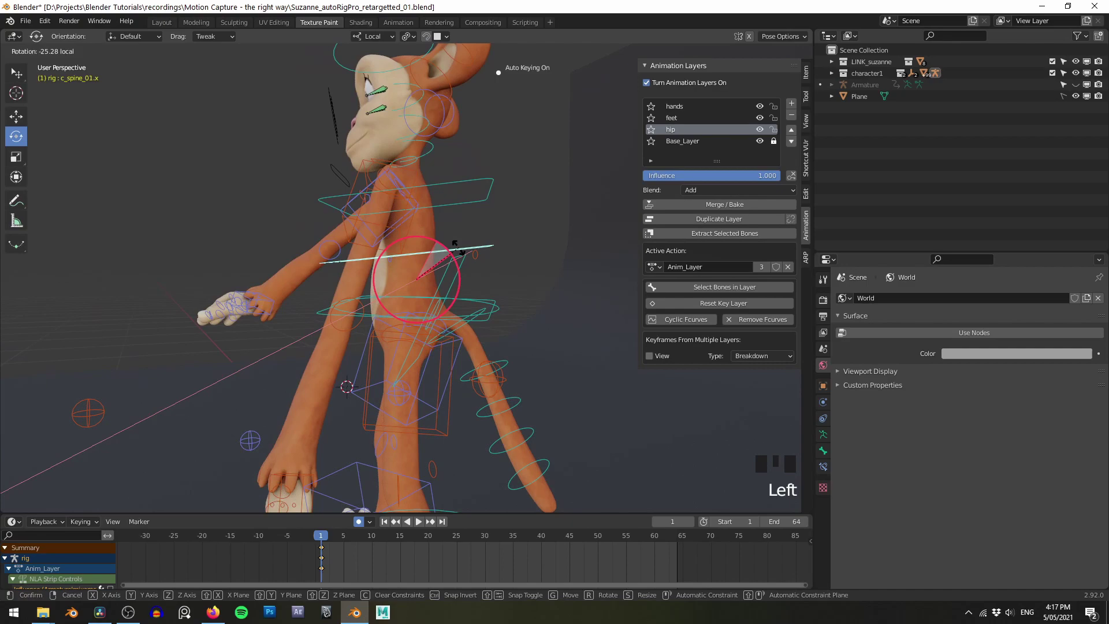
pyautogui.click(475, 199)
pyautogui.click(451, 204)
pyautogui.moveTo(497, 300); pyautogui.dragTo(496, 279)
pyautogui.scroll(-3)
pyautogui.moveTo(514, 278); pyautogui.dragTo(462, 278)
# Step: Play back the animation and toggle shading to review the bent spine
pyautogui.press('shift+space')
pyautogui.scroll(-3)
pyautogui.moveTo(472, 302); pyautogui.dragTo(550, 305)
pyautogui.scroll(3)
pyautogui.moveTo(509, 309); pyautogui.dragTo(438, 296)
pyautogui.press('z')
pyautogui.moveTo(443, 264); pyautogui.dragTo(443, 264)
pyautogui.press('z')
pyautogui.moveTo(424, 318); pyautogui.dragTo(417, 315)
pyautogui.press('shift+space')
pyautogui.press('z')
# Step: Return the playhead to frame 1, activate the hands layer and pick the right hand controller for keying
pyautogui.moveTo(548, 301); pyautogui.dragTo(481, 352)
pyautogui.moveTo(481, 352); pyautogui.dragTo(577, 363)
pyautogui.moveTo(577, 363); pyautogui.dragTo(324, 566)
pyautogui.moveTo(323, 566); pyautogui.dragTo(672, 111)
pyautogui.click(672, 112)
pyautogui.scroll(3)
pyautogui.moveTo(231, 245); pyautogui.dragTo(222, 274)
# Step: Select c_hand_ik.l and insert a Location, Rotation & Scale keyframe on the hands layer
pyautogui.moveTo(476, 326); pyautogui.dragTo(453, 283)
pyautogui.moveTo(453, 284); pyautogui.dragTo(529, 345)
pyautogui.moveTo(510, 292); pyautogui.dragTo(487, 274)
pyautogui.click(487, 275)
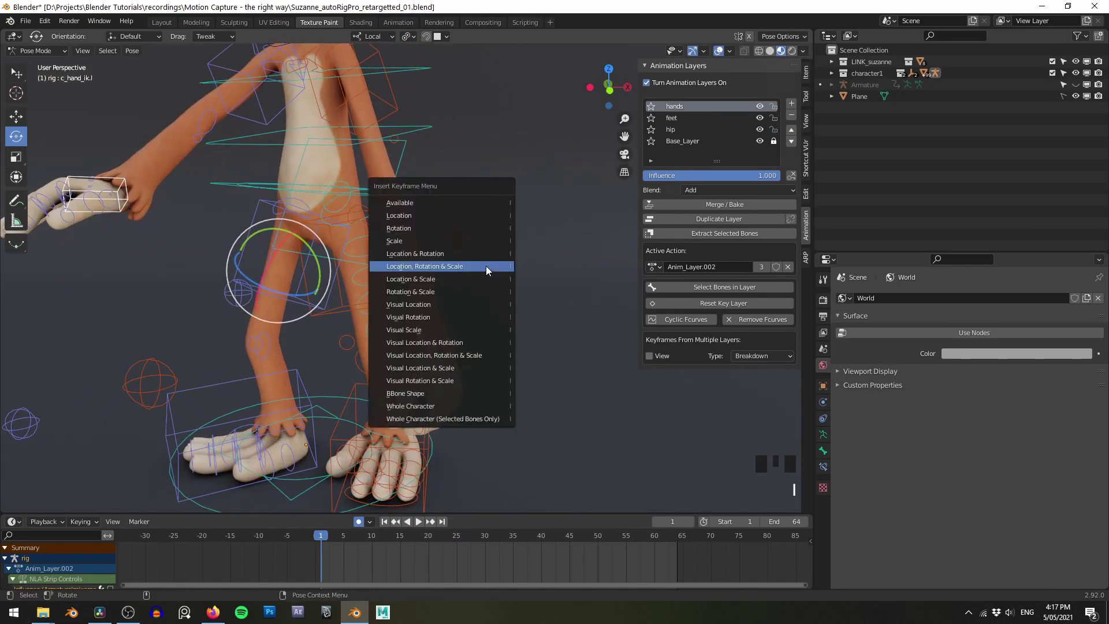
pyautogui.moveTo(438, 275); pyautogui.dragTo(442, 319)
pyautogui.moveTo(443, 319); pyautogui.dragTo(458, 371)
pyautogui.moveTo(526, 342); pyautogui.dragTo(407, 317)
pyautogui.moveTo(408, 317); pyautogui.dragTo(439, 308)
pyautogui.click(439, 309)
# Step: Scrub the timeline, then grab the left hand controller with G and move it
pyautogui.moveTo(356, 567); pyautogui.dragTo(521, 430)
pyautogui.moveTo(521, 430); pyautogui.dragTo(448, 394)
pyautogui.scroll(3)
pyautogui.moveTo(453, 344); pyautogui.dragTo(394, 343)
pyautogui.press('g')
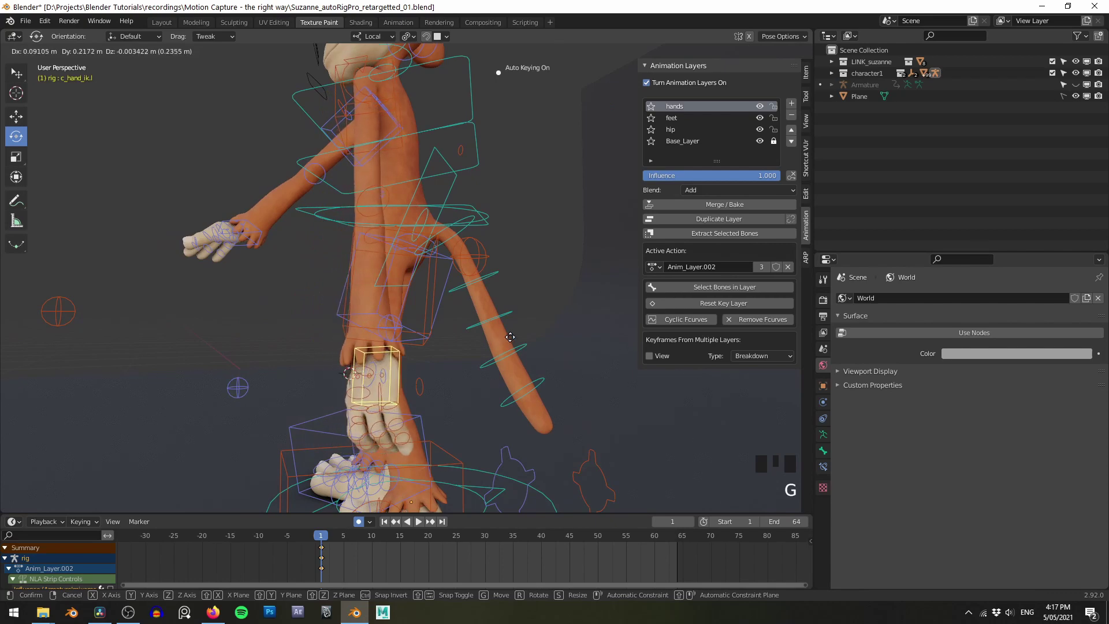
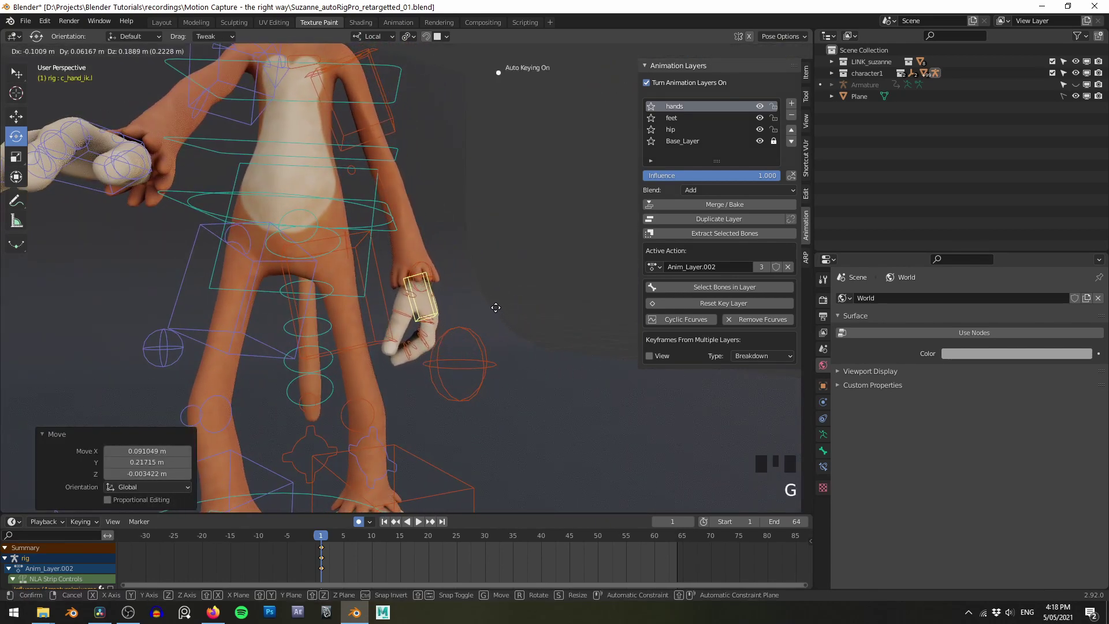
pyautogui.moveTo(537, 272); pyautogui.dragTo(545, 252)
pyautogui.moveTo(544, 252); pyautogui.dragTo(488, 269)
pyautogui.moveTo(488, 268); pyautogui.dragTo(435, 263)
# Step: Refine the hand position with repeated G moves and confirm it at frame 1
pyautogui.press('g')
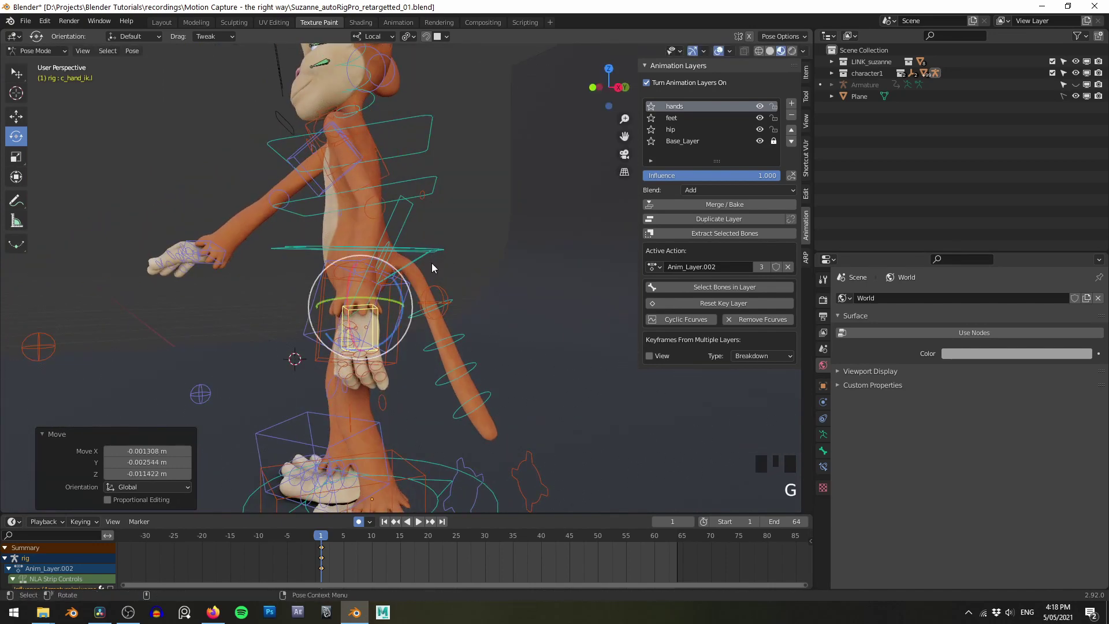
pyautogui.press('g')
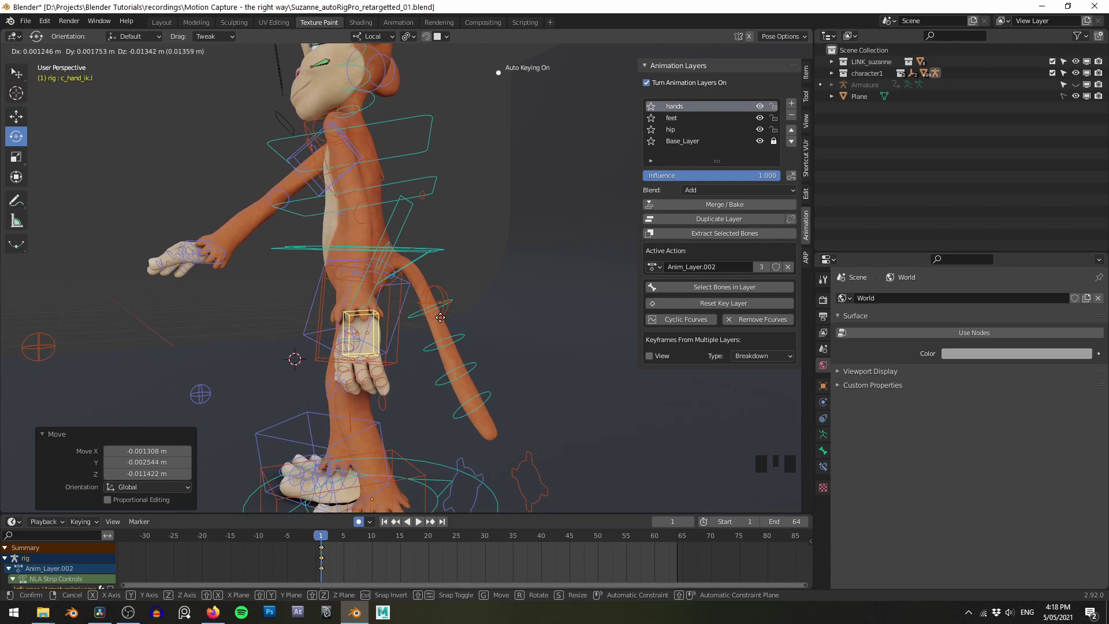
pyautogui.press('g')
pyautogui.moveTo(478, 318); pyautogui.dragTo(556, 330)
pyautogui.moveTo(556, 329); pyautogui.dragTo(545, 273)
pyautogui.moveTo(545, 273); pyautogui.dragTo(510, 303)
pyautogui.scroll(3)
pyautogui.middleClick(538, 294)
# Step: Scrub the playhead to frame 13 to review the keyed hand motion
pyautogui.moveTo(333, 560); pyautogui.dragTo(443, 376)
pyautogui.moveTo(443, 376); pyautogui.dragTo(447, 338)
pyautogui.scroll(3)
pyautogui.click(455, 353)
pyautogui.scroll(3)
pyautogui.moveTo(461, 350); pyautogui.dragTo(481, 363)
pyautogui.scroll(-3)
pyautogui.moveTo(485, 363); pyautogui.dragTo(485, 356)
pyautogui.middleClick(484, 357)
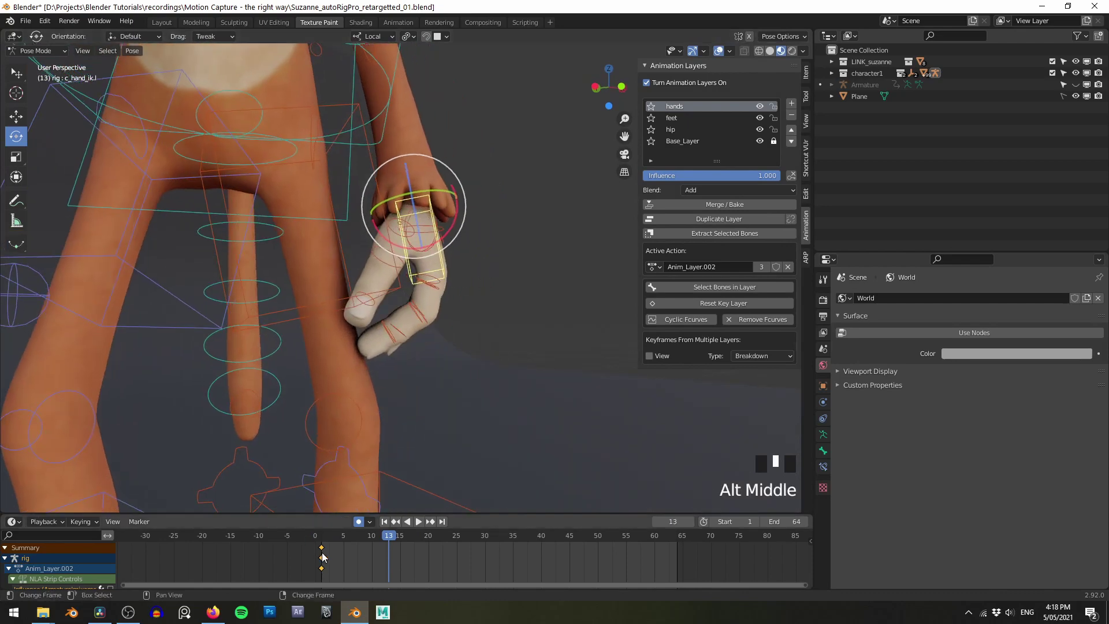
# Step: Key c_hand_ik.r at frame 1 by nudging it with G under auto-keying on the hands layer
pyautogui.rightClick(326, 557)
pyautogui.moveTo(503, 366); pyautogui.dragTo(470, 367)
pyautogui.press('g')
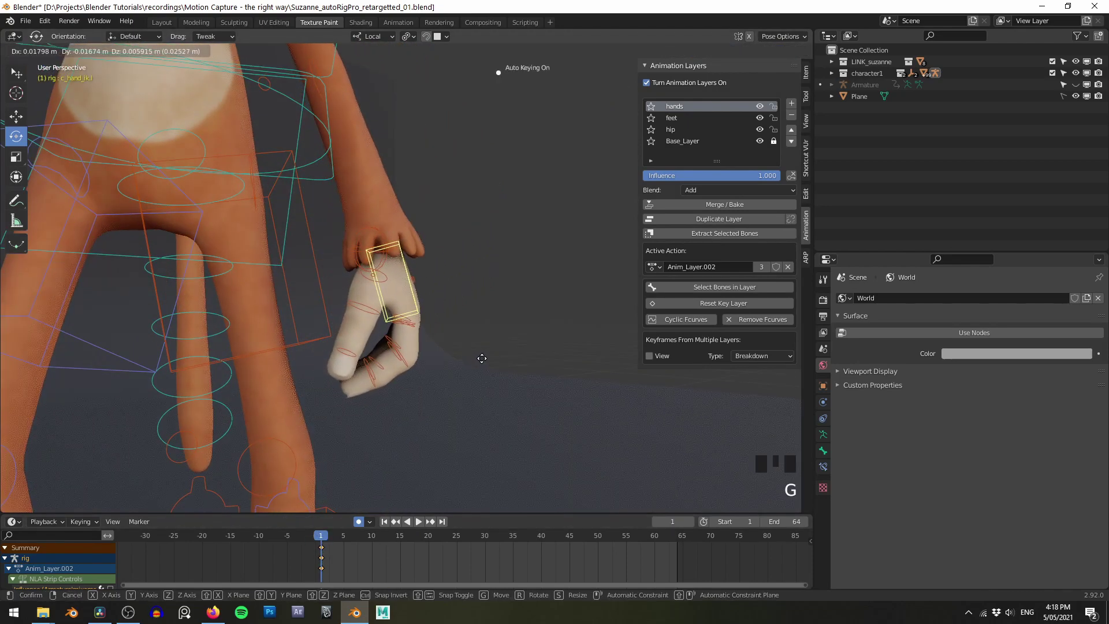
pyautogui.scroll(-3)
pyautogui.moveTo(329, 563); pyautogui.dragTo(369, 519)
pyautogui.moveTo(484, 373); pyautogui.dragTo(392, 375)
pyautogui.press('z')
pyautogui.scroll(-3)
pyautogui.moveTo(455, 379); pyautogui.dragTo(540, 359)
# Step: Preview the hand offset with short playback bursts while orbiting around the monkey
pyautogui.press('shift+space')
pyautogui.scroll(-3)
pyautogui.moveTo(502, 339); pyautogui.dragTo(485, 355)
pyautogui.press('shift+space')
pyautogui.press('z')
pyautogui.moveTo(520, 364); pyautogui.dragTo(322, 563)
pyautogui.moveTo(322, 563); pyautogui.dragTo(330, 195)
pyautogui.moveTo(430, 366); pyautogui.dragTo(496, 365)
pyautogui.moveTo(495, 365); pyautogui.dragTo(452, 372)
pyautogui.moveTo(452, 372); pyautogui.dragTo(466, 356)
pyautogui.scroll(3)
# Step: Reselect the right hand controller and scrub the timeline to frame 11
pyautogui.moveTo(468, 388); pyautogui.dragTo(479, 391)
pyautogui.click(479, 392)
pyautogui.scroll(3)
pyautogui.moveTo(482, 394); pyautogui.dragTo(325, 560)
pyautogui.rightClick(325, 560)
pyautogui.moveTo(493, 449); pyautogui.dragTo(438, 177)
pyautogui.moveTo(438, 176); pyautogui.dragTo(481, 195)
pyautogui.moveTo(481, 195); pyautogui.dragTo(331, 559)
pyautogui.moveTo(332, 558); pyautogui.dragTo(391, 568)
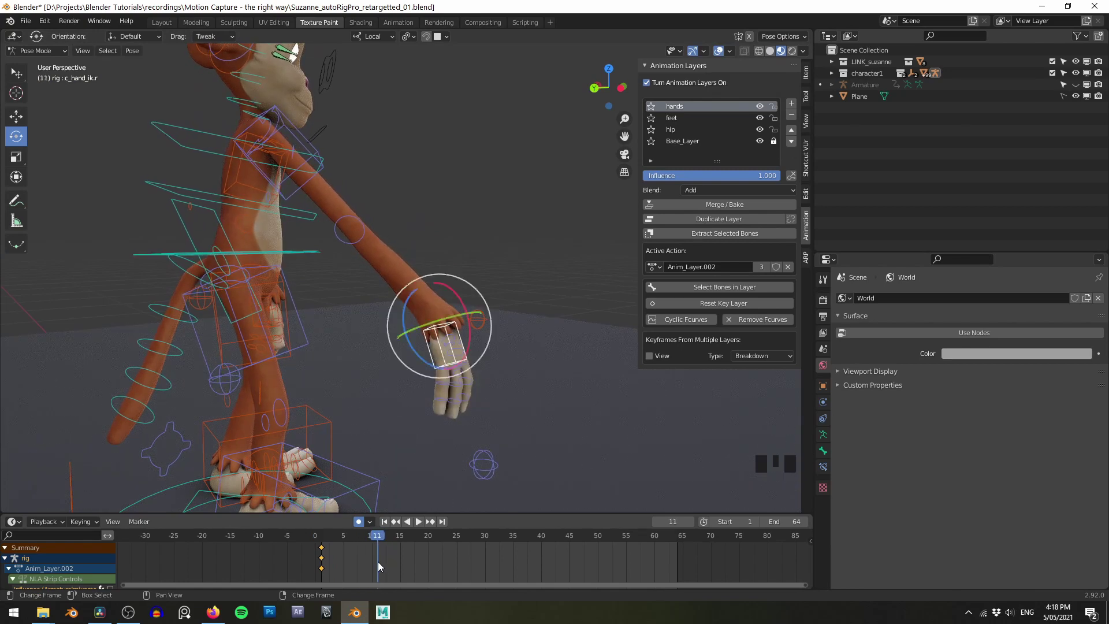
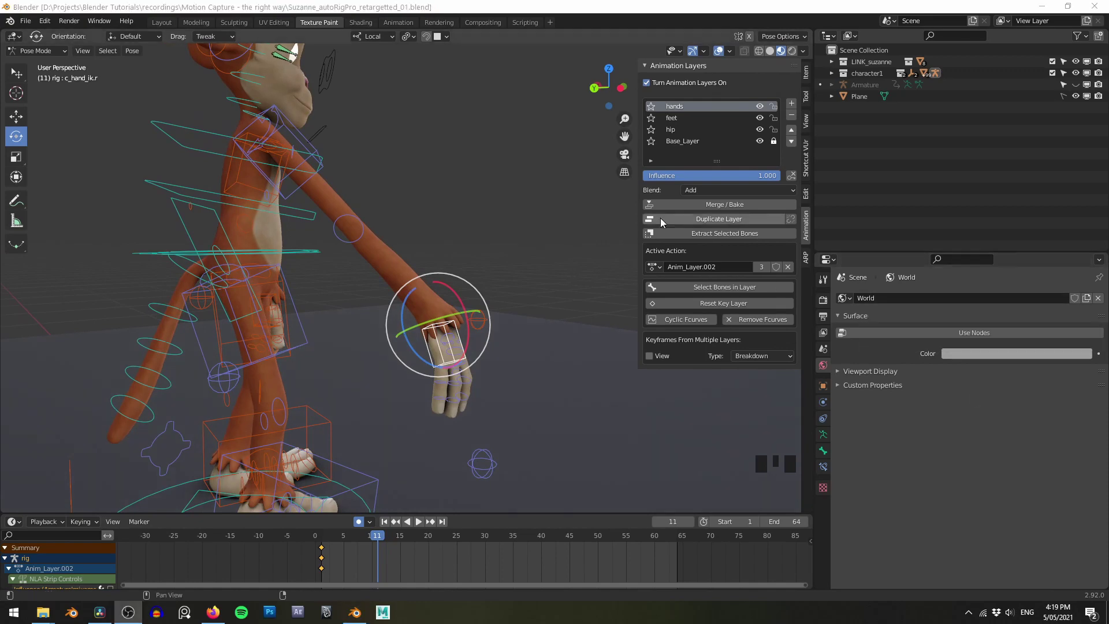
# Step: Offset the right hand at frame 11 with repeated G moves, auto-keying the new pose
pyautogui.middleClick(553, 224)
pyautogui.moveTo(493, 219); pyautogui.dragTo(551, 238)
pyautogui.press('g')
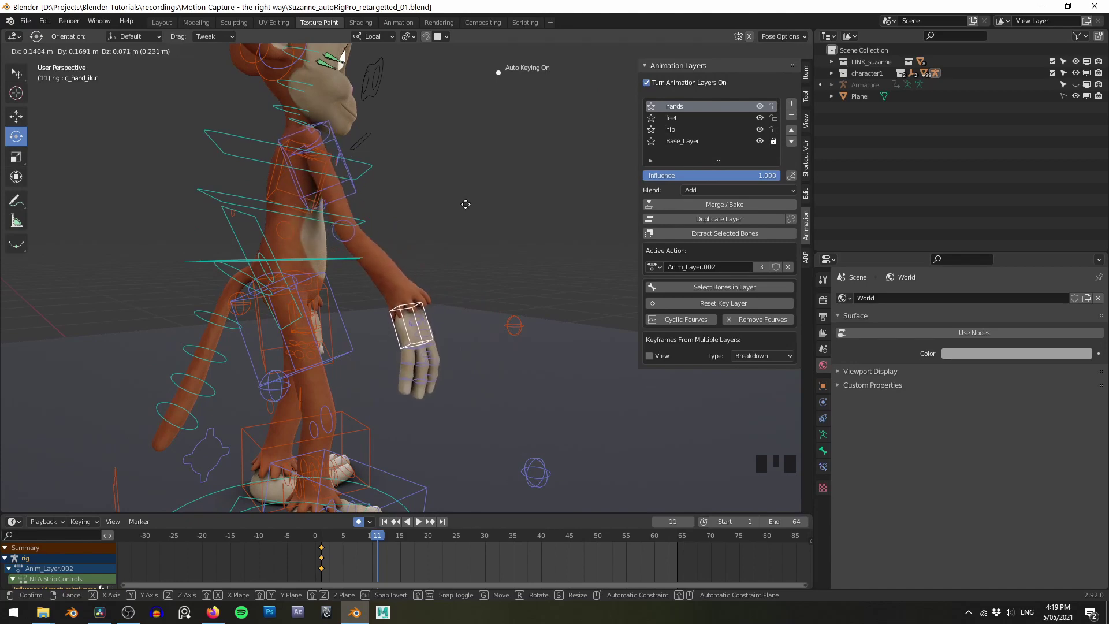
pyautogui.moveTo(536, 225); pyautogui.dragTo(380, 225)
pyautogui.press('g')
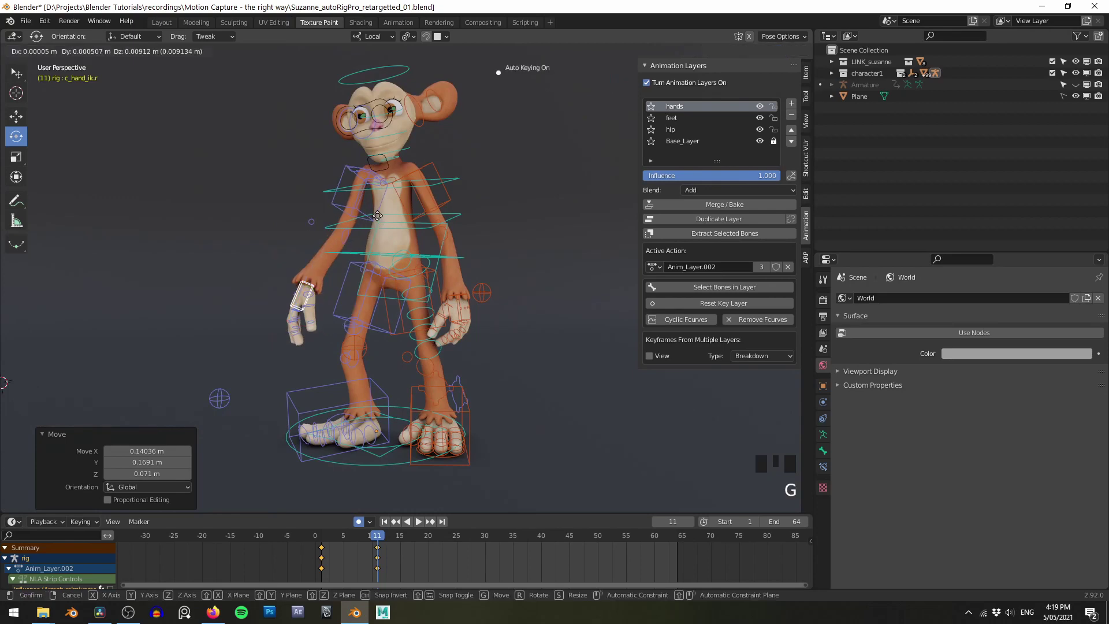
pyautogui.moveTo(465, 240); pyautogui.dragTo(545, 238)
pyautogui.moveTo(544, 238); pyautogui.dragTo(514, 187)
pyautogui.click(514, 187)
pyautogui.press('g')
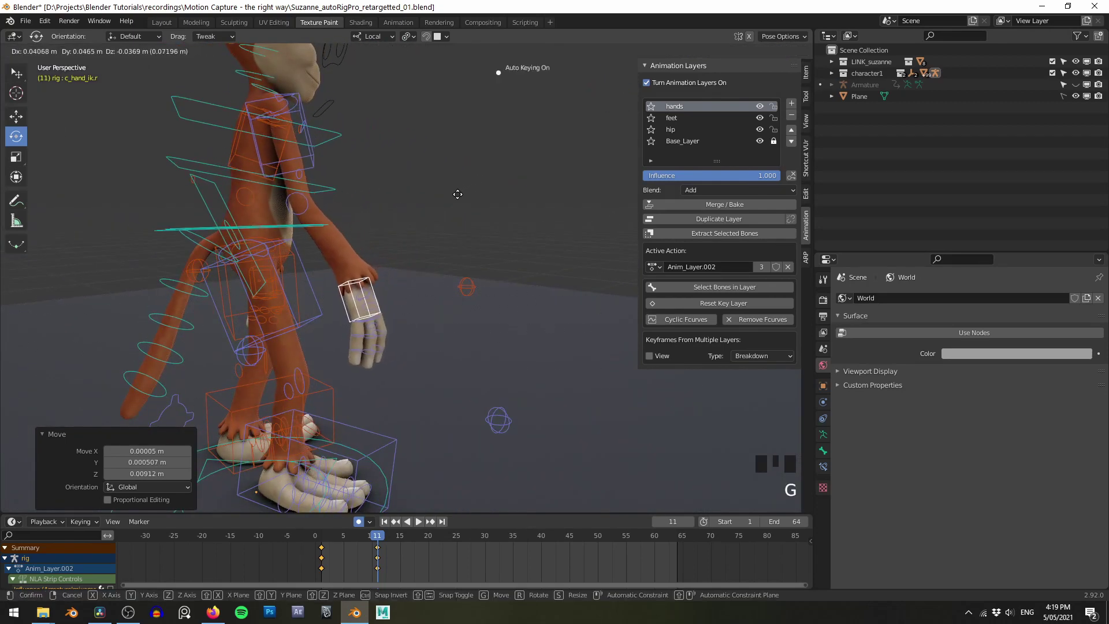
pyautogui.moveTo(561, 213); pyautogui.dragTo(550, 220)
# Step: Delete an unwanted keyframe, re-grab the hand at frame 1, hide overlays and start playback
pyautogui.middleClick(550, 221)
pyautogui.moveTo(563, 216); pyautogui.dragTo(321, 555)
pyautogui.press('Delete')
pyautogui.click(381, 550)
pyautogui.press('g')
pyautogui.moveTo(500, 388); pyautogui.dragTo(516, 375)
pyautogui.moveTo(517, 375); pyautogui.dragTo(329, 563)
pyautogui.rightClick(329, 563)
pyautogui.press('z')
pyautogui.press('shift+space')
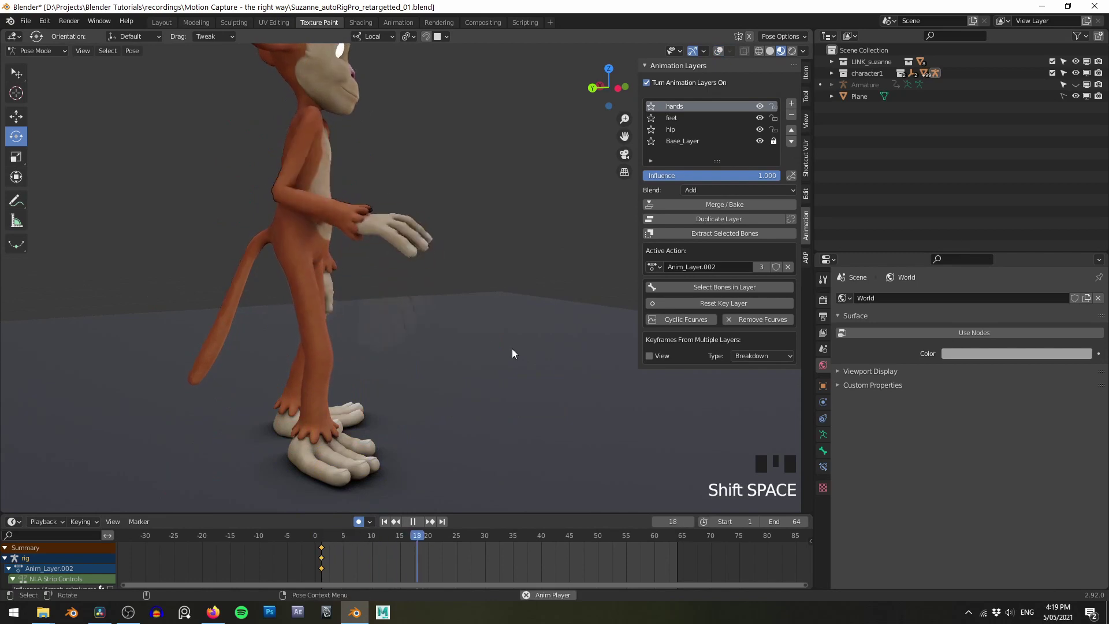
# Step: Scrub the timeline to frame 55 and back to frame 1 while checking the playing motion
pyautogui.moveTo(524, 351); pyautogui.dragTo(498, 313)
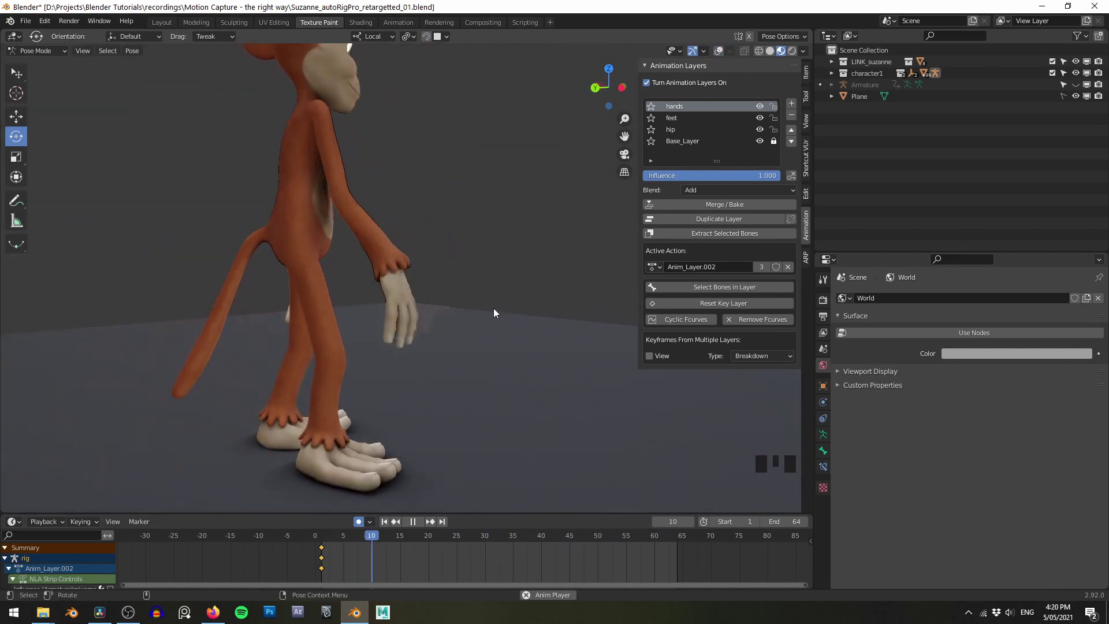
pyautogui.press('shift+space')
pyautogui.moveTo(311, 582); pyautogui.dragTo(478, 583)
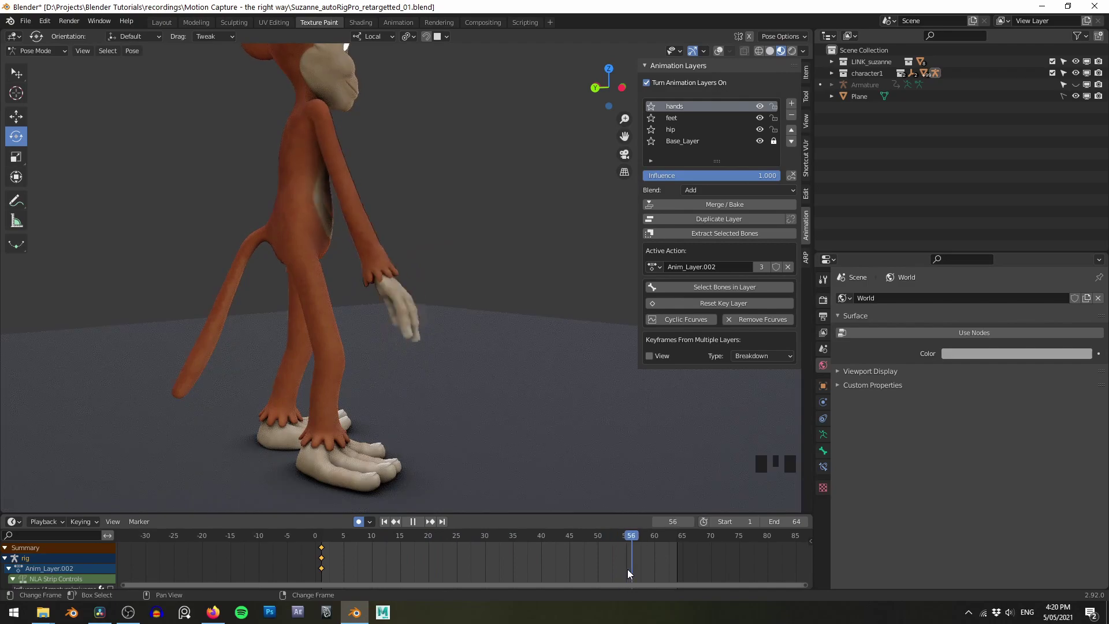
pyautogui.middleClick(484, 335)
pyautogui.press('z')
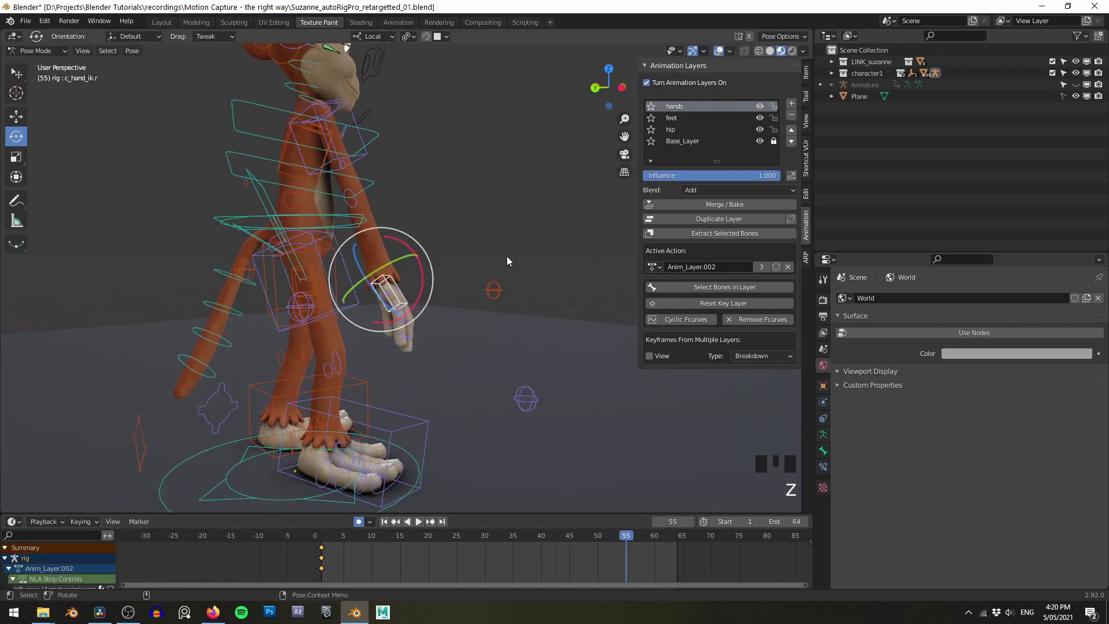
pyautogui.moveTo(520, 334); pyautogui.dragTo(565, 346)
pyautogui.moveTo(565, 346); pyautogui.dragTo(644, 558)
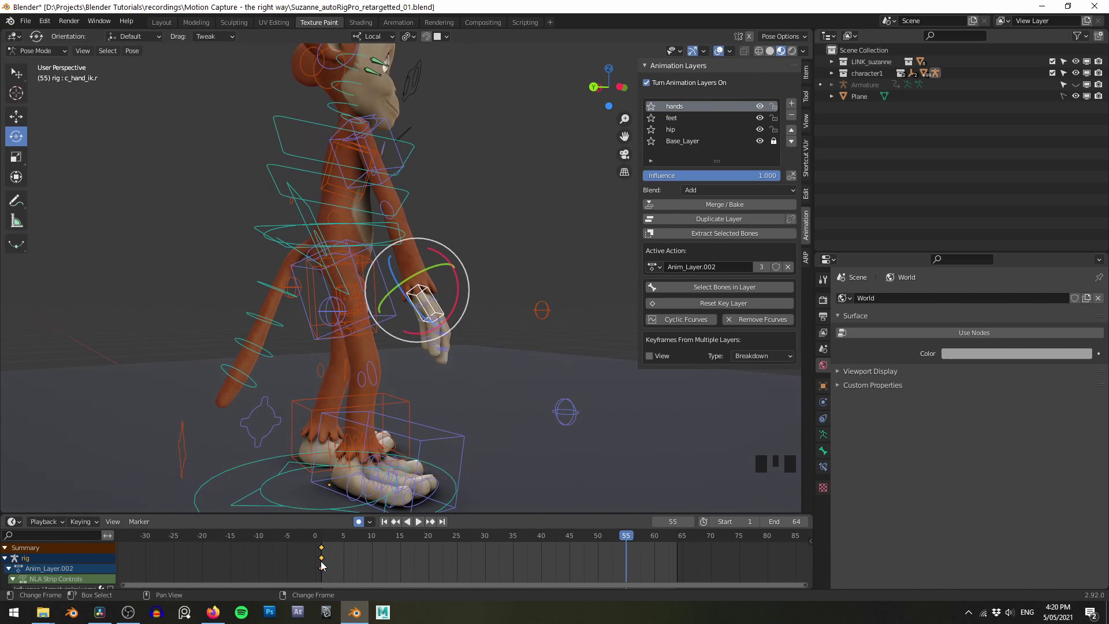
# Step: Reposition c_hand_ik.r at frame 1 with G under auto-keying and restart playback
pyautogui.rightClick(327, 567)
pyautogui.moveTo(523, 292); pyautogui.dragTo(517, 314)
pyautogui.press('g')
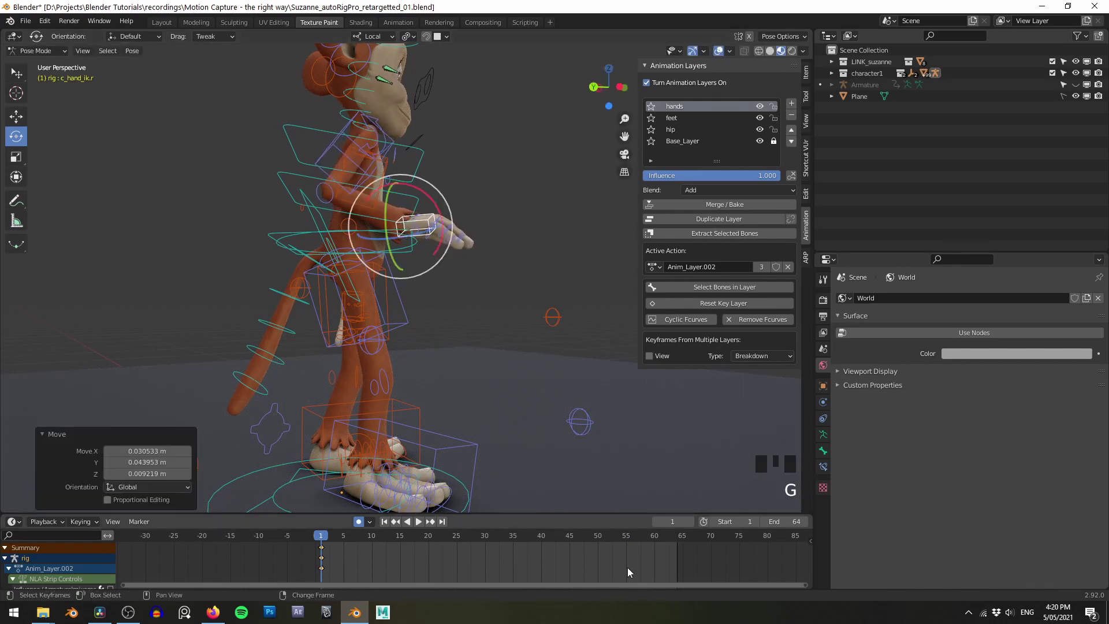
pyautogui.moveTo(630, 570); pyautogui.dragTo(577, 388)
pyautogui.click(577, 388)
pyautogui.press('z')
pyautogui.press('shift+space')
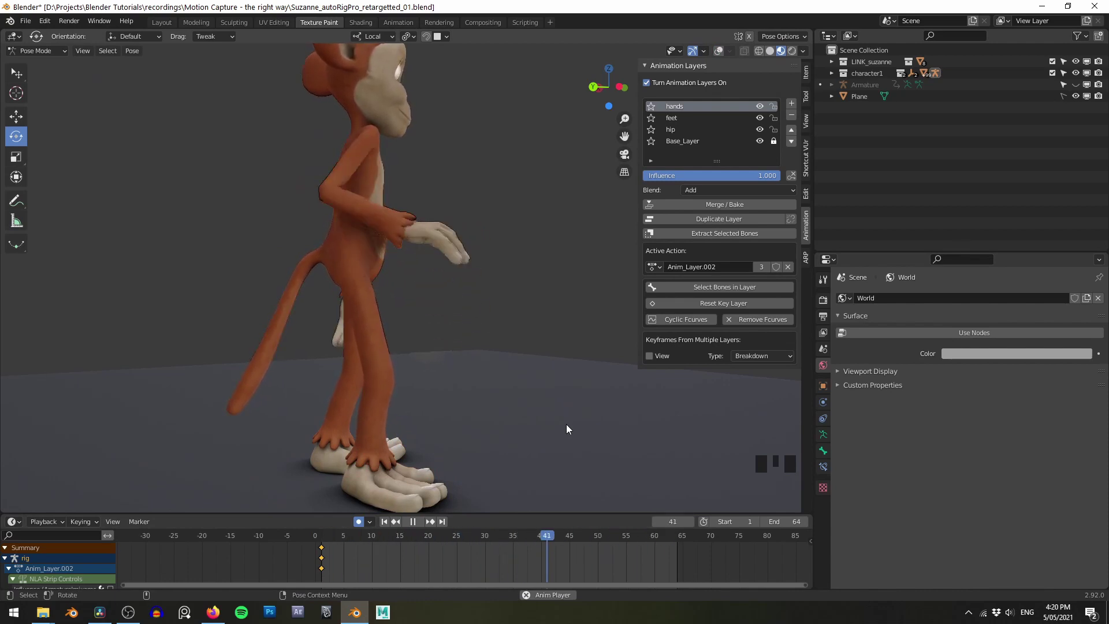
# Step: Stop and restart playback a few times, orbiting to inspect the hand motion
pyautogui.click(588, 401)
pyautogui.press('shift+space')
pyautogui.moveTo(570, 562); pyautogui.dragTo(606, 568)
pyautogui.press('shift+space')
pyautogui.moveTo(643, 411); pyautogui.dragTo(538, 329)
pyautogui.middleClick(538, 328)
pyautogui.press('z')
pyautogui.moveTo(498, 308); pyautogui.dragTo(532, 271)
pyautogui.moveTo(533, 271); pyautogui.dragTo(401, 445)
pyautogui.press('shift+space')
# Step: Set the frame in the timeline, move the hand control with G and insert a keyframe with I
pyautogui.rightClick(327, 574)
pyautogui.moveTo(237, 404); pyautogui.dragTo(317, 405)
pyautogui.moveTo(317, 405); pyautogui.dragTo(397, 368)
pyautogui.moveTo(514, 437); pyautogui.dragTo(461, 378)
pyautogui.press('g')
pyautogui.moveTo(555, 366); pyautogui.dragTo(539, 363)
pyautogui.press('i')
pyautogui.moveTo(540, 348); pyautogui.dragTo(525, 326)
pyautogui.middleClick(524, 326)
# Step: Select another hand control and adjust it with G, zooming in around the wrist
pyautogui.click(509, 328)
pyautogui.press('g')
pyautogui.moveTo(504, 317); pyautogui.dragTo(508, 367)
pyautogui.scroll(3)
pyautogui.moveTo(544, 287); pyautogui.dragTo(487, 297)
pyautogui.scroll(3)
pyautogui.click(466, 275)
pyautogui.moveTo(594, 321); pyautogui.dragTo(464, 331)
pyautogui.moveTo(464, 330); pyautogui.dragTo(463, 345)
pyautogui.scroll(-3)
pyautogui.moveTo(461, 326); pyautogui.dragTo(486, 320)
pyautogui.moveTo(486, 320); pyautogui.dragTo(486, 336)
# Step: Refine the hand control placement with several G moves and replay the animation
pyautogui.press('g')
pyautogui.moveTo(533, 329); pyautogui.dragTo(406, 365)
pyautogui.moveTo(524, 335); pyautogui.dragTo(545, 292)
pyautogui.moveTo(544, 292); pyautogui.dragTo(510, 302)
pyautogui.press('g')
pyautogui.moveTo(474, 317); pyautogui.dragTo(540, 297)
pyautogui.press('g')
pyautogui.moveTo(549, 299); pyautogui.dragTo(528, 280)
pyautogui.moveTo(527, 281); pyautogui.dragTo(458, 269)
pyautogui.scroll(-3)
pyautogui.press('z')
pyautogui.press('shift+space')
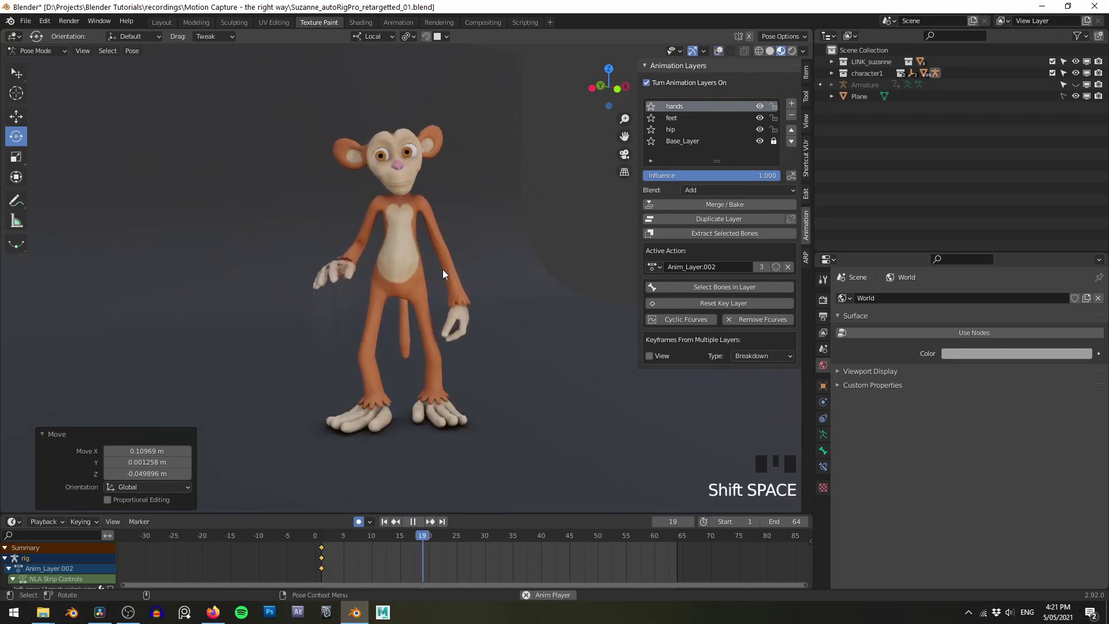
# Step: Scrub to the needed frame, nudge the hand control with G once more and play back again
pyautogui.moveTo(376, 328); pyautogui.dragTo(506, 309)
pyautogui.scroll(3)
pyautogui.press('shift+space')
pyautogui.moveTo(611, 572); pyautogui.dragTo(560, 414)
pyautogui.press('z')
pyautogui.scroll(3)
pyautogui.click(475, 323)
pyautogui.moveTo(621, 329); pyautogui.dragTo(322, 564)
pyautogui.rightClick(322, 563)
pyautogui.press('g')
pyautogui.press('z')
pyautogui.click(553, 301)
pyautogui.press('shift+space')
# Step: Orbit around the monkey, select the hand control and preview playback with overlays hidden
pyautogui.scroll(-3)
pyautogui.moveTo(551, 336); pyautogui.dragTo(473, 246)
pyautogui.moveTo(473, 246); pyautogui.dragTo(451, 236)
pyautogui.moveTo(451, 236); pyautogui.dragTo(435, 244)
pyautogui.scroll(-3)
pyautogui.moveTo(440, 244); pyautogui.dragTo(453, 271)
pyautogui.moveTo(452, 271); pyautogui.dragTo(455, 287)
pyautogui.moveTo(456, 287); pyautogui.dragTo(476, 288)
pyautogui.scroll(3)
pyautogui.click(471, 284)
pyautogui.press('z')
pyautogui.press('shift+space')
# Step: Reframe the view on the monkey and play the layered hand animation back
pyautogui.press('z')
pyautogui.middleClick(487, 257)
pyautogui.scroll(3)
pyautogui.moveTo(488, 274); pyautogui.dragTo(424, 266)
pyautogui.middleClick(424, 267)
pyautogui.press('z')
pyautogui.scroll(-3)
pyautogui.press('shift+space')
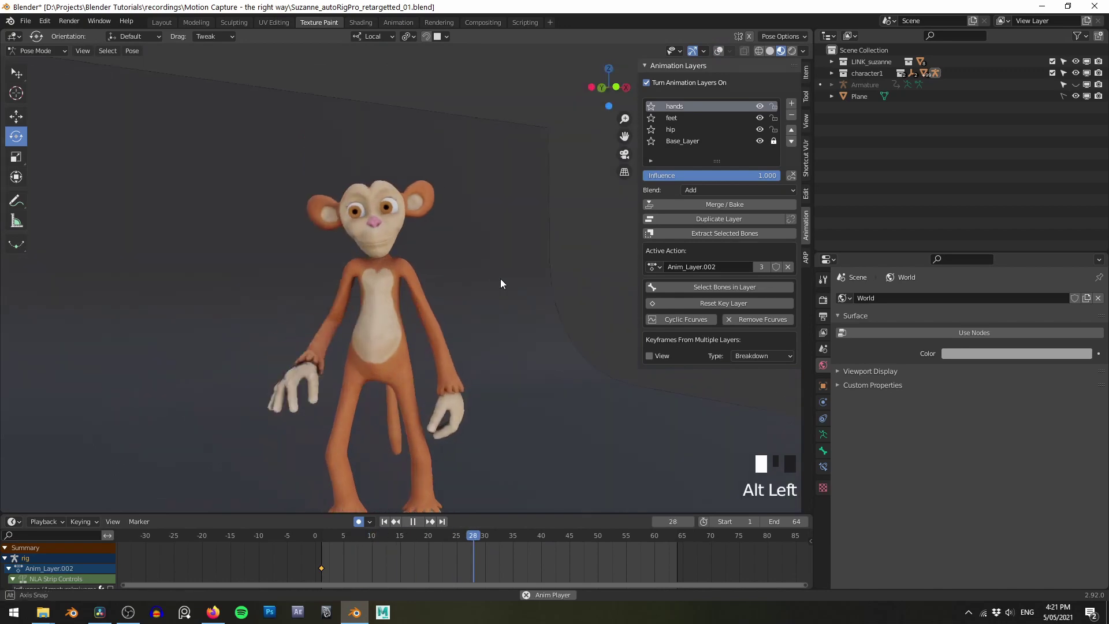
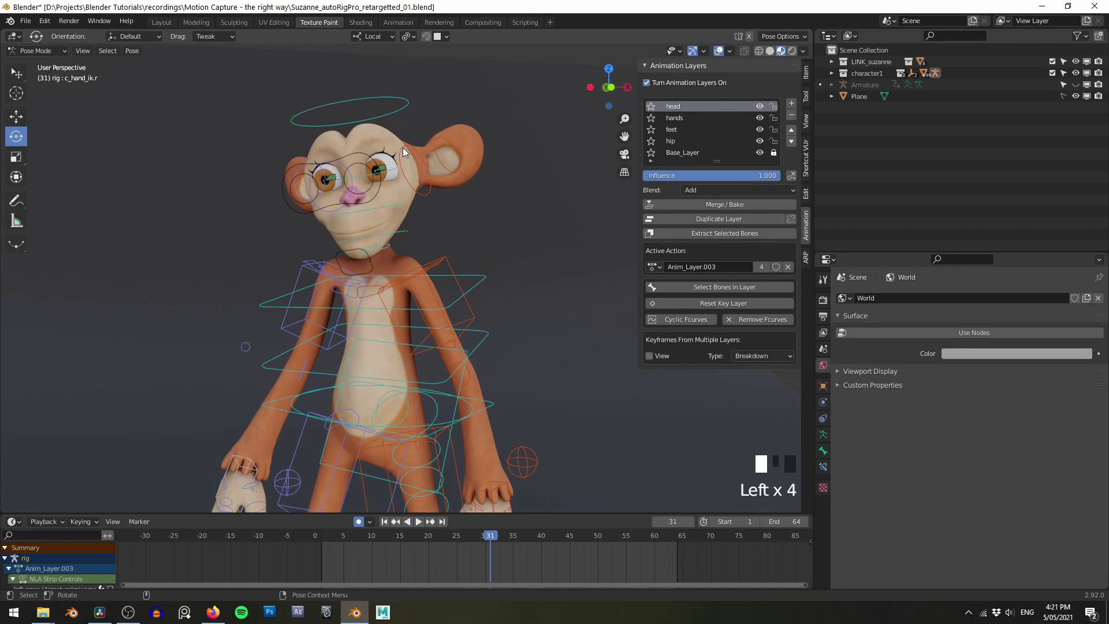
# Step: Select the c_shoulder controls on the hands layer and frame them for rotation
pyautogui.click(390, 121)
pyautogui.moveTo(535, 245); pyautogui.dragTo(325, 569)
pyautogui.rightClick(326, 569)
pyautogui.moveTo(532, 241); pyautogui.dragTo(380, 272)
pyautogui.click(380, 272)
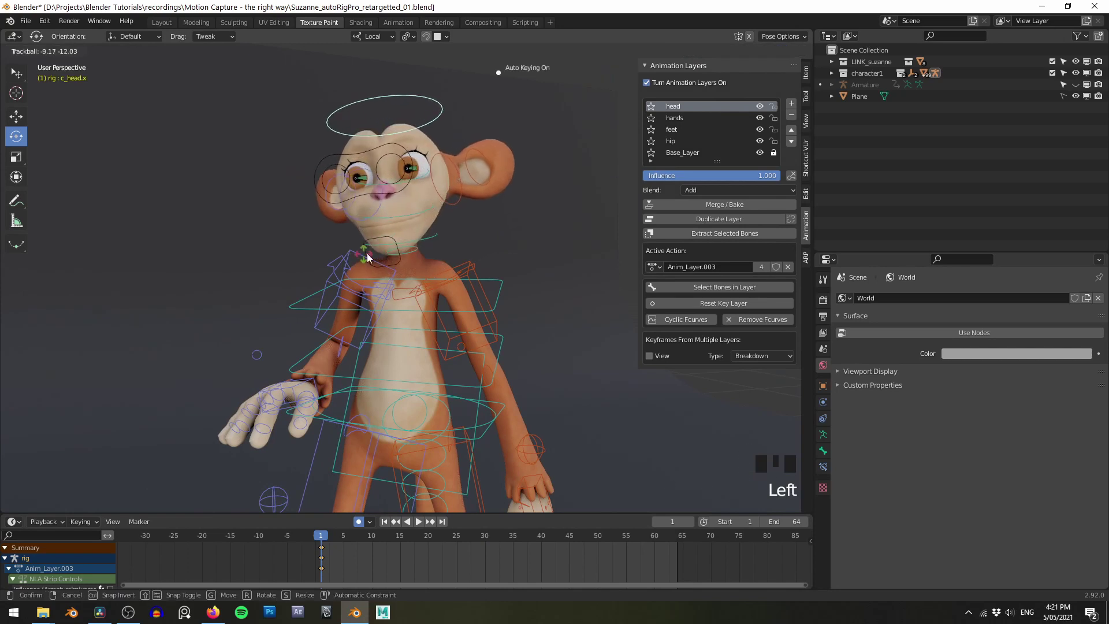
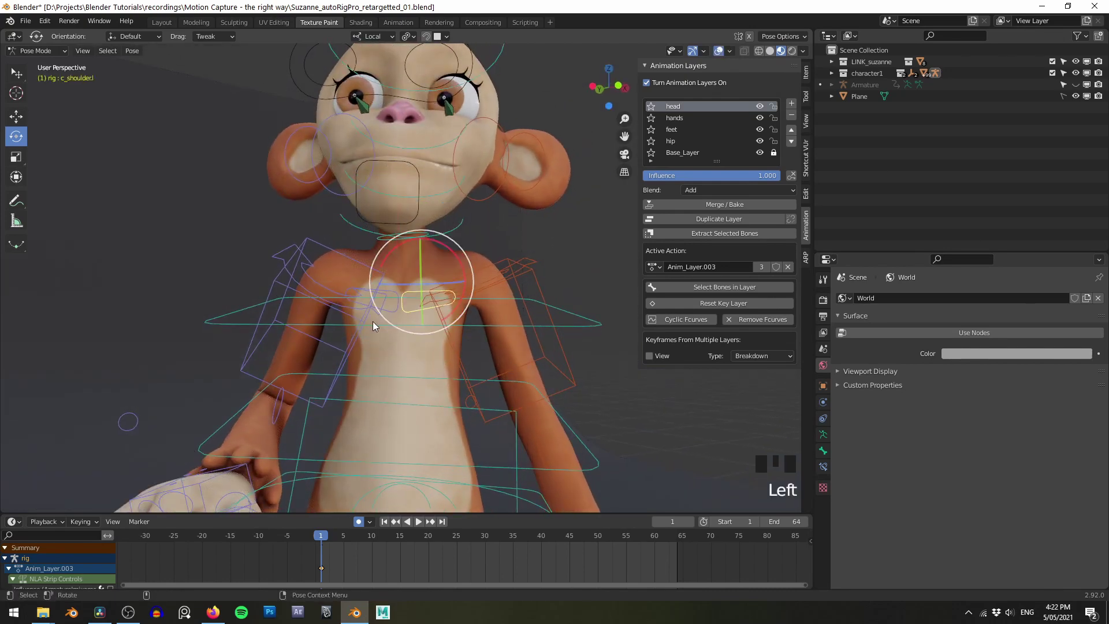
pyautogui.click(399, 316)
pyautogui.moveTo(554, 268); pyautogui.dragTo(679, 128)
pyautogui.click(678, 127)
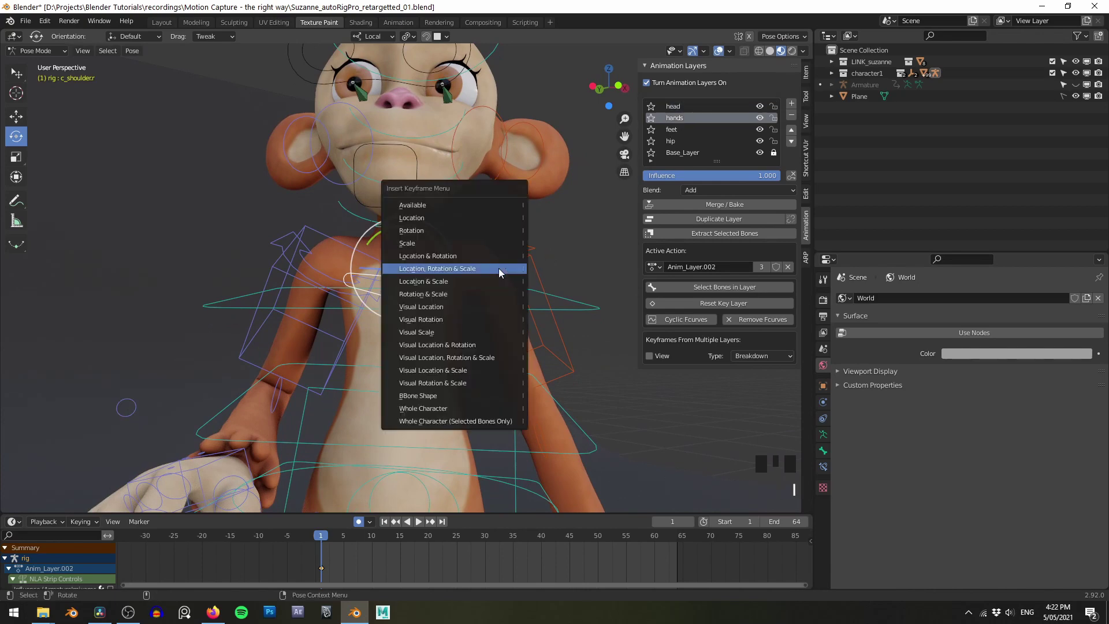
pyautogui.moveTo(505, 190); pyautogui.dragTo(405, 280)
pyautogui.click(406, 280)
pyautogui.moveTo(538, 261); pyautogui.dragTo(514, 249)
pyautogui.scroll(3)
pyautogui.press('.')
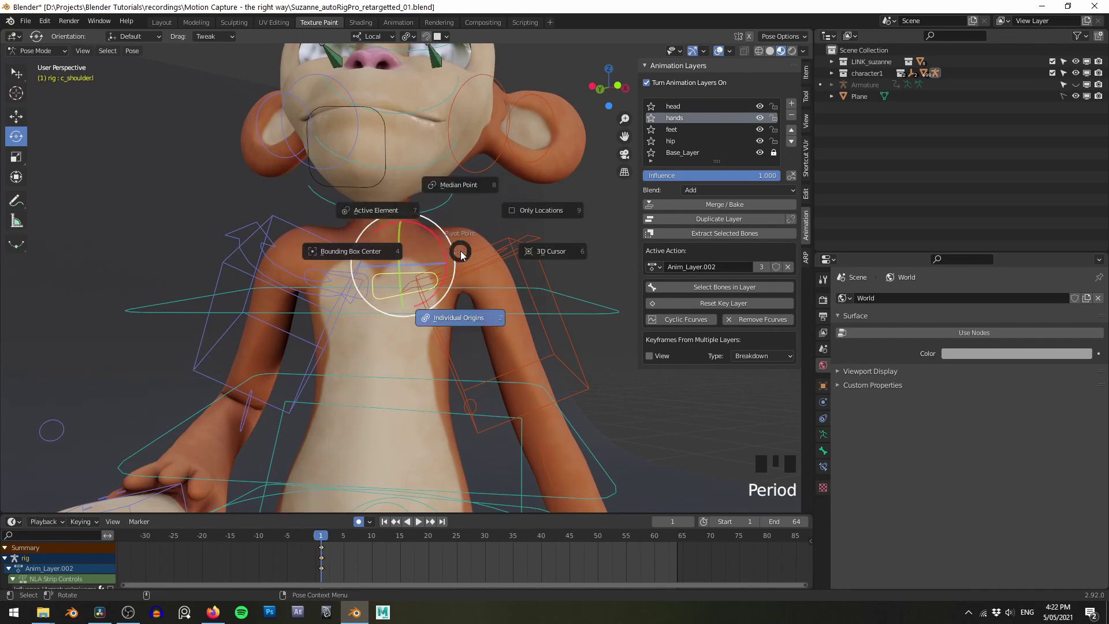
pyautogui.press(',')
# Step: Rotate both shoulder controls, raising each and tilting it freely with trackball rotation
pyautogui.moveTo(496, 240); pyautogui.dragTo(443, 246)
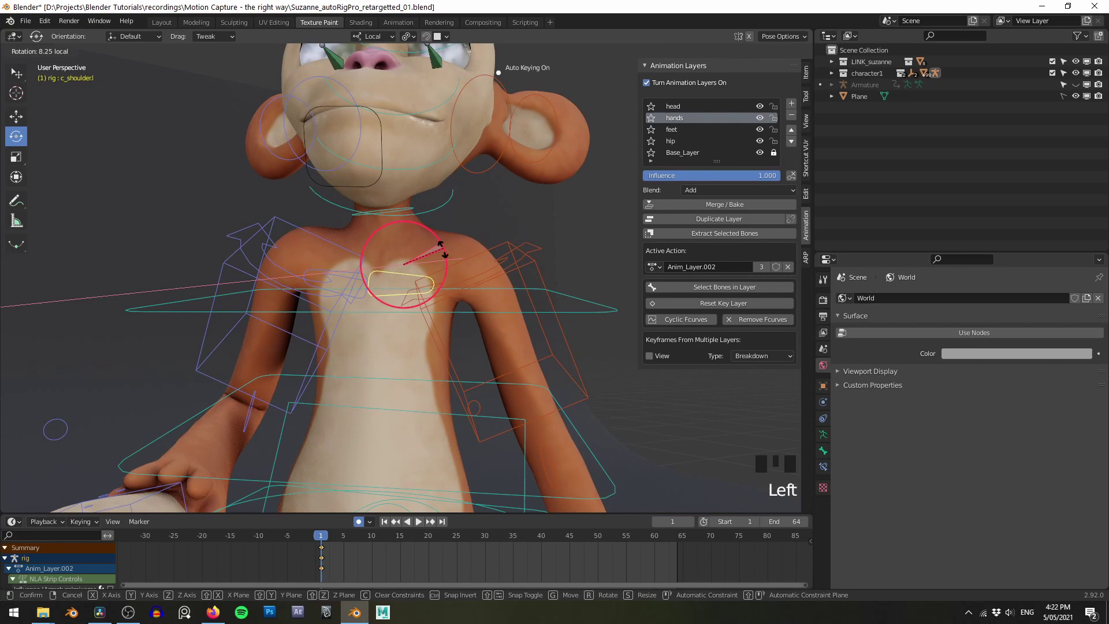
pyautogui.moveTo(566, 234); pyautogui.dragTo(413, 244)
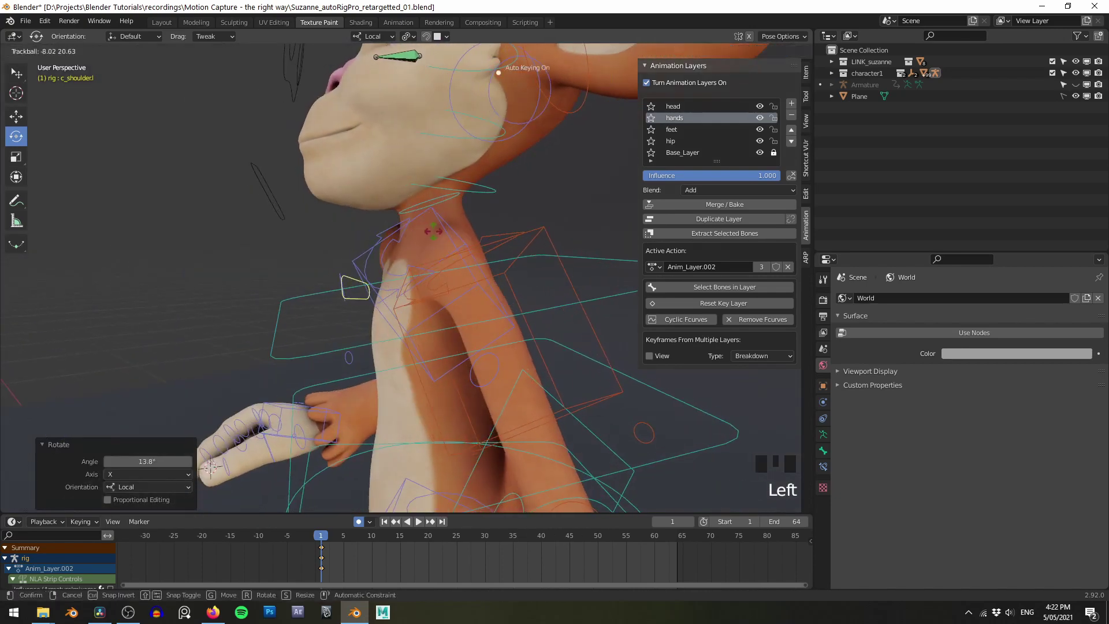
pyautogui.moveTo(322, 344); pyautogui.dragTo(385, 320)
pyautogui.moveTo(511, 334); pyautogui.dragTo(334, 232)
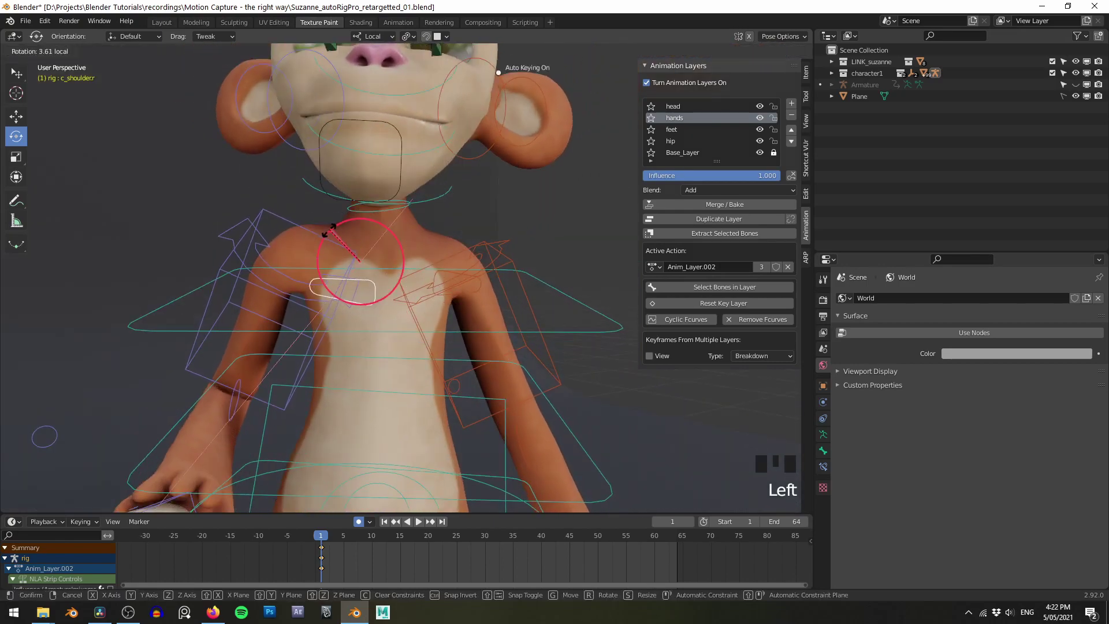
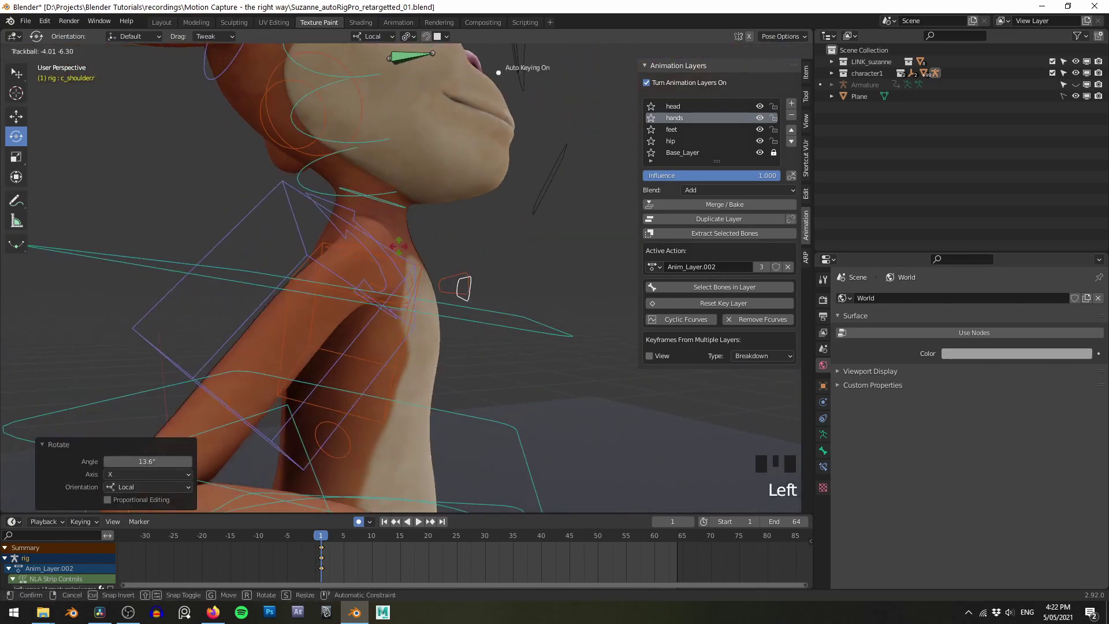
pyautogui.moveTo(565, 241); pyautogui.dragTo(437, 251)
# Step: Check the shoulder pose in the viewport, then make the head animation layer active
pyautogui.press('z')
pyautogui.scroll(-3)
pyautogui.click(528, 225)
pyautogui.moveTo(528, 227); pyautogui.dragTo(518, 233)
pyautogui.moveTo(517, 233); pyautogui.dragTo(499, 216)
pyautogui.click(499, 216)
pyautogui.press('z')
pyautogui.click(694, 111)
pyautogui.press('z')
pyautogui.scroll(3)
pyautogui.click(440, 156)
pyautogui.press('z')
pyautogui.click(428, 260)
pyautogui.click(415, 254)
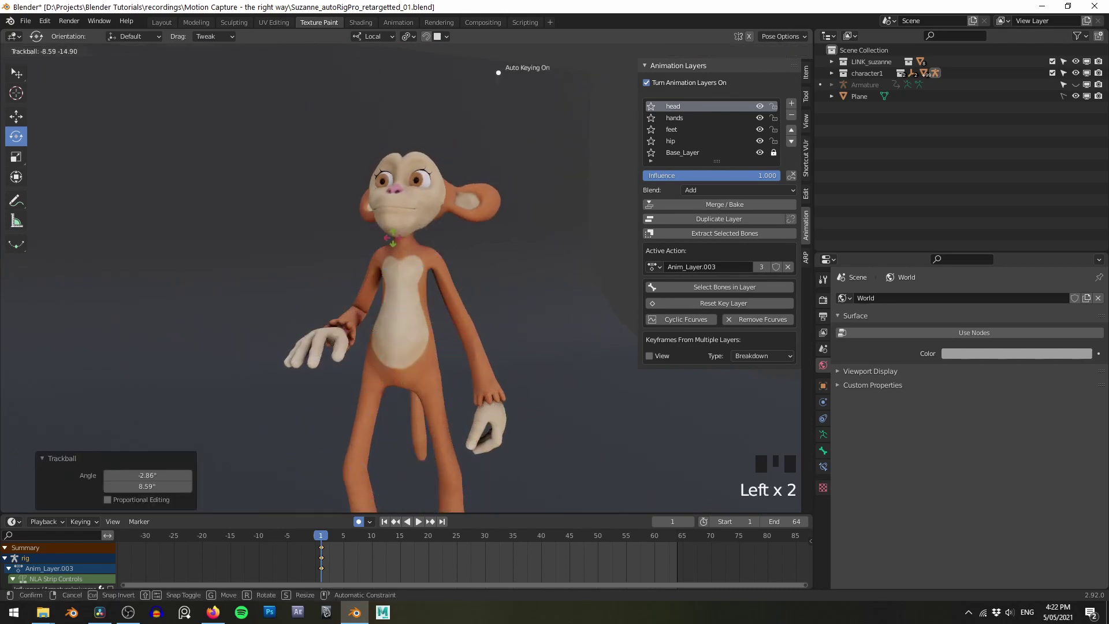
# Step: Select the c_head control and turn the monkey's head aside on the head layer
pyautogui.moveTo(586, 258); pyautogui.dragTo(552, 262)
pyautogui.scroll(-3)
pyautogui.moveTo(519, 275); pyautogui.dragTo(387, 259)
pyautogui.press('z')
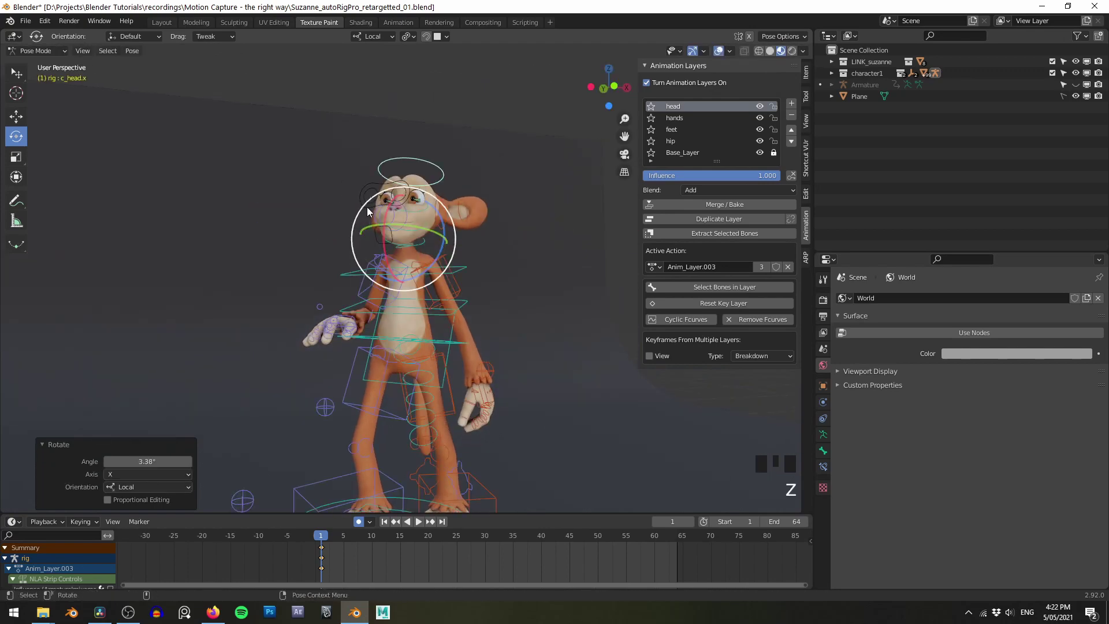
pyautogui.click(366, 211)
pyautogui.click(544, 295)
pyautogui.press('g')
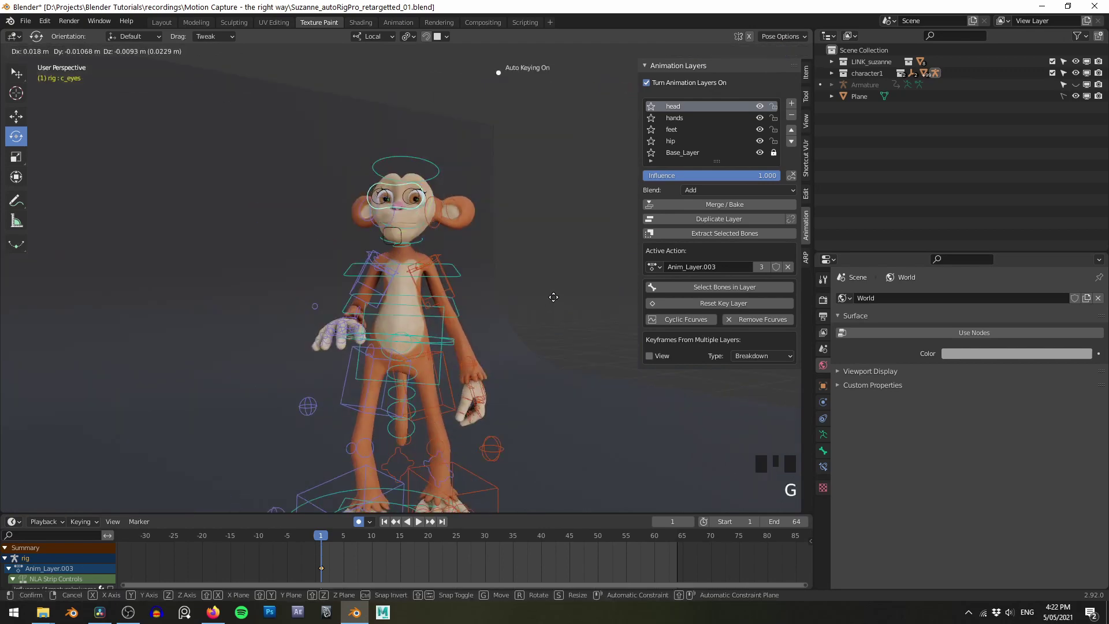
pyautogui.press('z')
# Step: Key the head rotation at frame 1, play back the result and glance at the merge-layers-down options
pyautogui.click(568, 289)
pyautogui.scroll(-3)
pyautogui.click(548, 289)
pyautogui.press('z')
pyautogui.press('z')
pyautogui.scroll(-3)
pyautogui.scroll(3)
pyautogui.click(532, 255)
pyautogui.middleClick(532, 249)
pyautogui.press('shift+space')
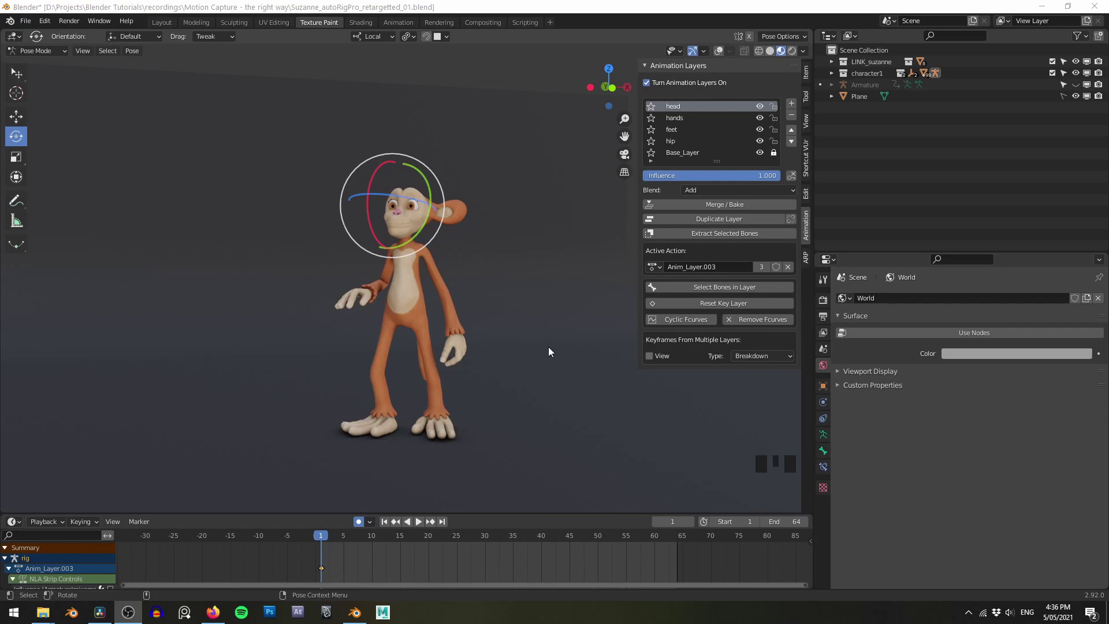
pyautogui.moveTo(730, 208); pyautogui.dragTo(616, 225)
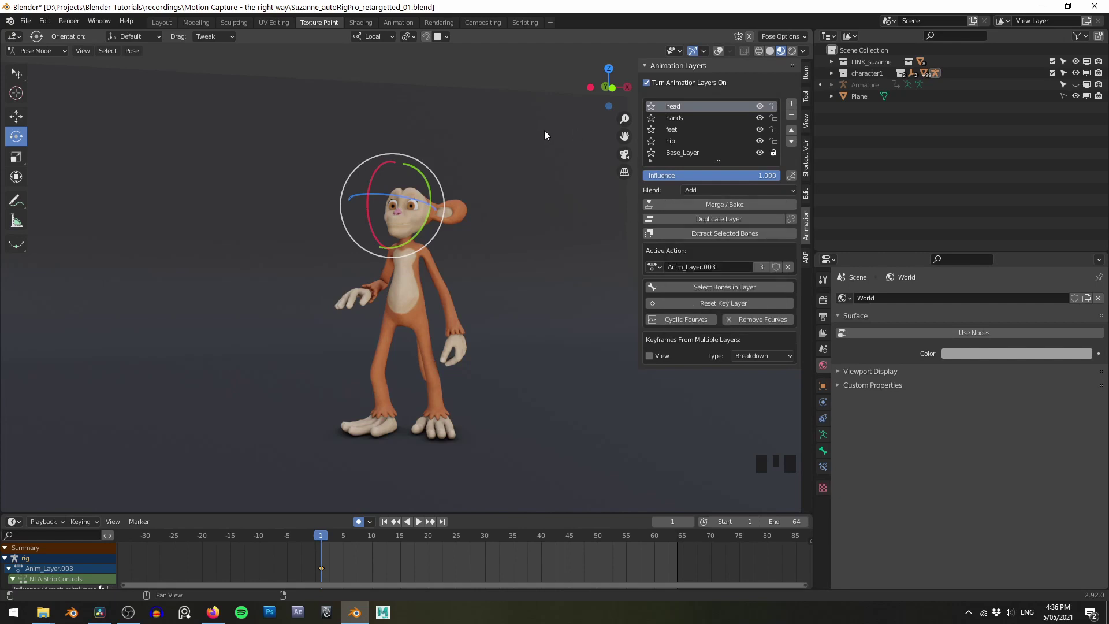
# Step: Merge the head and hands layers into the feet layer, leaving feet, hip and Base_Layer
pyautogui.moveTo(528, 170); pyautogui.dragTo(526, 187)
pyautogui.scroll(3)
pyautogui.middleClick(540, 180)
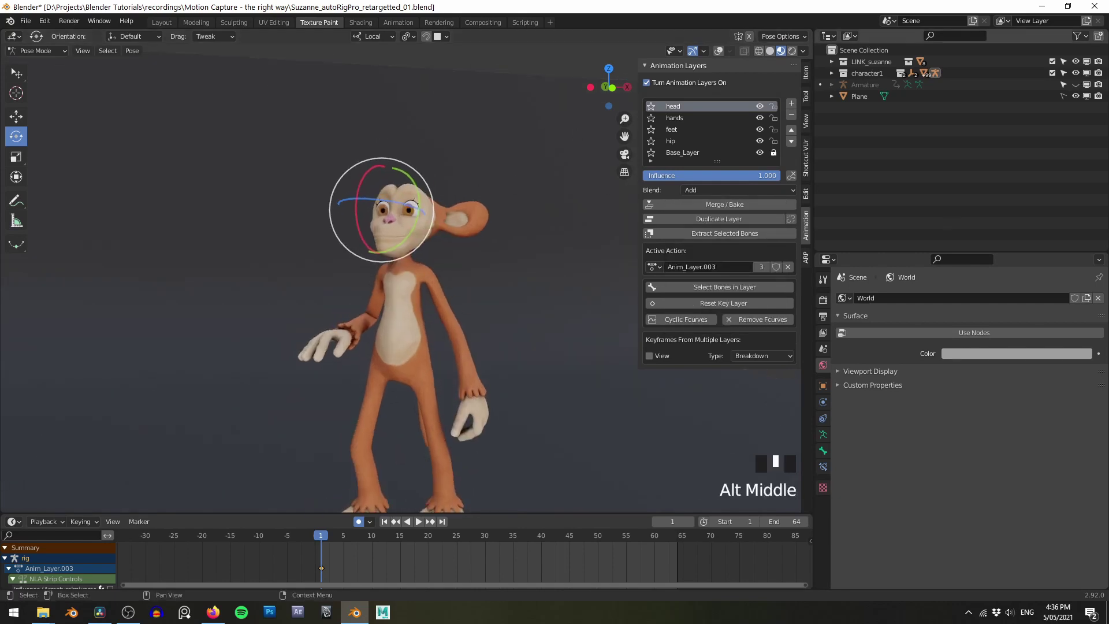
pyautogui.moveTo(710, 208); pyautogui.dragTo(741, 268)
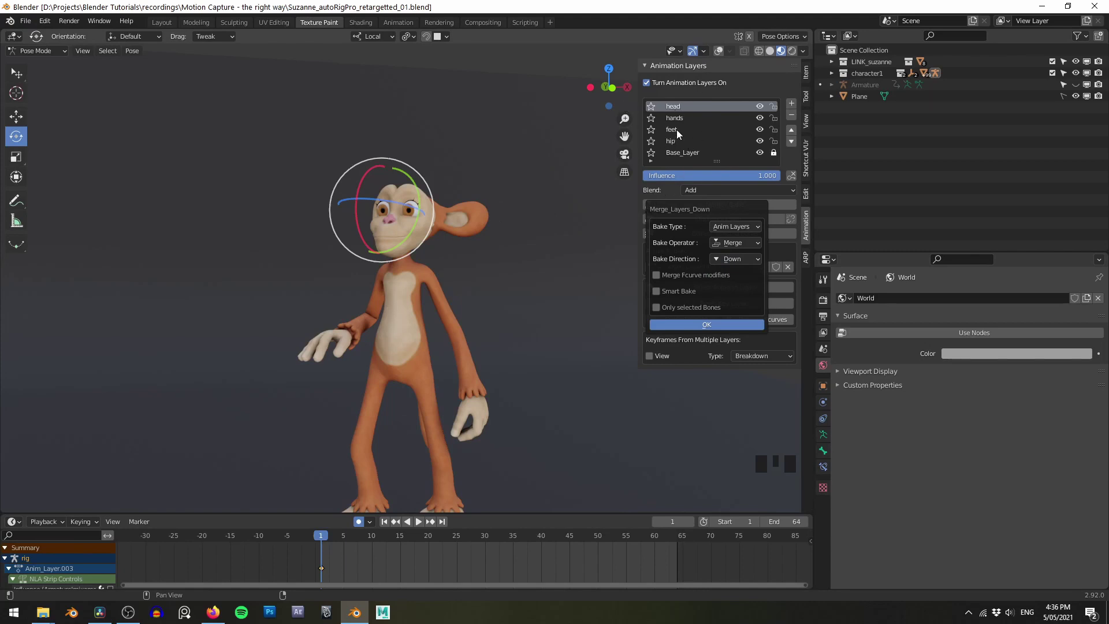
pyautogui.moveTo(671, 135); pyautogui.dragTo(672, 134)
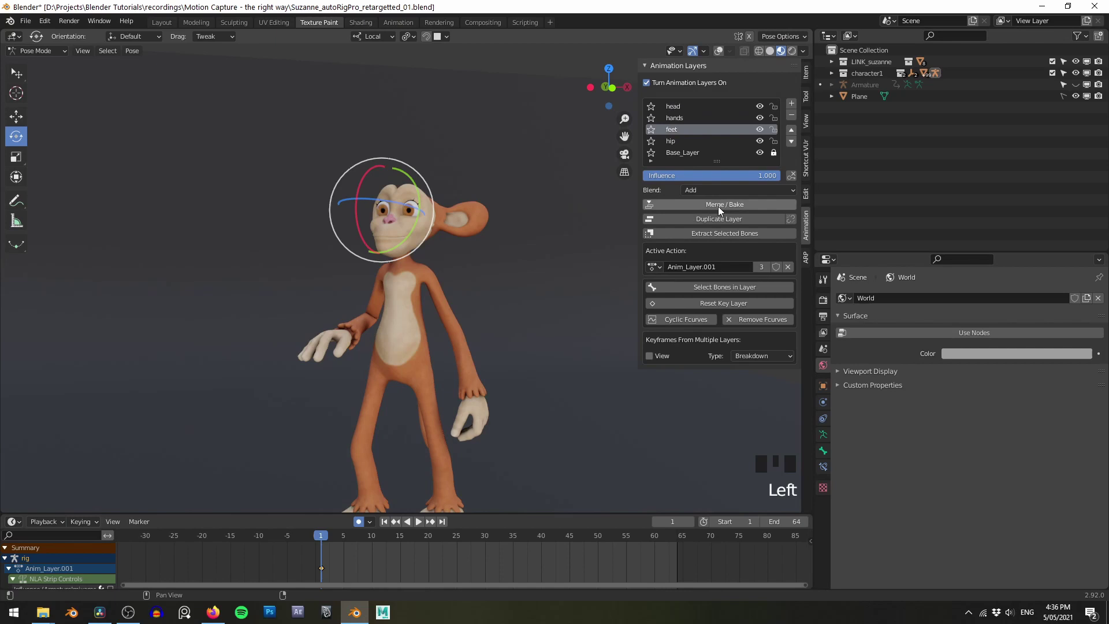
pyautogui.moveTo(724, 208); pyautogui.dragTo(676, 148)
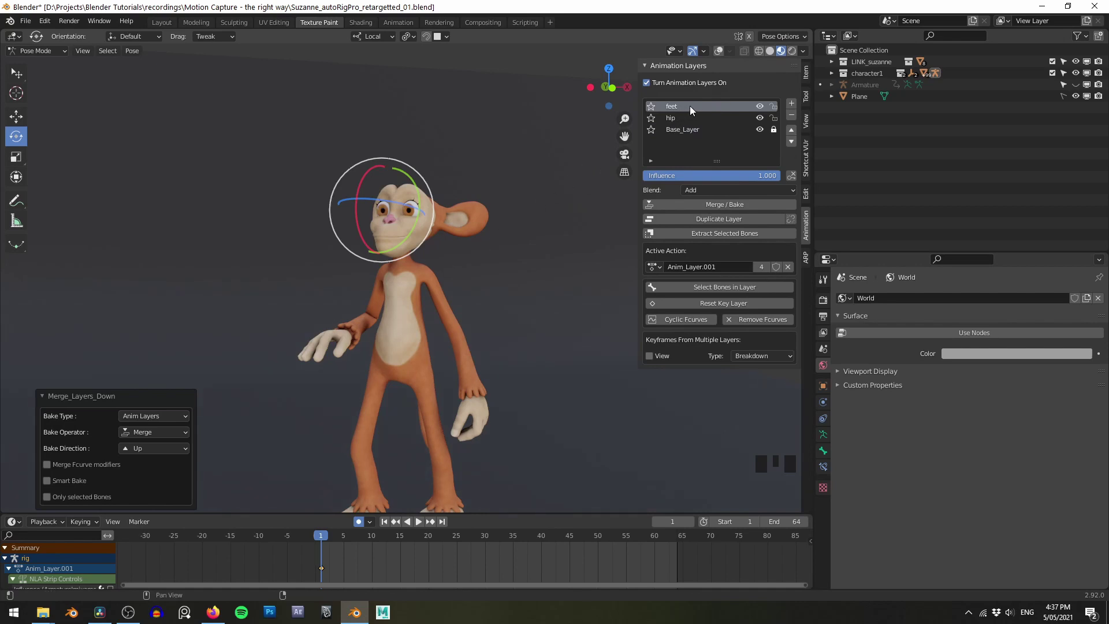
# Step: Inspect the monkey, then move the hip layer above feet in the Animation Layers list
pyautogui.moveTo(560, 174); pyautogui.dragTo(576, 218)
pyautogui.click(576, 218)
pyautogui.moveTo(562, 210); pyautogui.dragTo(549, 218)
pyautogui.moveTo(548, 218); pyautogui.dragTo(566, 204)
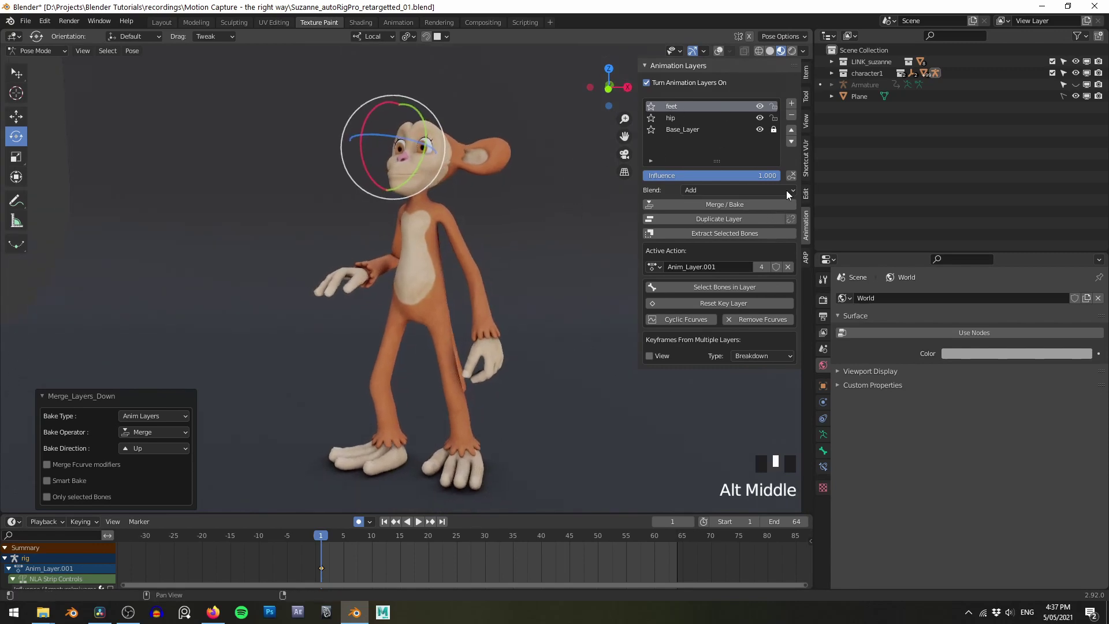
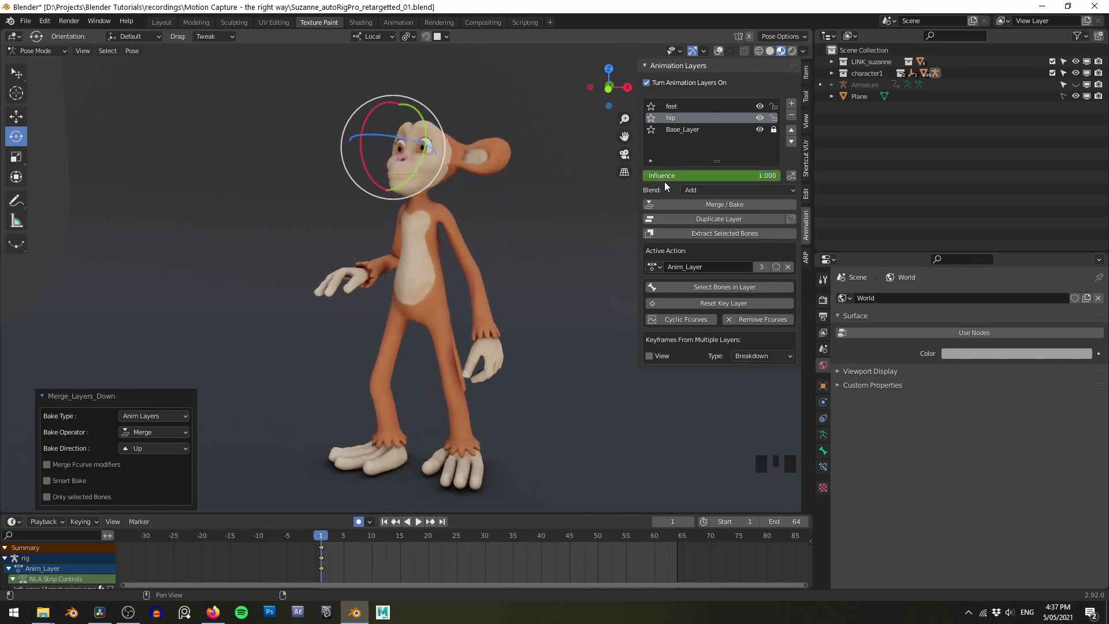
pyautogui.moveTo(511, 192); pyautogui.dragTo(669, 120)
pyautogui.moveTo(794, 138); pyautogui.dragTo(658, 154)
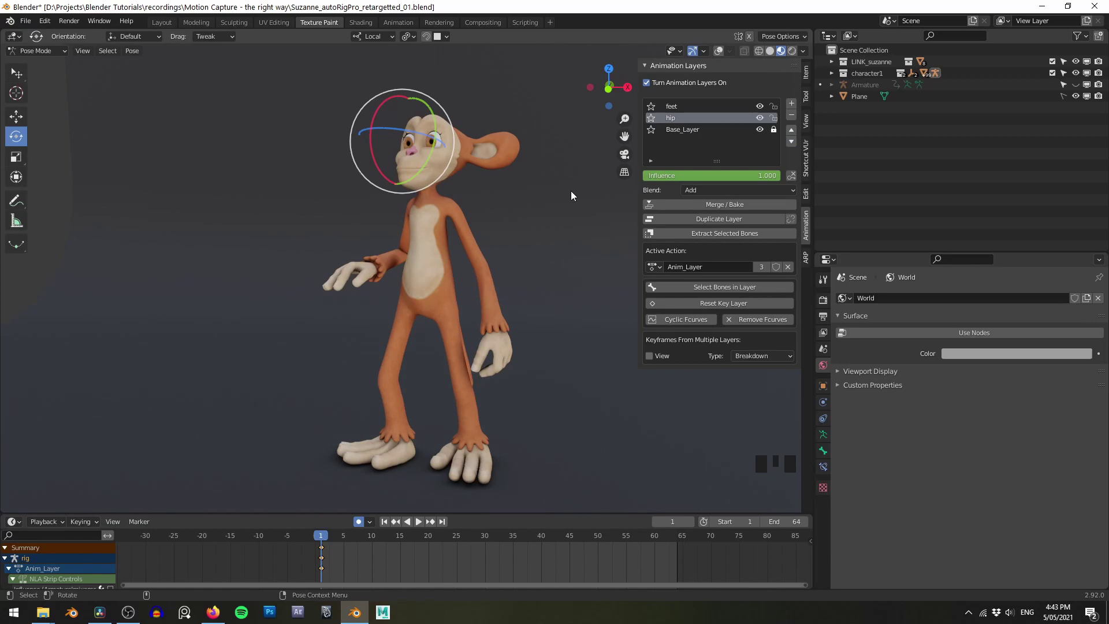
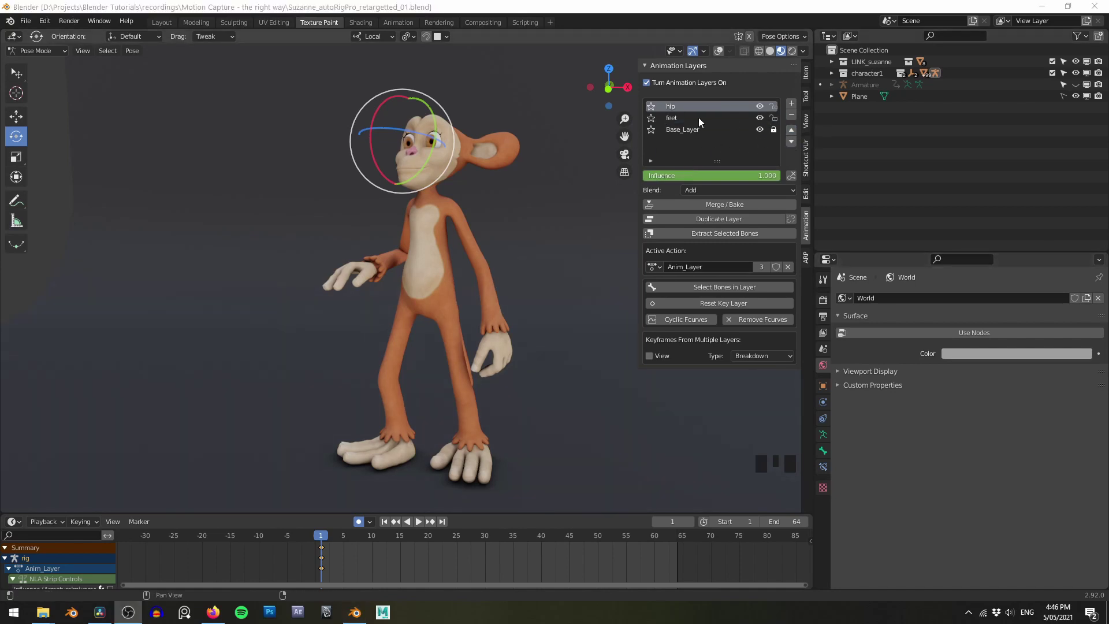
# Step: Merge the hip layer into feet so only feet remains above Base_Layer
pyautogui.click(680, 124)
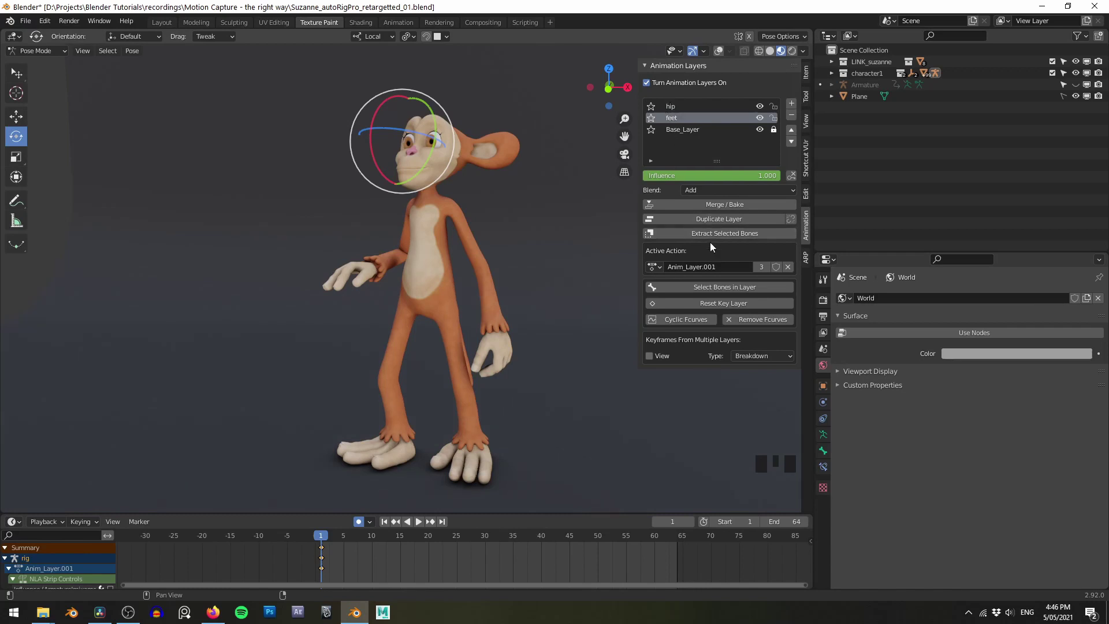
pyautogui.moveTo(712, 213); pyautogui.dragTo(700, 115)
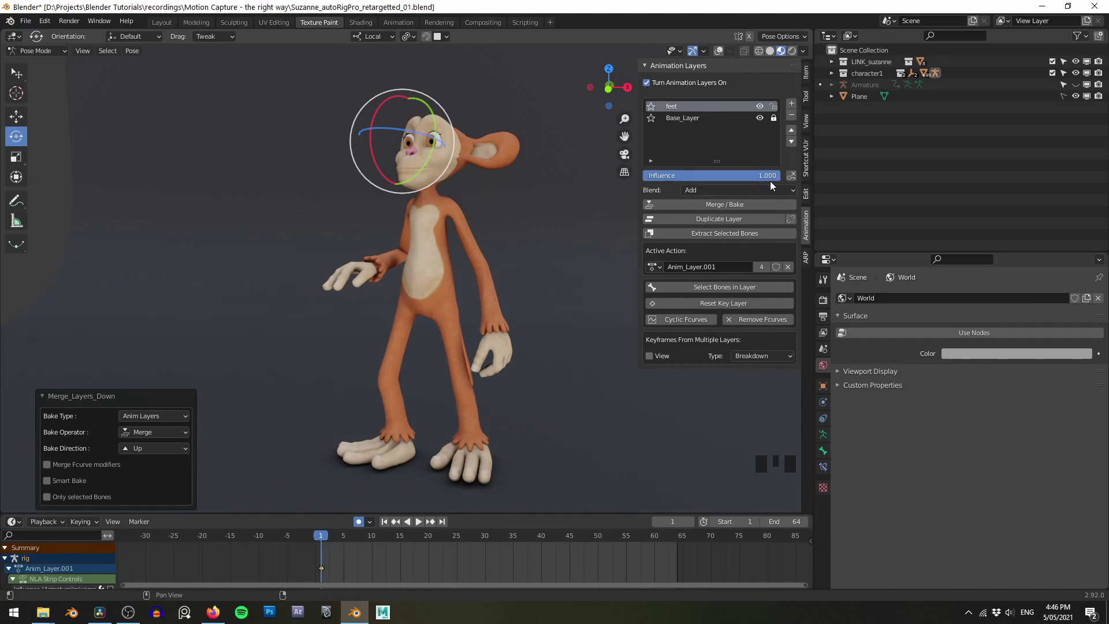
# Step: Play back while varying the feet layer Influence to 0.817, then bring up the merge-down options
pyautogui.middleClick(597, 149)
pyautogui.press('shift+space')
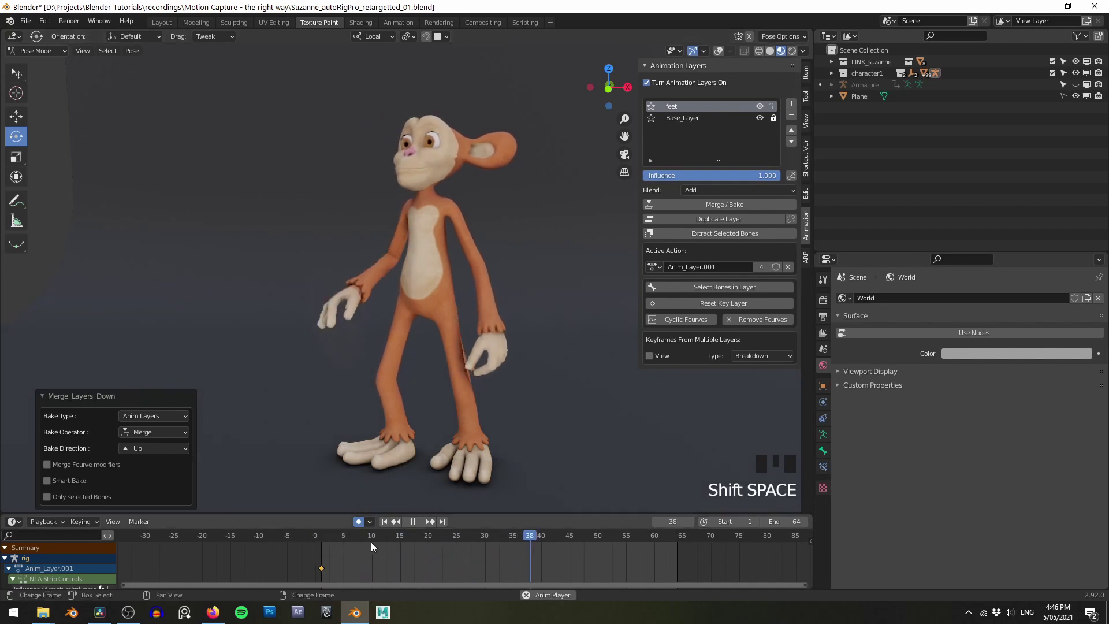
pyautogui.press('shift+space')
pyautogui.rightClick(325, 564)
pyautogui.click(772, 185)
pyautogui.middleClick(601, 191)
pyautogui.press('shift+space')
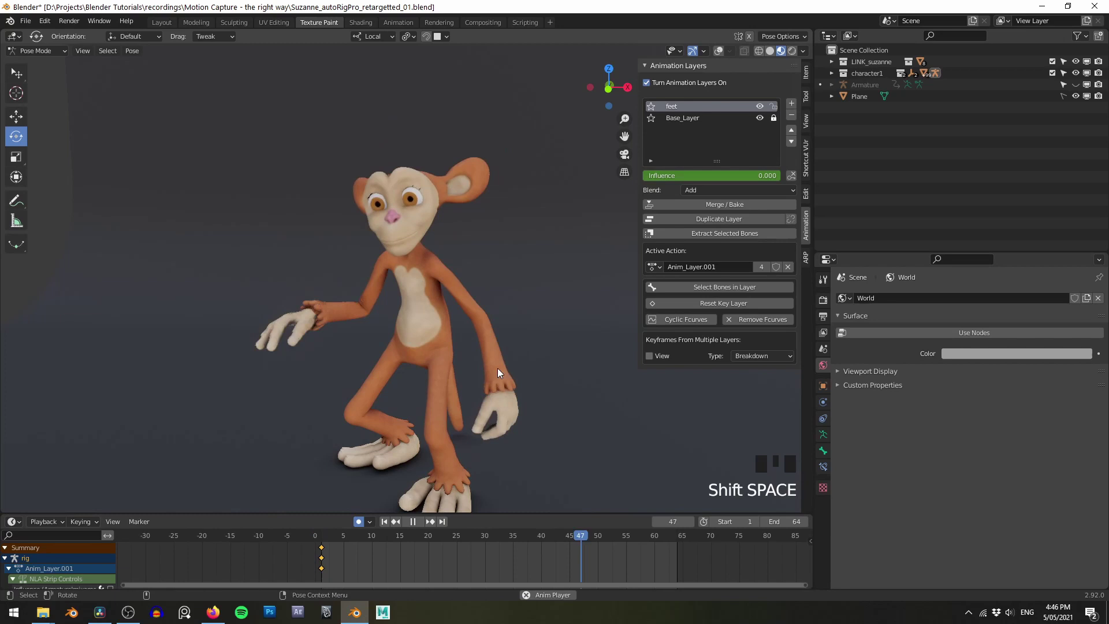
pyautogui.press('shift+space')
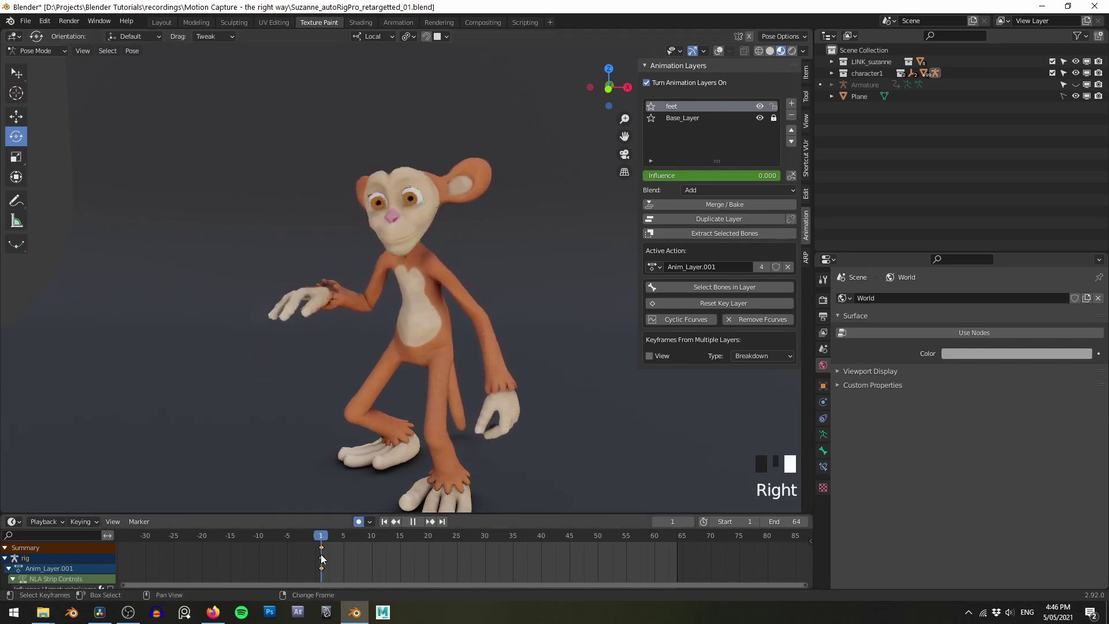
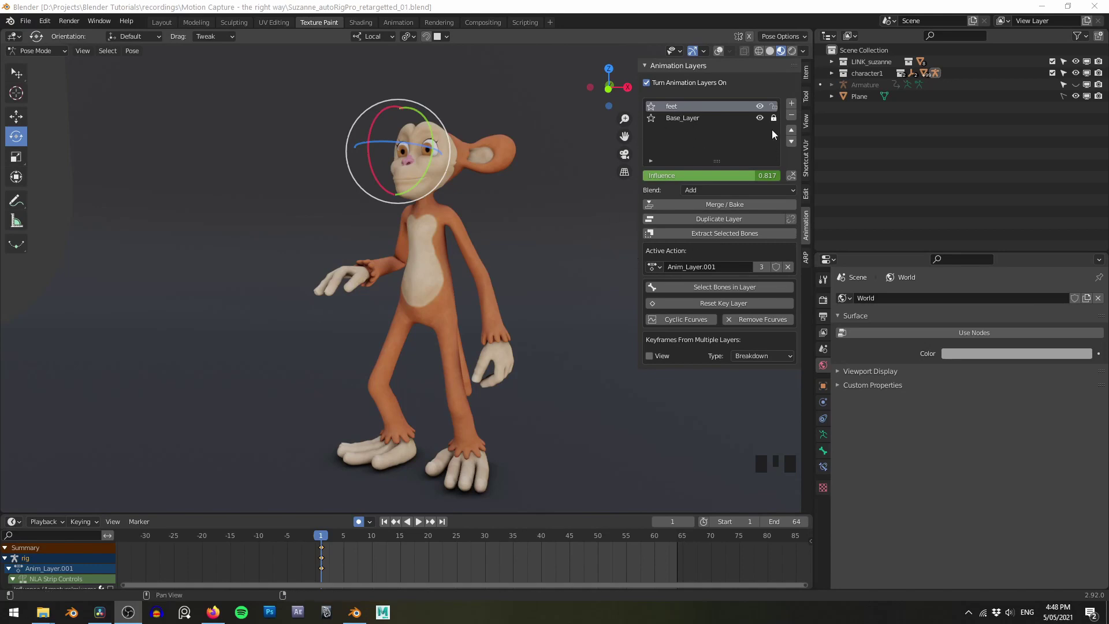
pyautogui.click(778, 123)
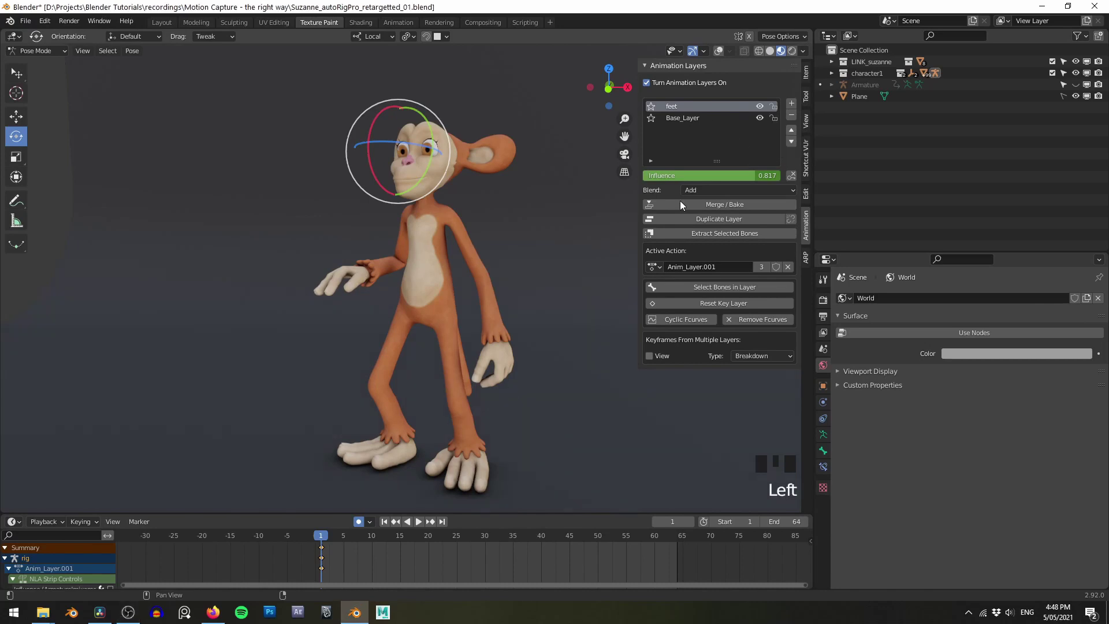
# Step: Bake the feet layer into the base mocap action, switch animation layers off and play the result
pyautogui.moveTo(707, 212); pyautogui.dragTo(694, 134)
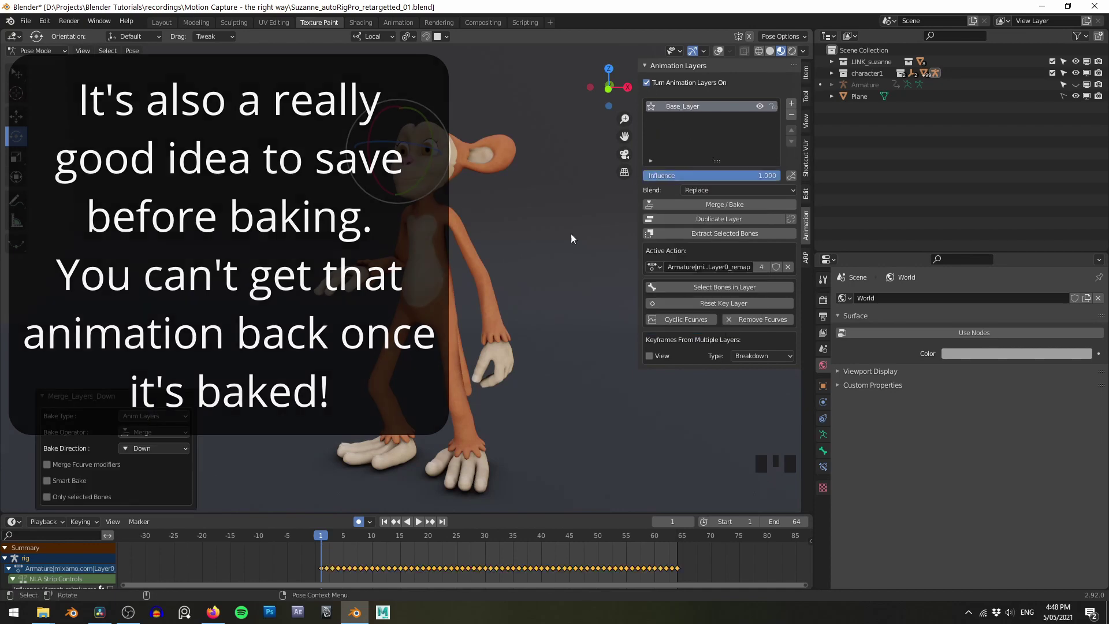
pyautogui.moveTo(331, 568); pyautogui.dragTo(571, 493)
pyautogui.press('shift+space')
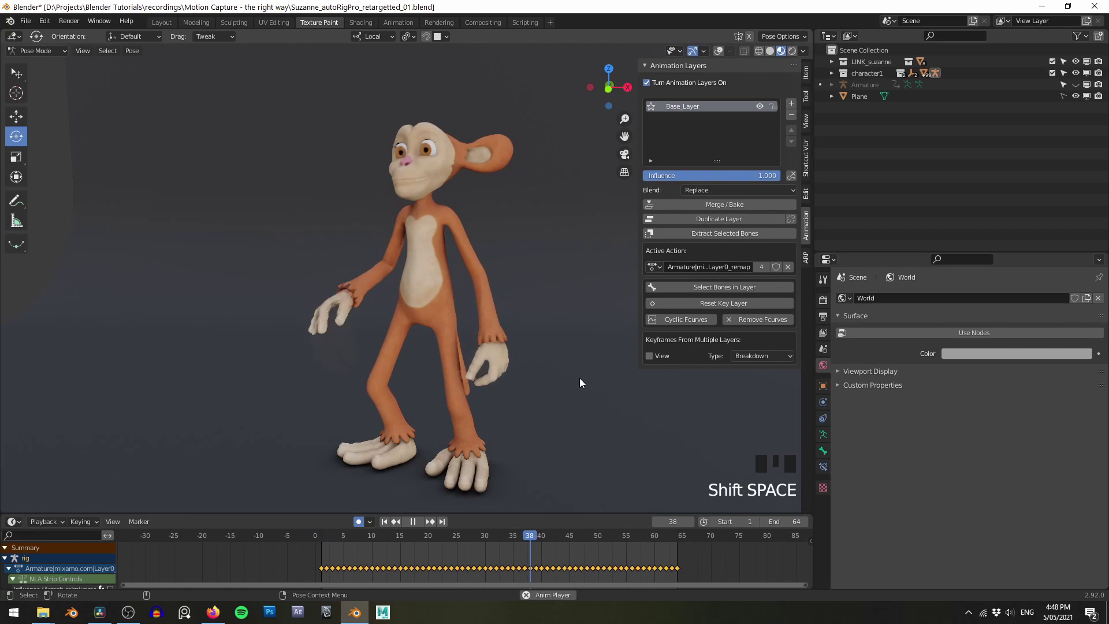
pyautogui.press('shift+space')
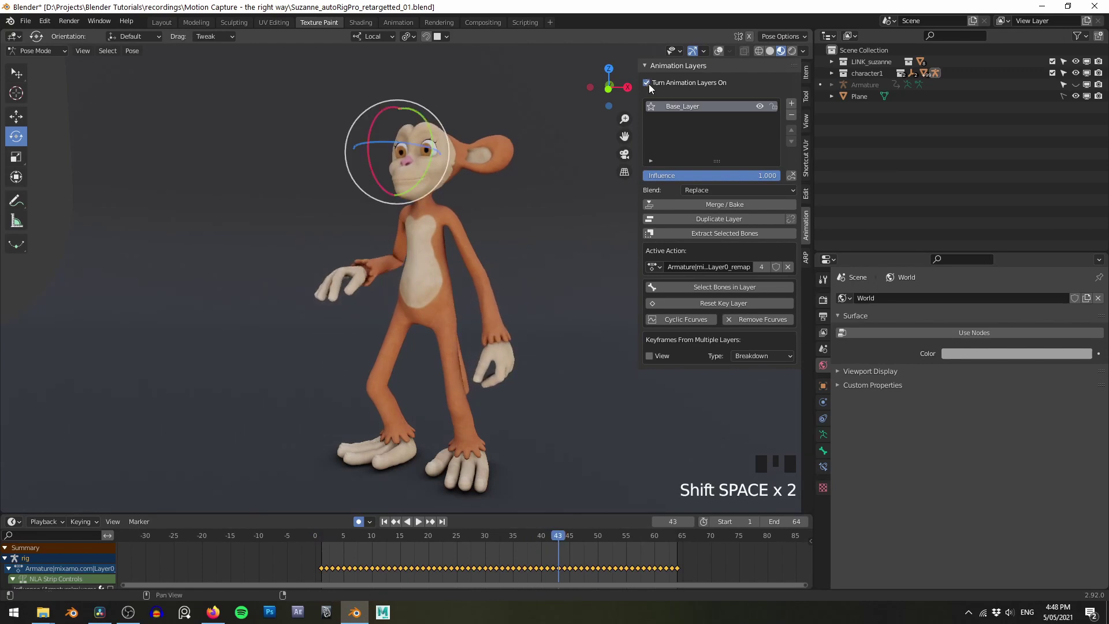
pyautogui.click(653, 88)
pyautogui.press('shift+space')
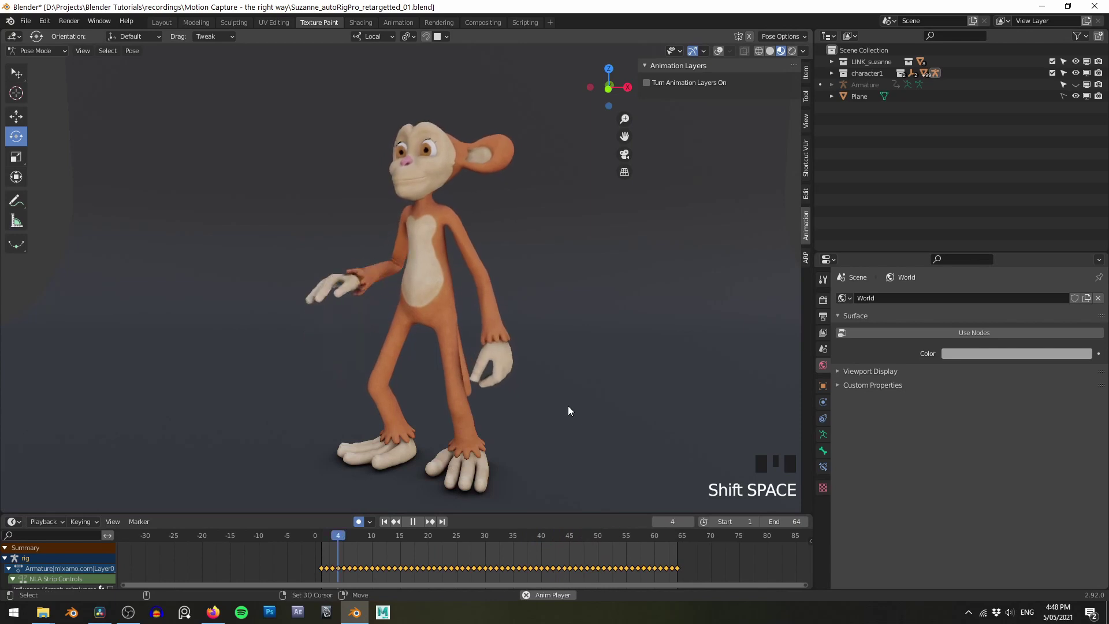
# Step: Show the ARP sidebar and start the Auto-Rig Pro Export FBX file browser
pyautogui.click(807, 261)
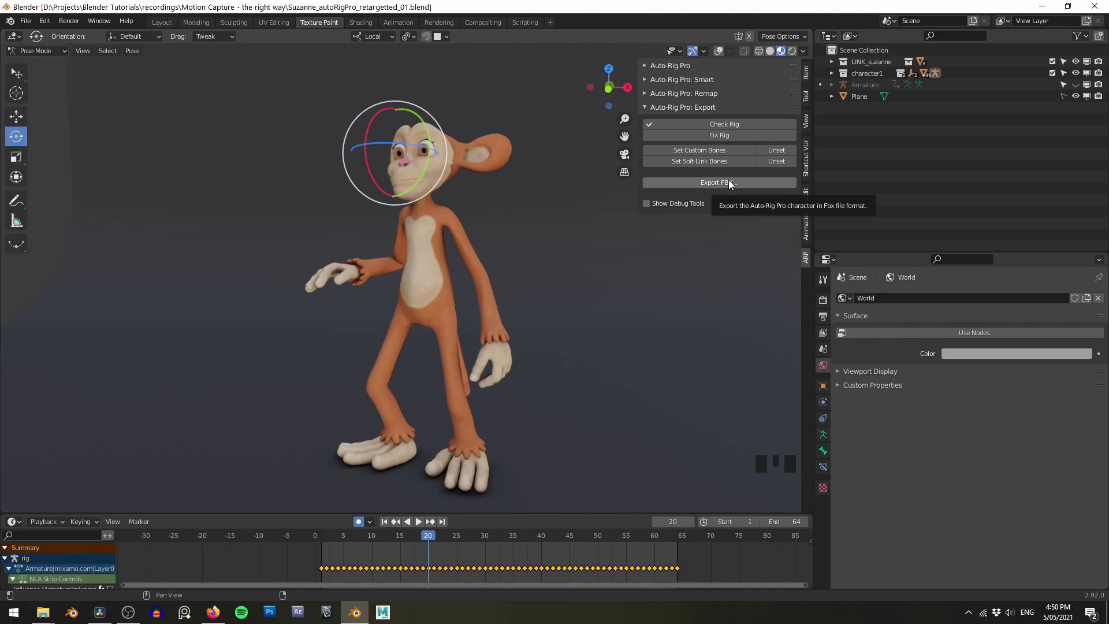
pyautogui.middleClick(561, 160)
pyautogui.press('z')
pyautogui.click(565, 101)
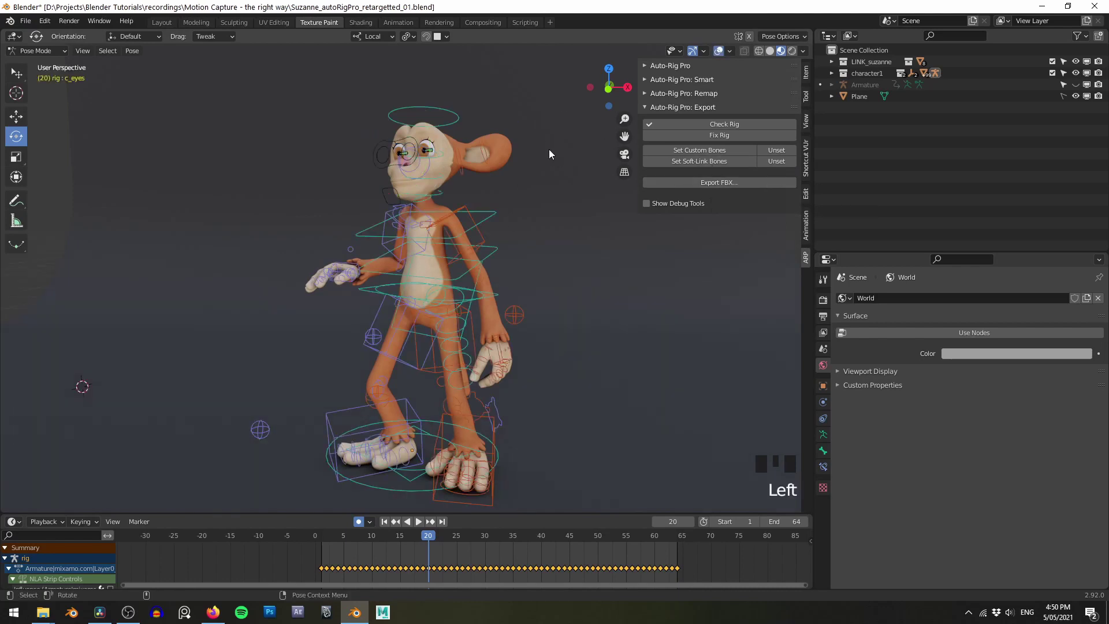